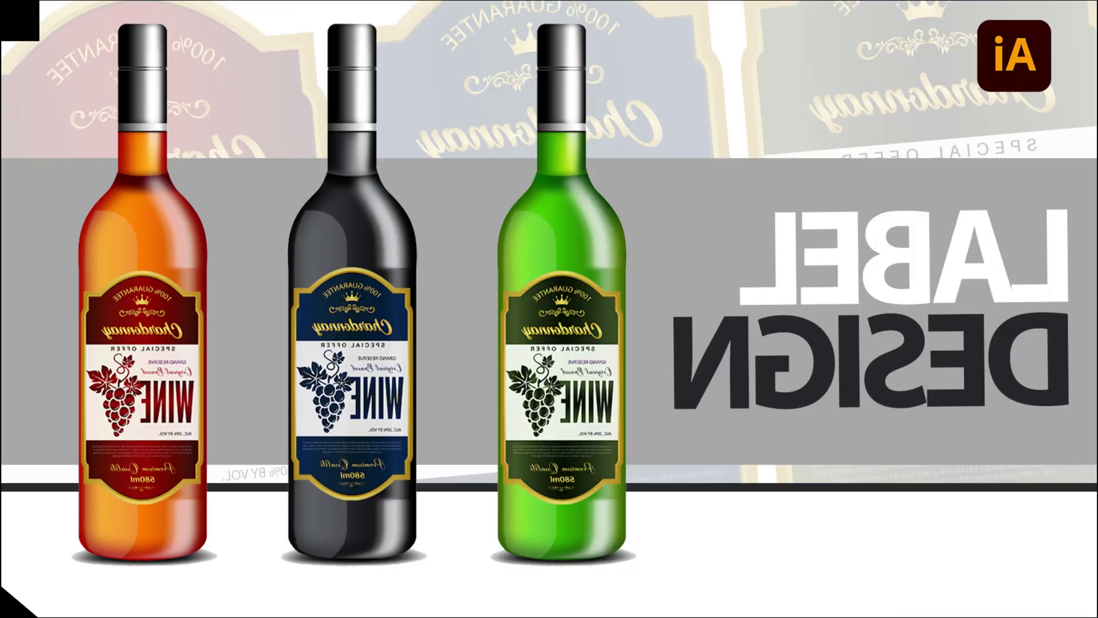
Draw a black-filled rectangle on the artboard as the base of the label shape
click(445, 309)
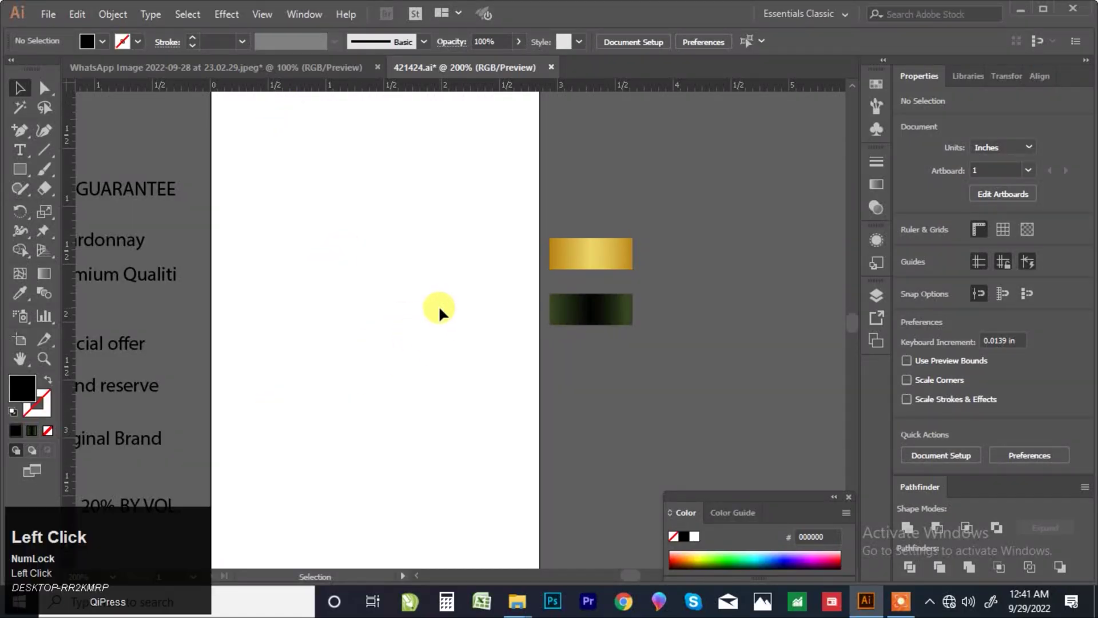
scroll(up, 3)
scroll(down, 3)
scroll(up, 3)
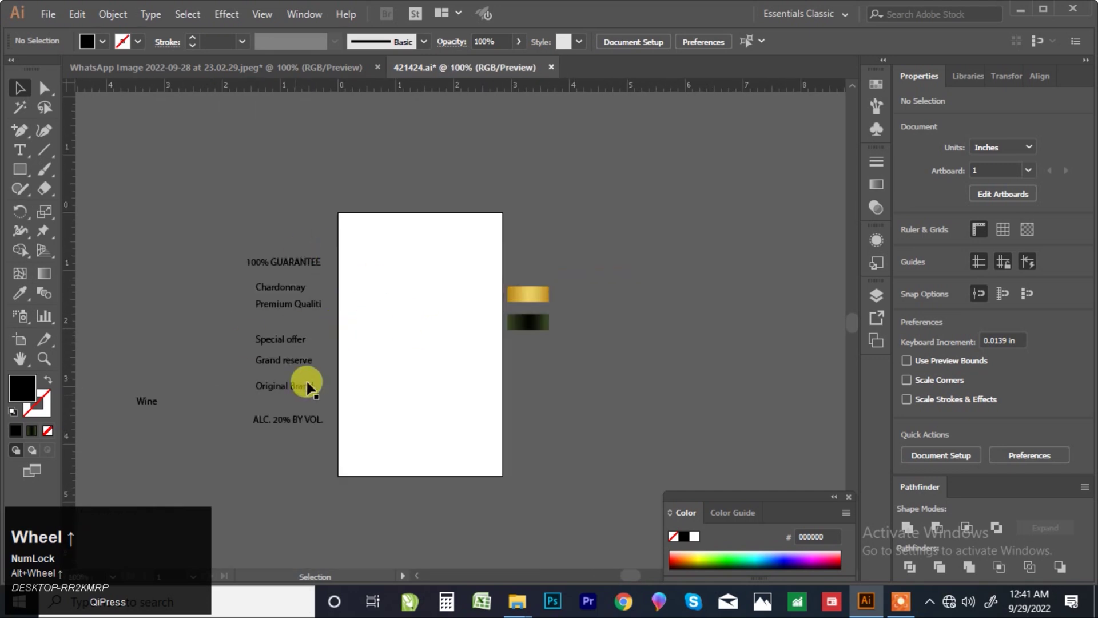
scroll(up, 3)
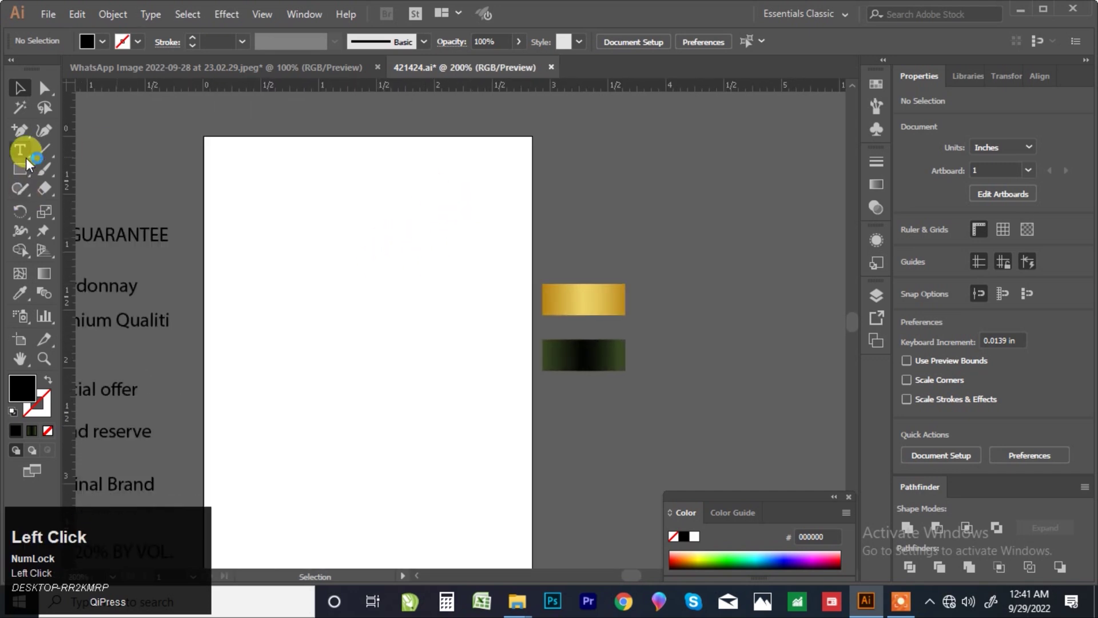
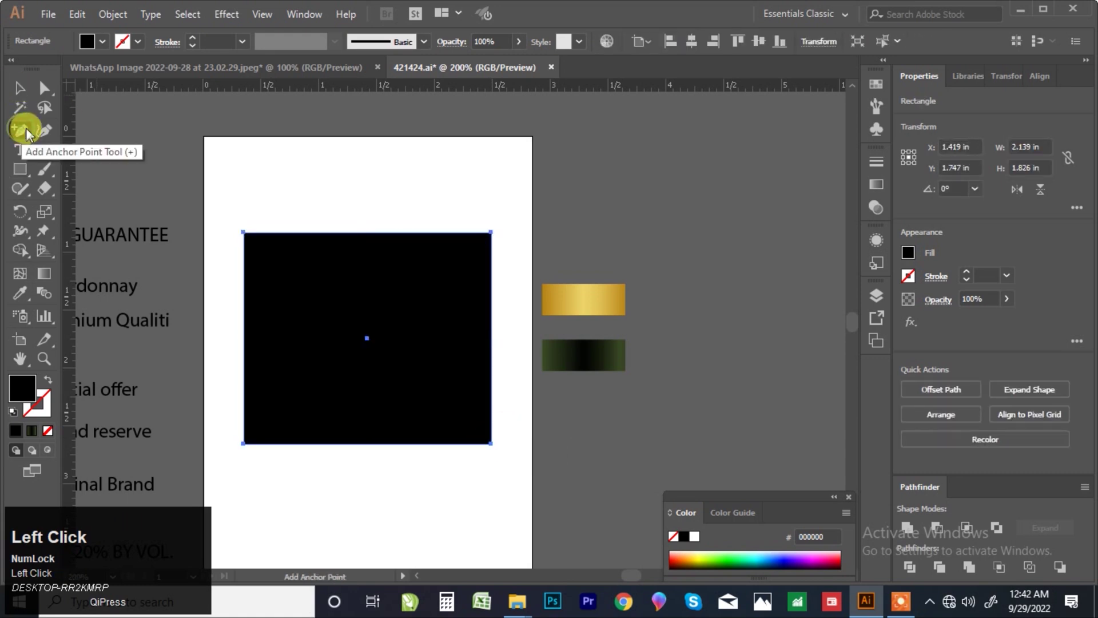
scroll(up, 3)
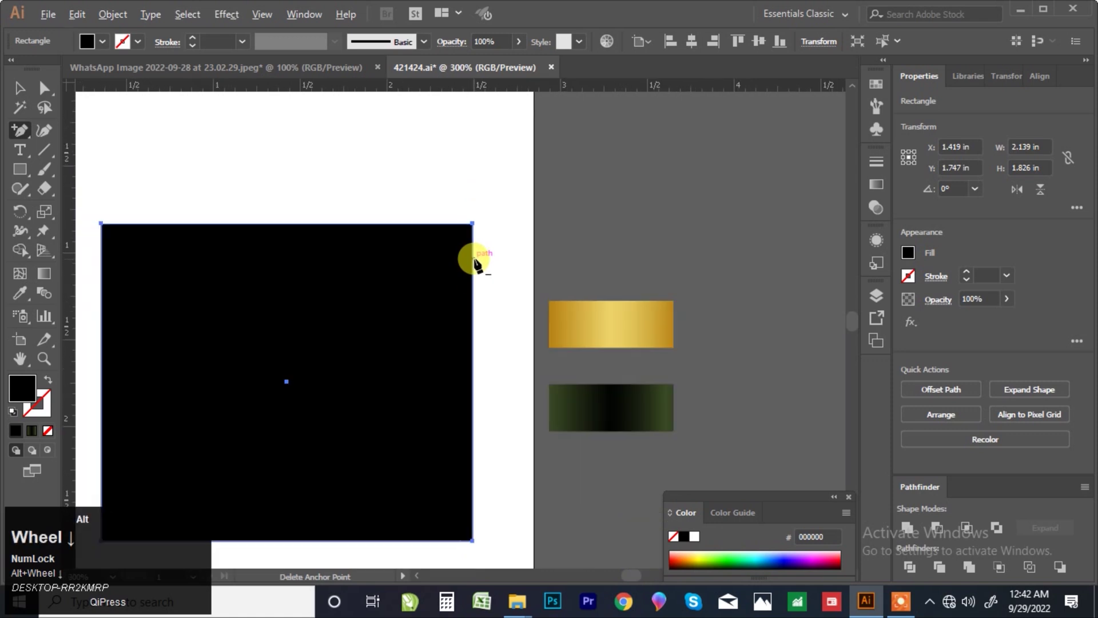
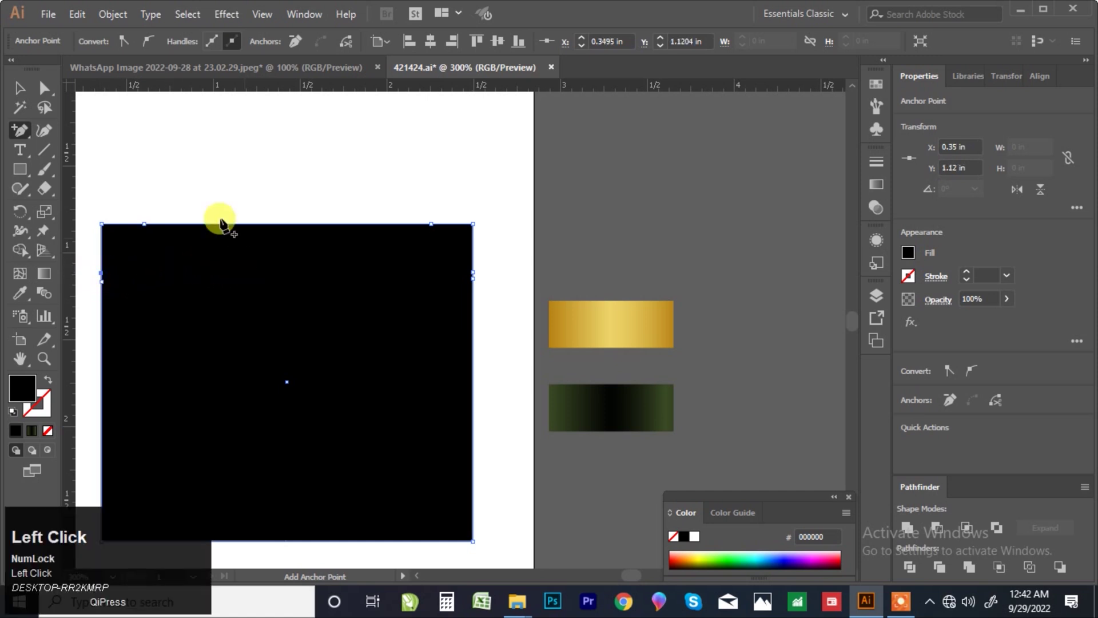
Nudge the left-edge and right-edge anchor points outward with the Direct Selection tool
click(42, 91)
drag(41, 91, 126, 295)
key(Left)
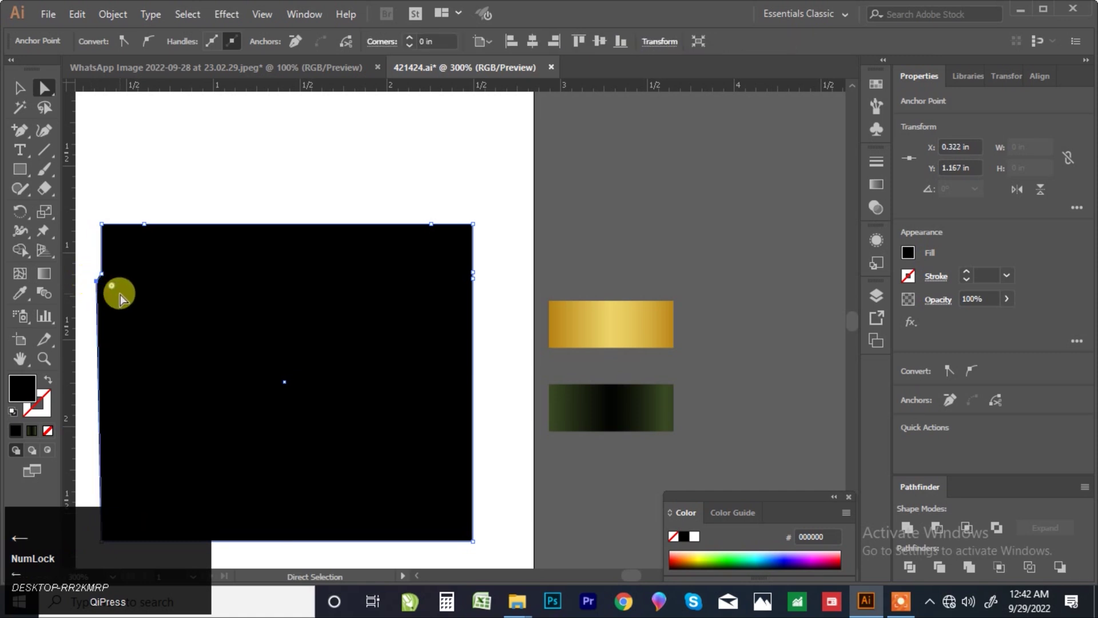
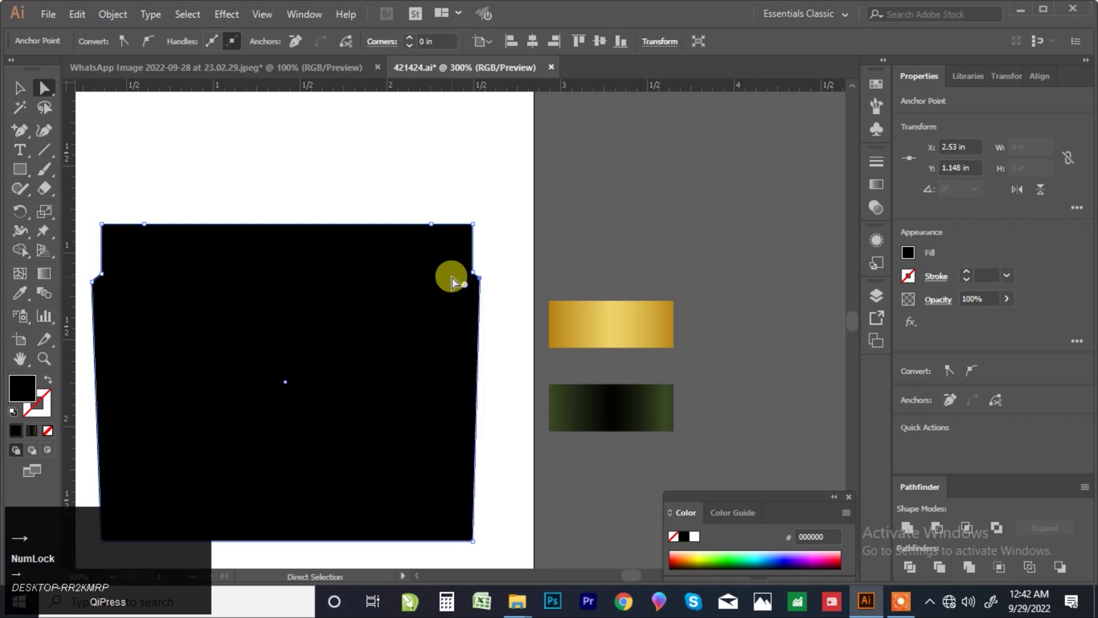
click(22, 139)
scroll(down, 3)
click(691, 327)
scroll(down, 3)
Nudge the remaining side anchors to give the rectangle a narrow stepped-shoulder top
scroll(up, 3)
double_click(47, 95)
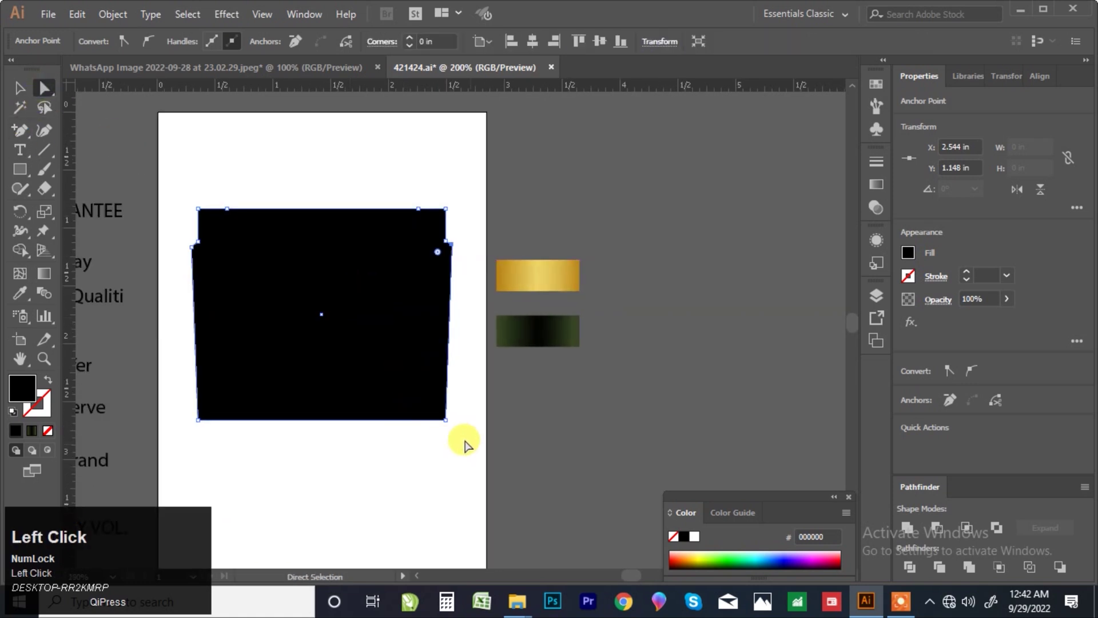
key(Right)
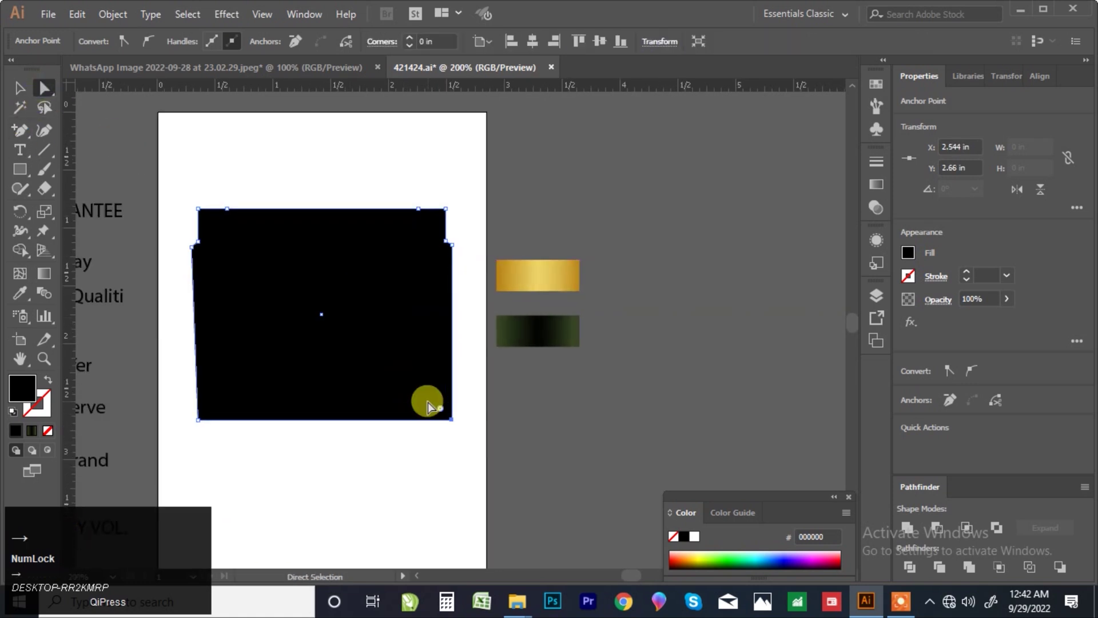
click(229, 436)
key(Left)
scroll(up, 3)
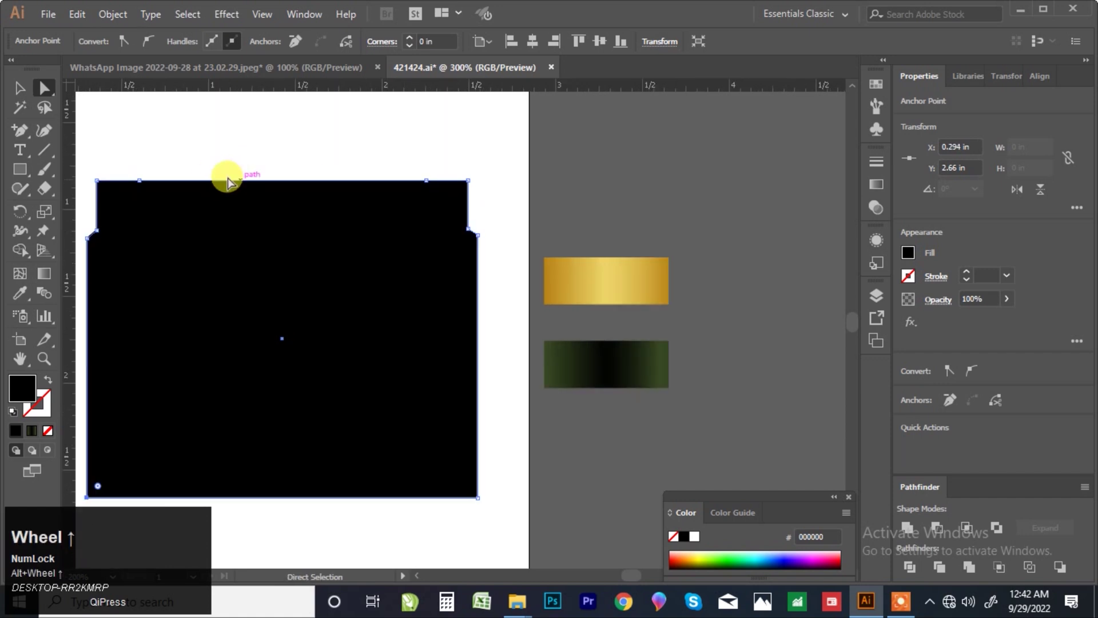
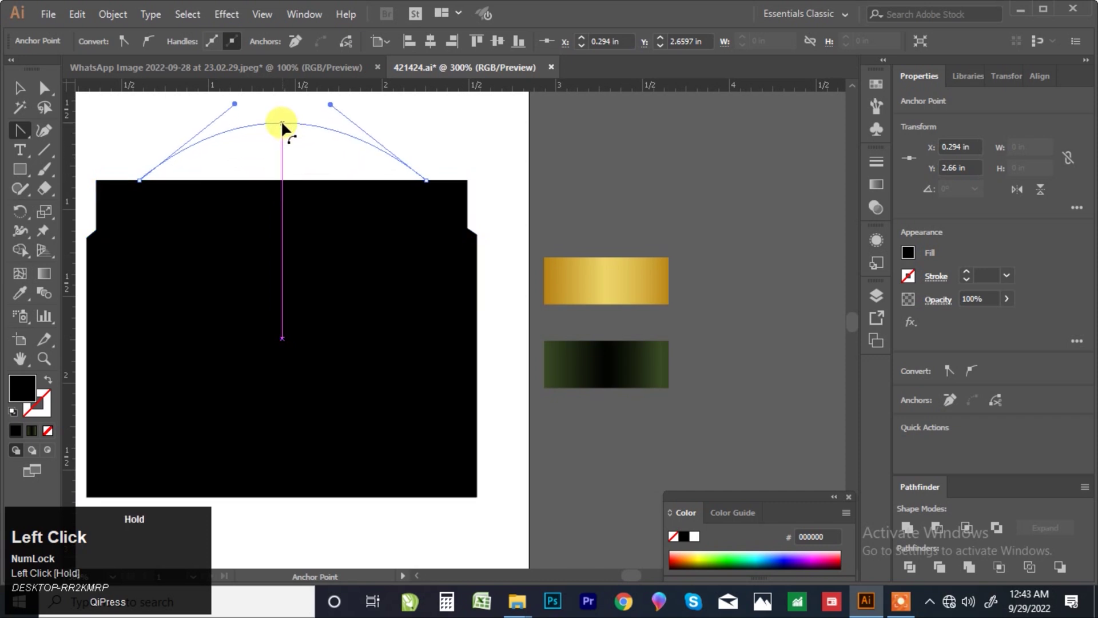
Bend the top edge into an arch and round the shoulder corners slightly
scroll(down, 3)
scroll(up, 3)
drag(292, 156, 19, 98)
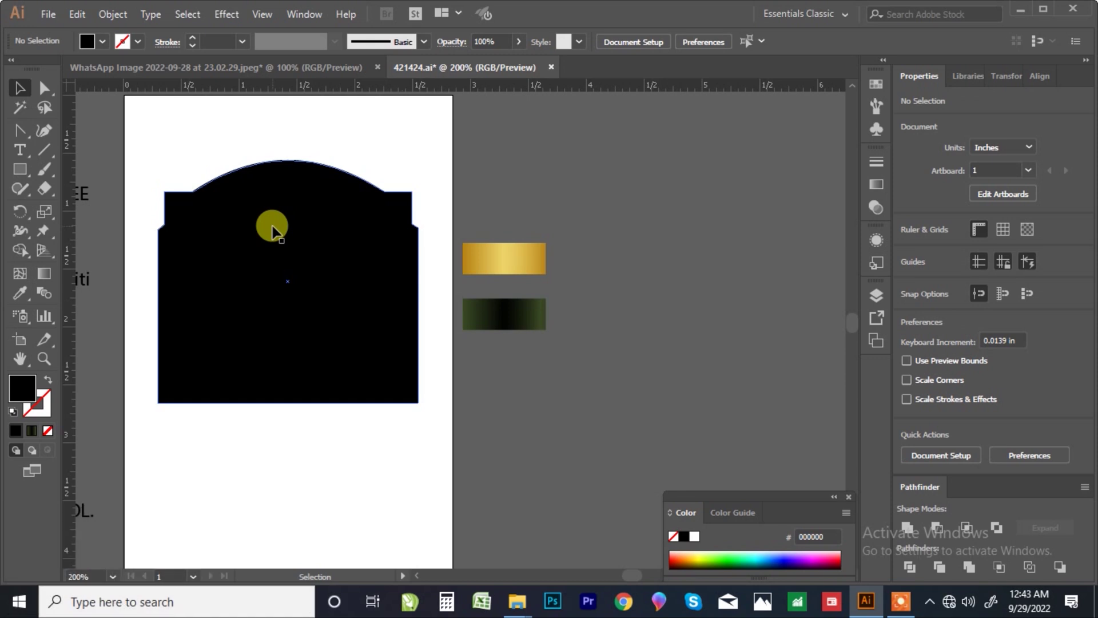
click(278, 229)
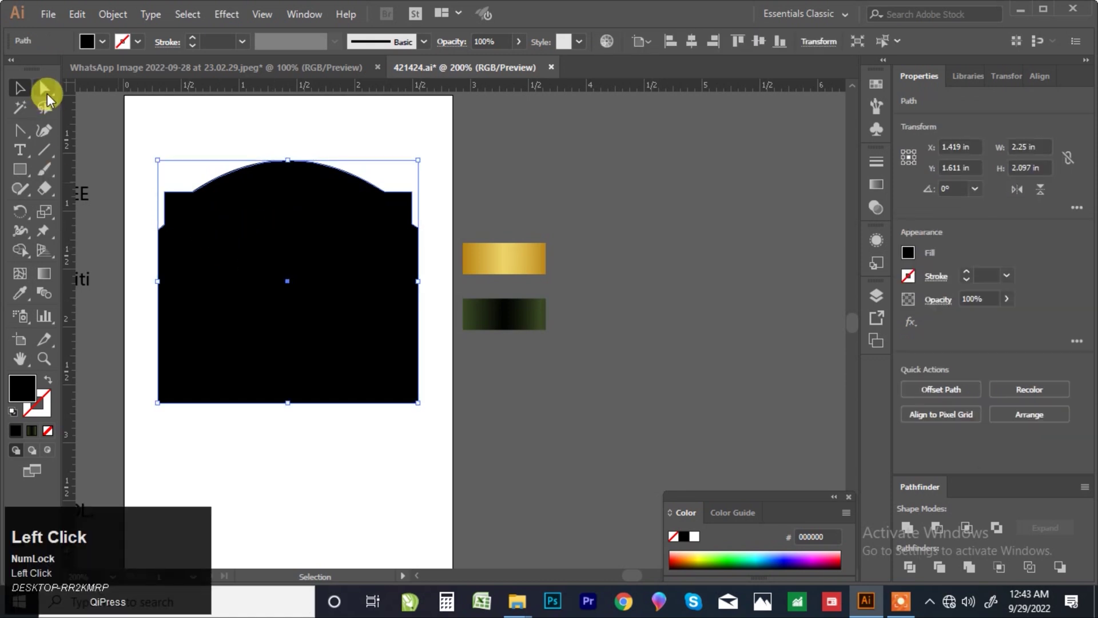
scroll(up, 3)
drag(159, 233, 308, 270)
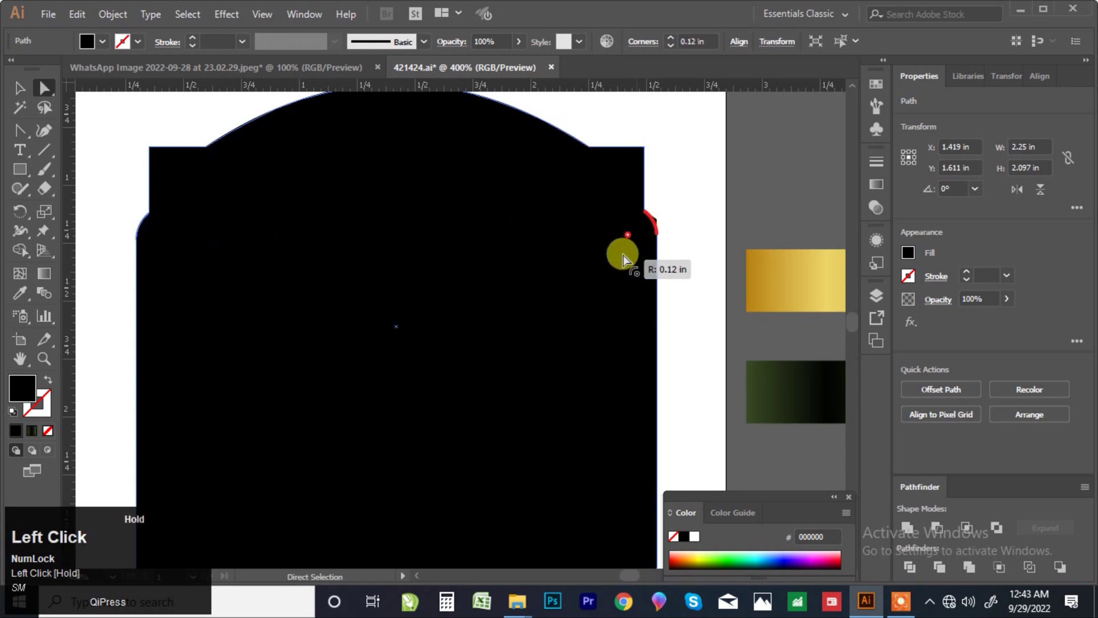
scroll(down, 3)
Refine the top arch curve and drag a copy of the shape downward
click(24, 92)
scroll(down, 3)
scroll(up, 3)
scroll(down, 3)
scroll(up, 3)
drag(26, 137, 330, 167)
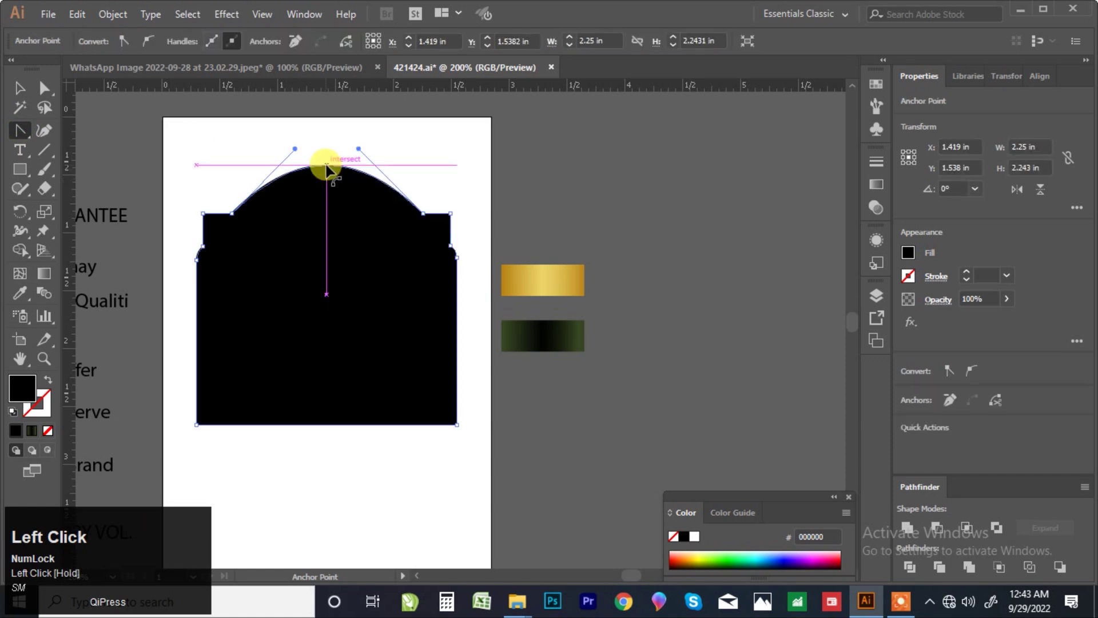
scroll(down, 3)
drag(334, 264, 1018, 212)
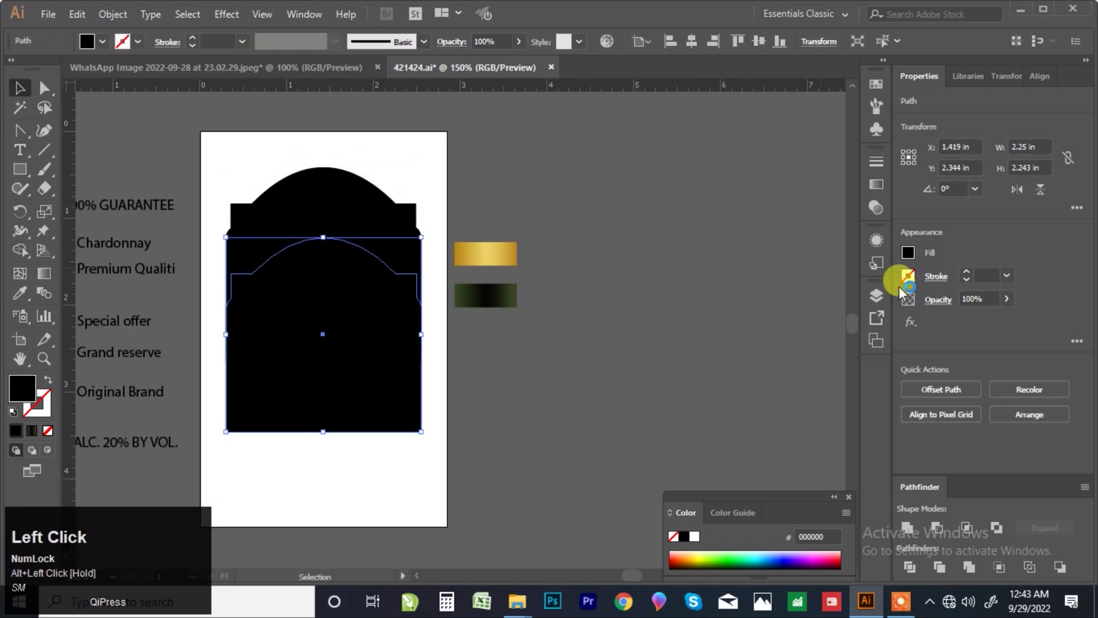
Mirror the copy and line it up beneath the original half, removing the stray piece
drag(1043, 199, 335, 477)
scroll(down, 3)
scroll(up, 3)
click(357, 337)
scroll(up, 3)
drag(359, 365, 353, 295)
scroll(down, 3)
click(454, 287)
key(Delete)
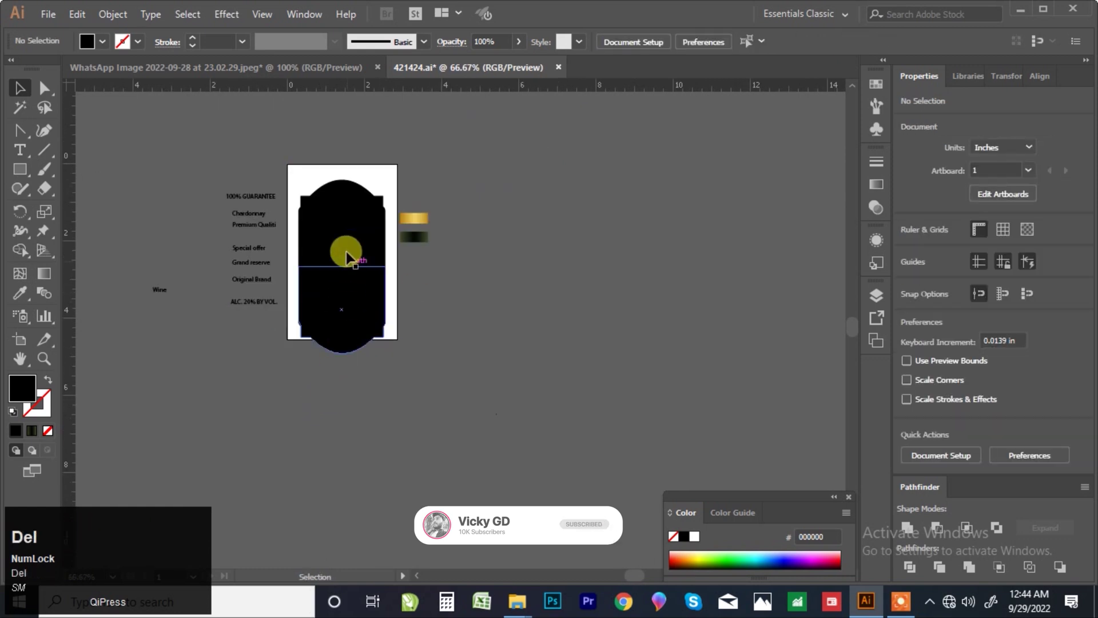
scroll(up, 3)
Unite both halves into one label shape arched top and bottom and scale it narrower
drag(384, 175, 921, 459)
text(sm)
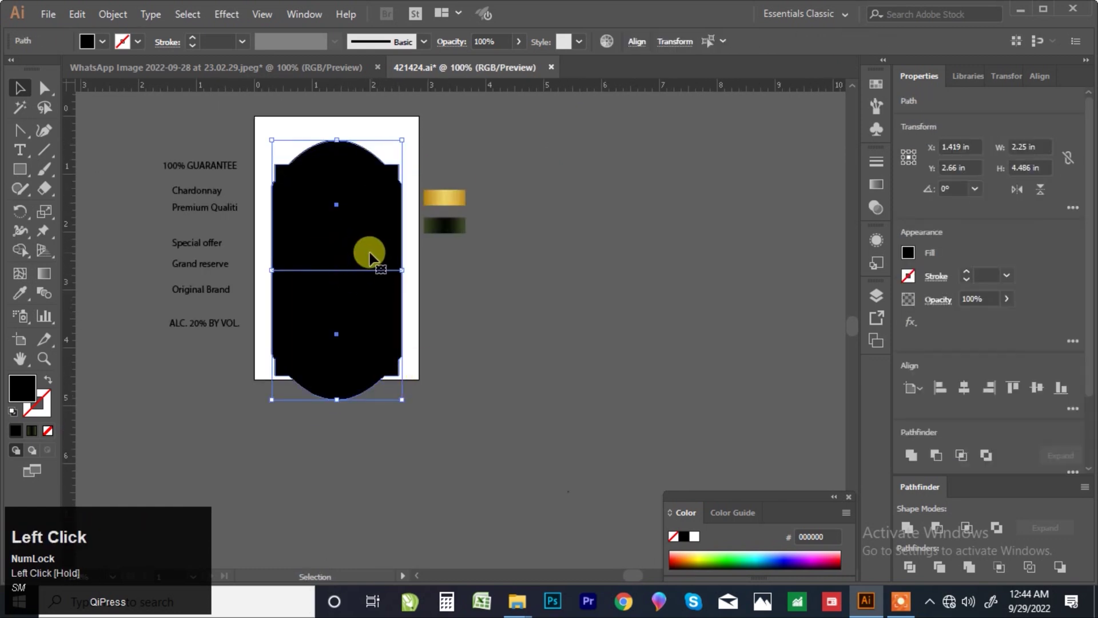
text(sm)
click(913, 462)
click(357, 240)
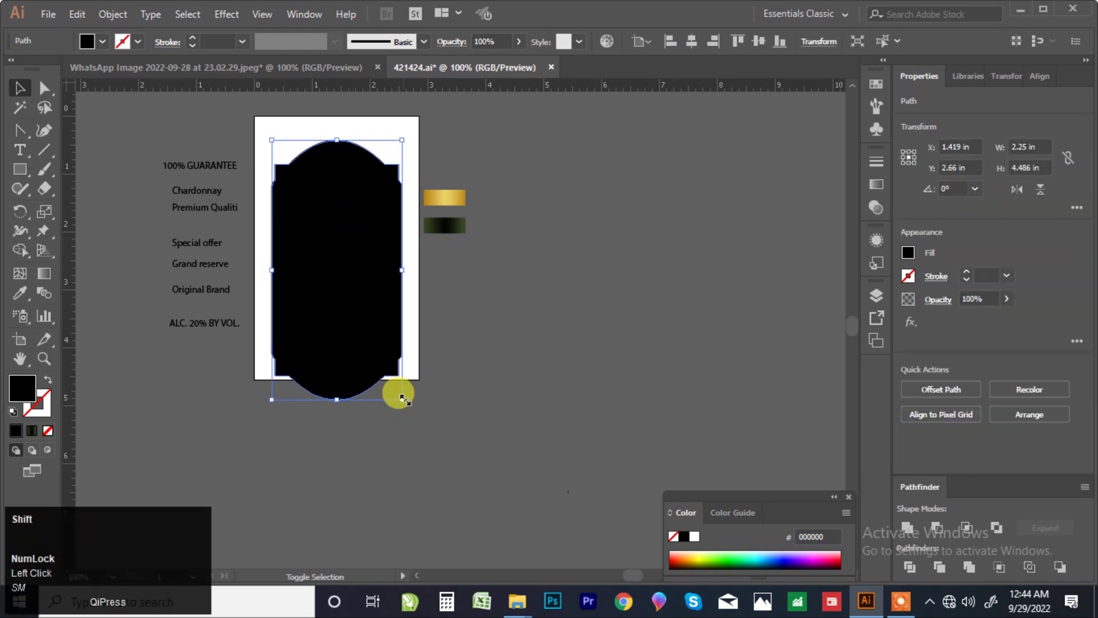
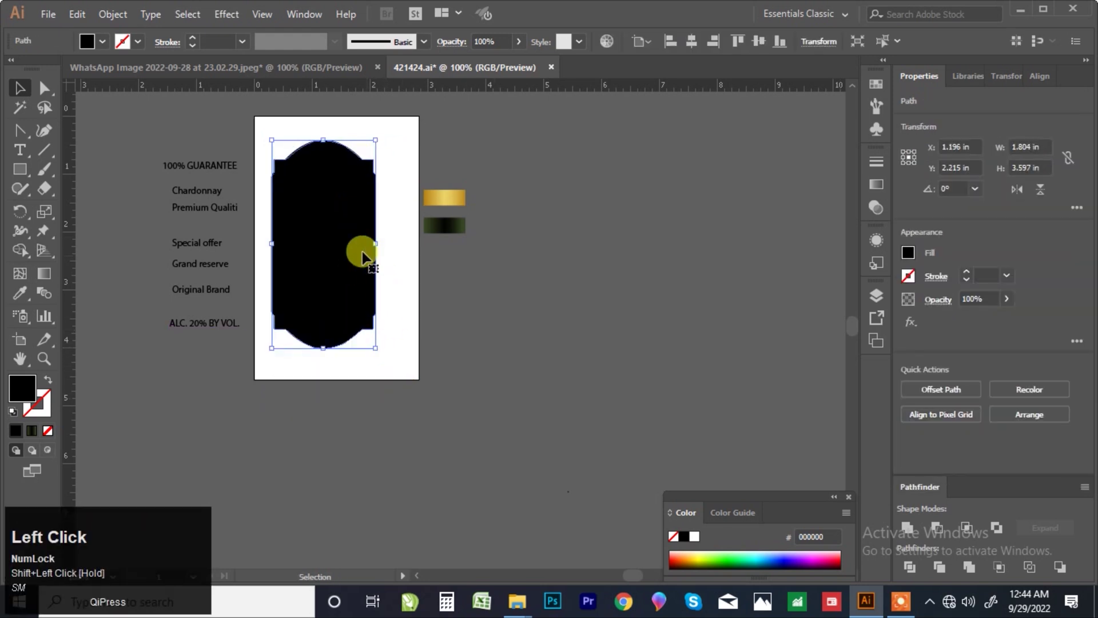
scroll(up, 3)
scroll(down, 3)
scroll(up, 3)
click(318, 270)
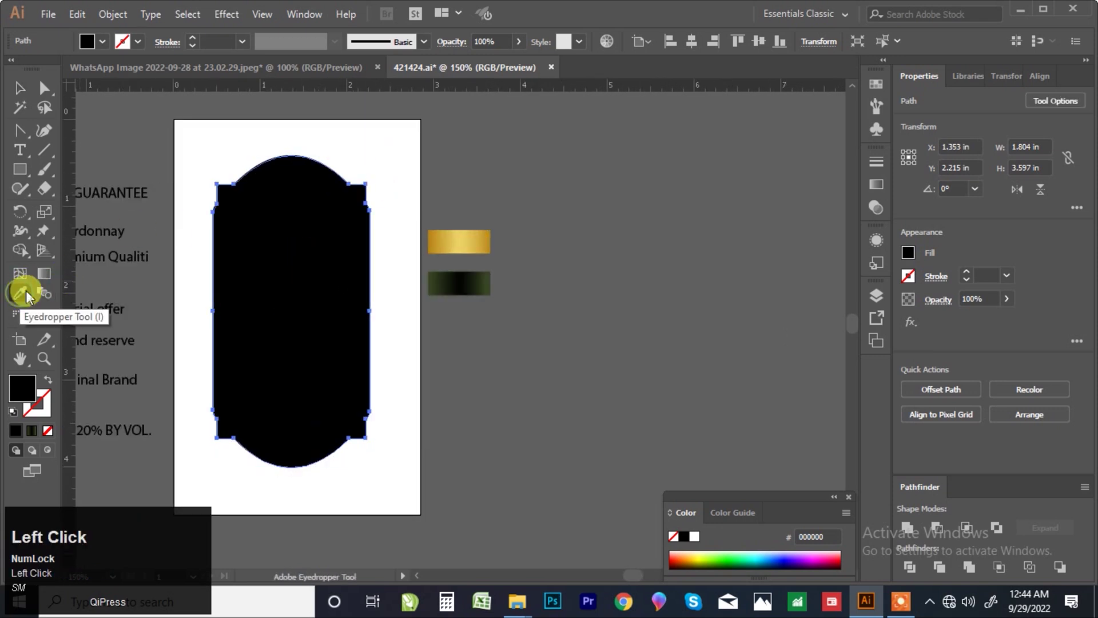
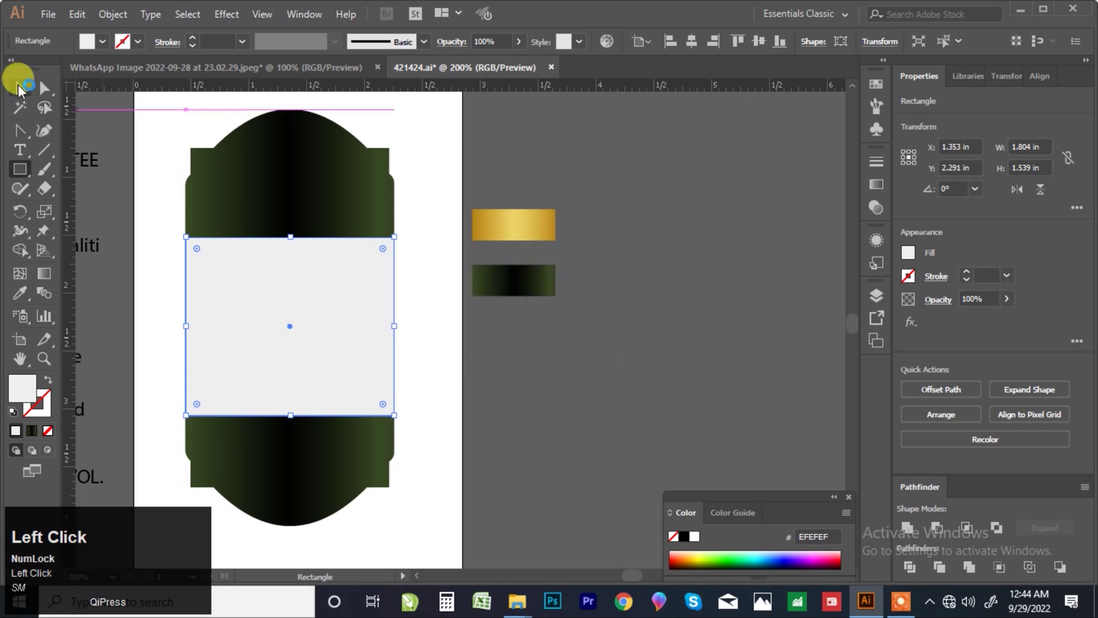
Fill the label with the dark green-to-black gradient and draw a light grey band across its middle
scroll(down, 3)
scroll(up, 3)
scroll(up, 3)
scroll(down, 3)
scroll(up, 3)
click(423, 277)
key(F7)
drag(364, 355, 1010, 237)
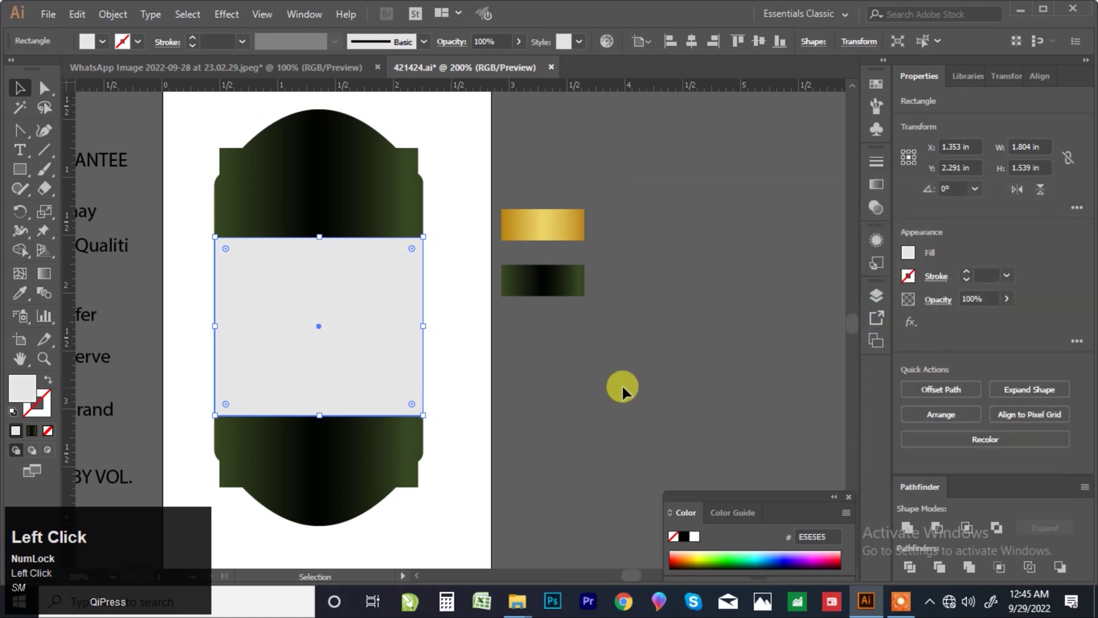
scroll(down, 3)
scroll(up, 3)
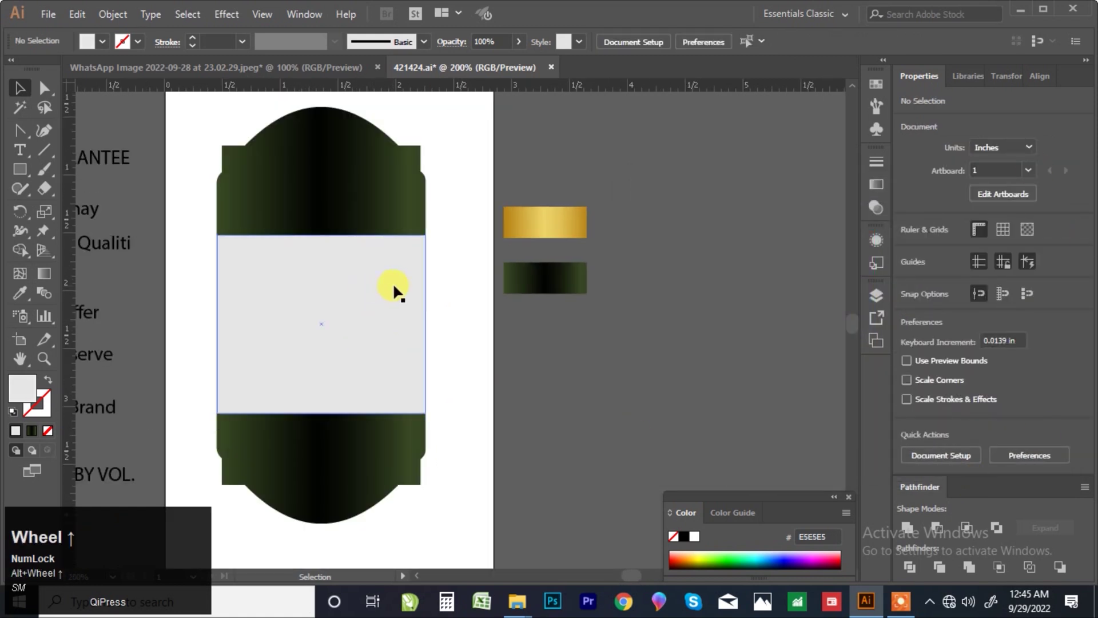
Set the rulers to pixels and offset the label path inward by -1 px
click(384, 168)
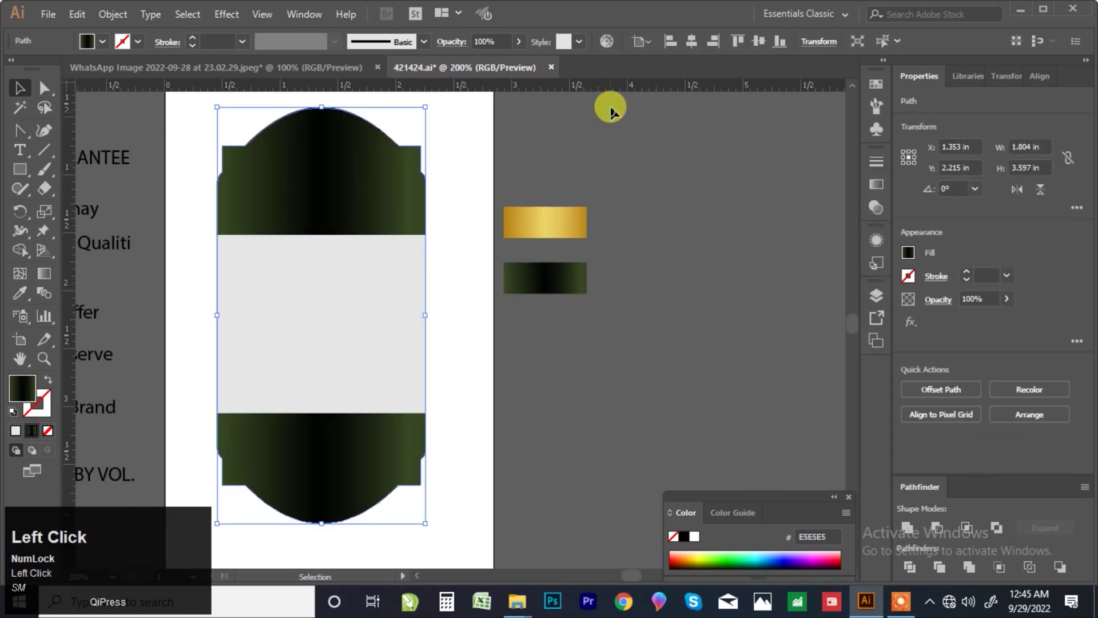
right_click(613, 88)
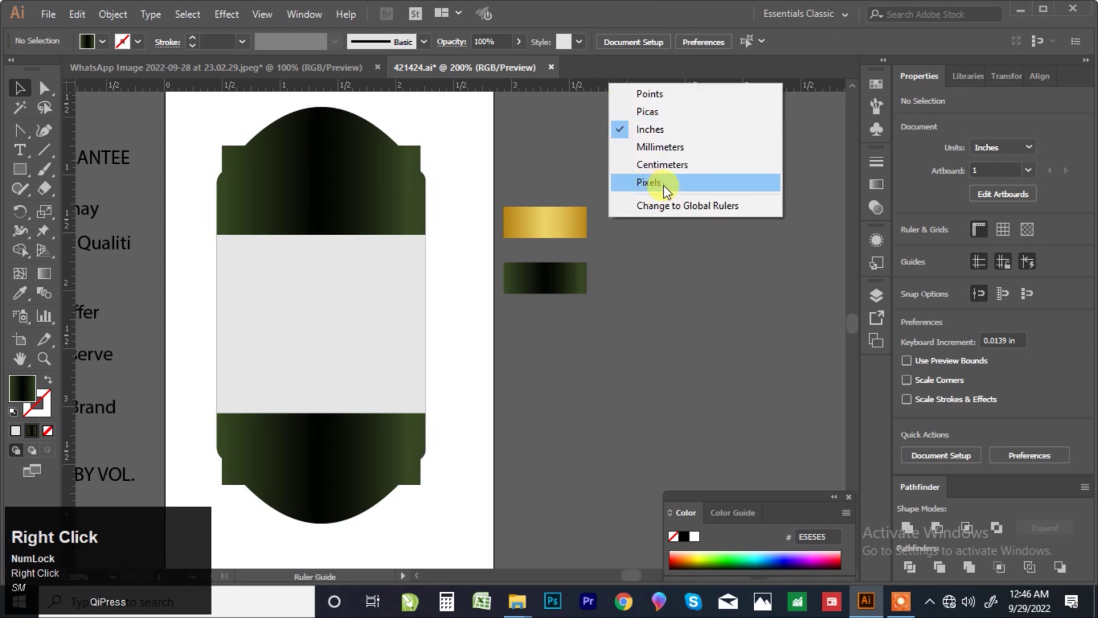
click(664, 187)
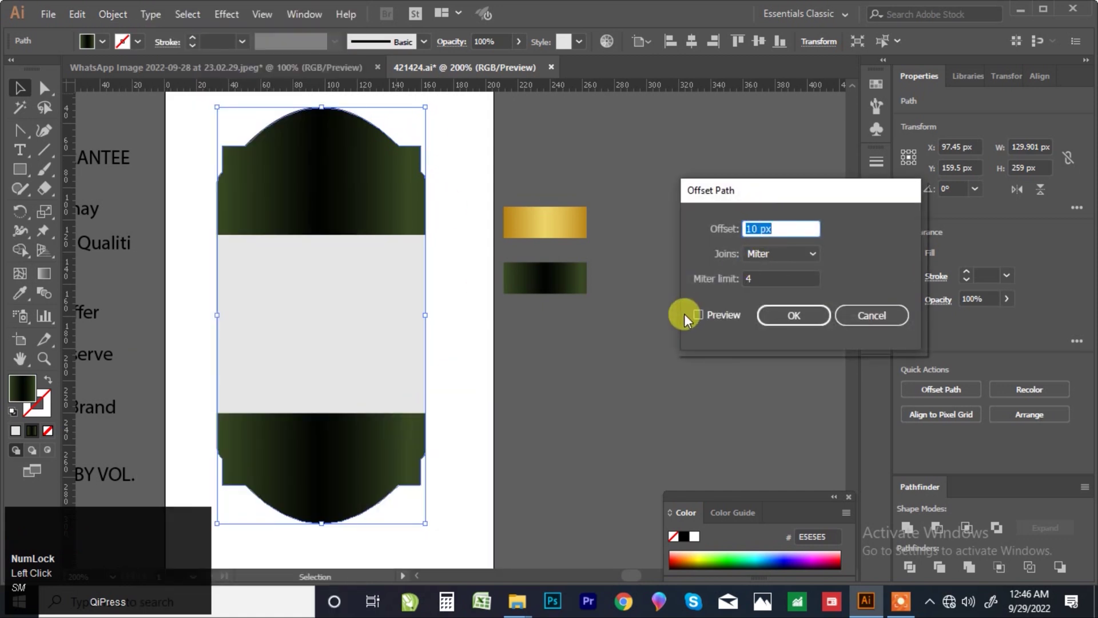
click(701, 320)
key(Down)
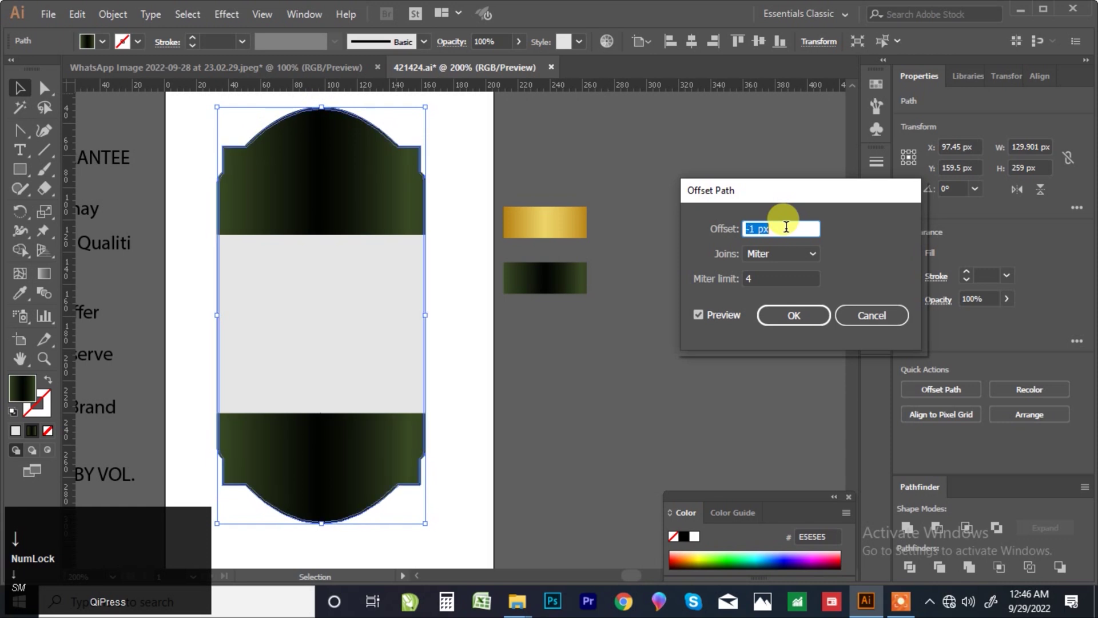
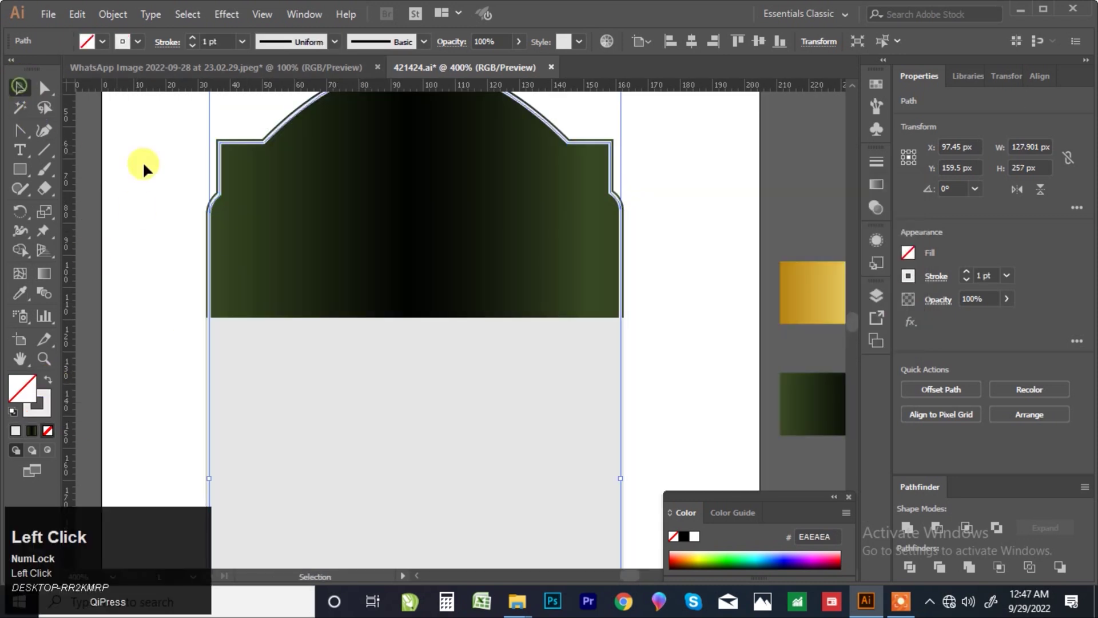
Give the inset path no fill and a thin light grey stroke, then deselect
scroll(down, 3)
scroll(up, 3)
click(483, 248)
scroll(up, 3)
click(484, 192)
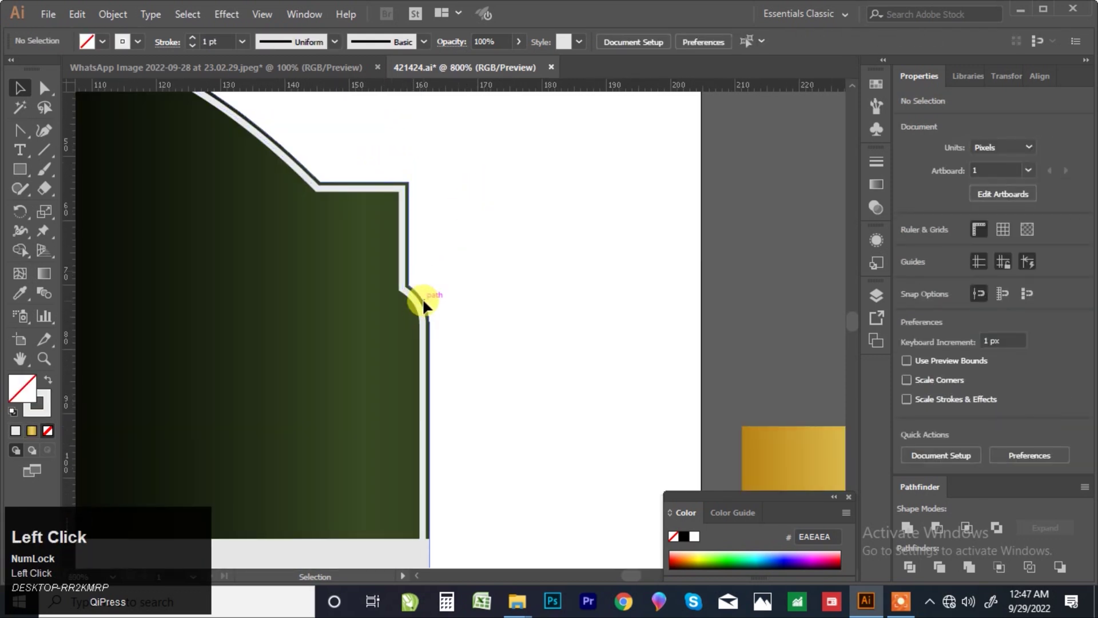
scroll(down, 3)
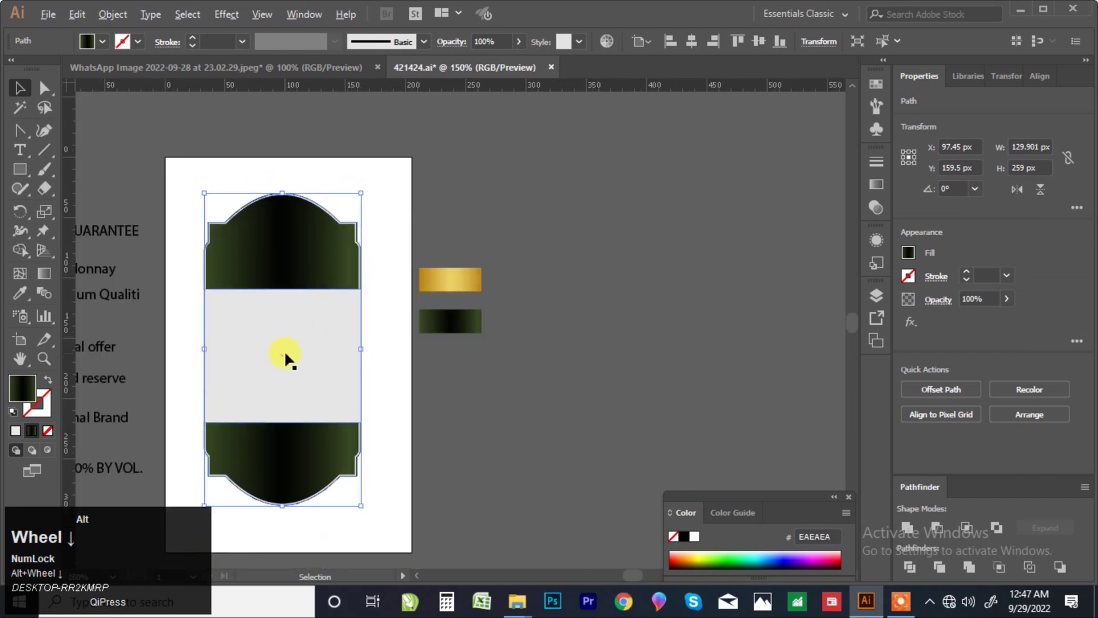
Offset the label path outward by 2 px to create an outer outline
click(123, 16)
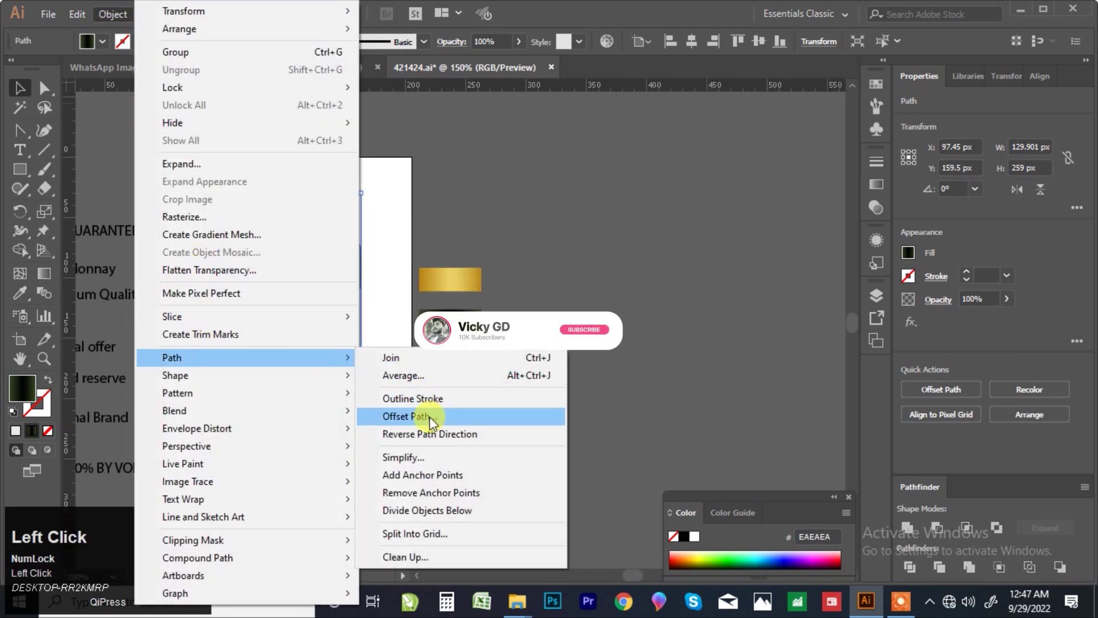
click(701, 320)
key(Up)
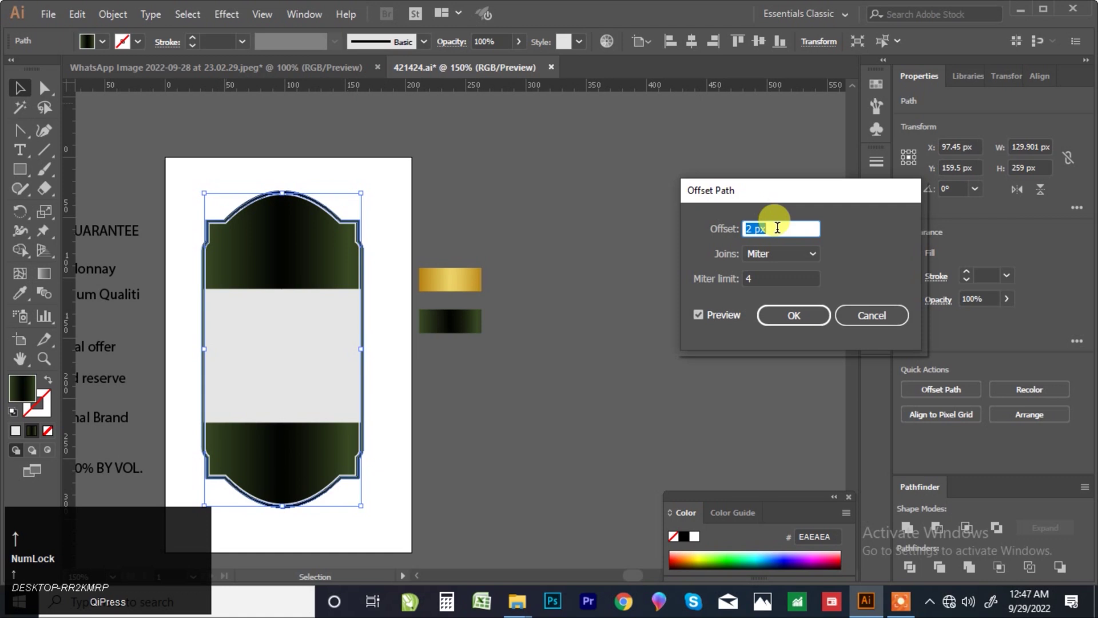
click(806, 325)
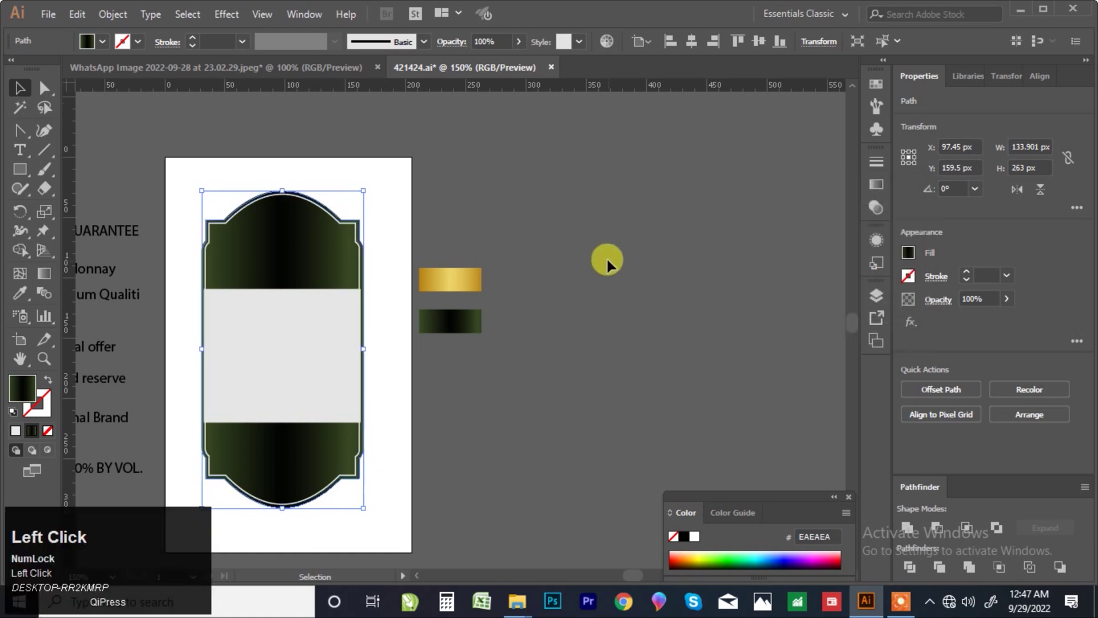
scroll(up, 3)
click(414, 240)
scroll(down, 3)
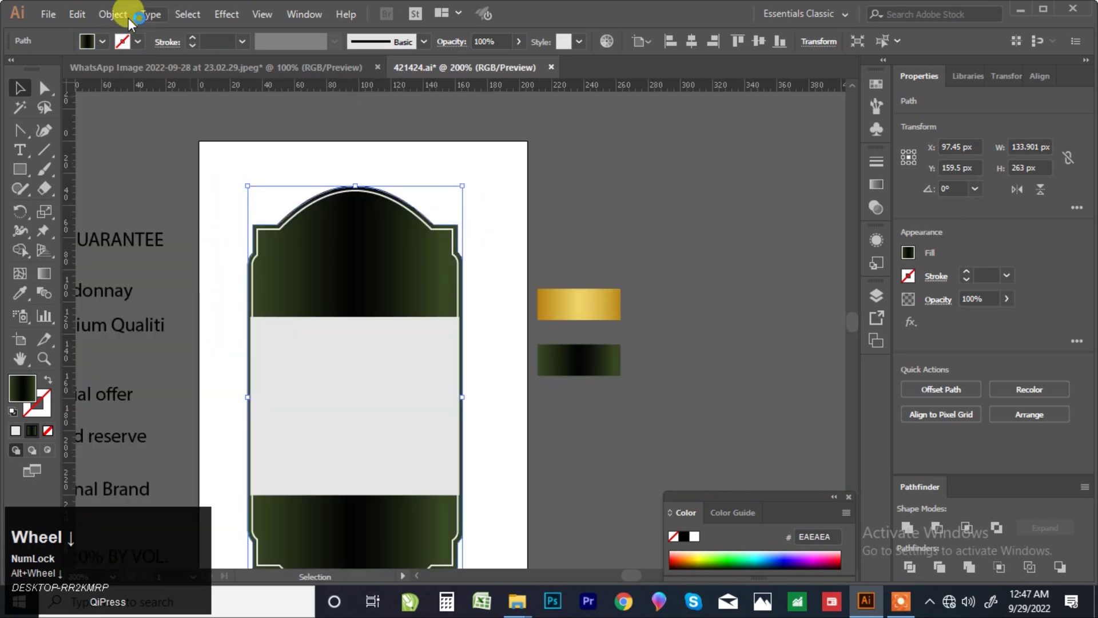
Offset again by 4 px to create the gold outer border
click(119, 16)
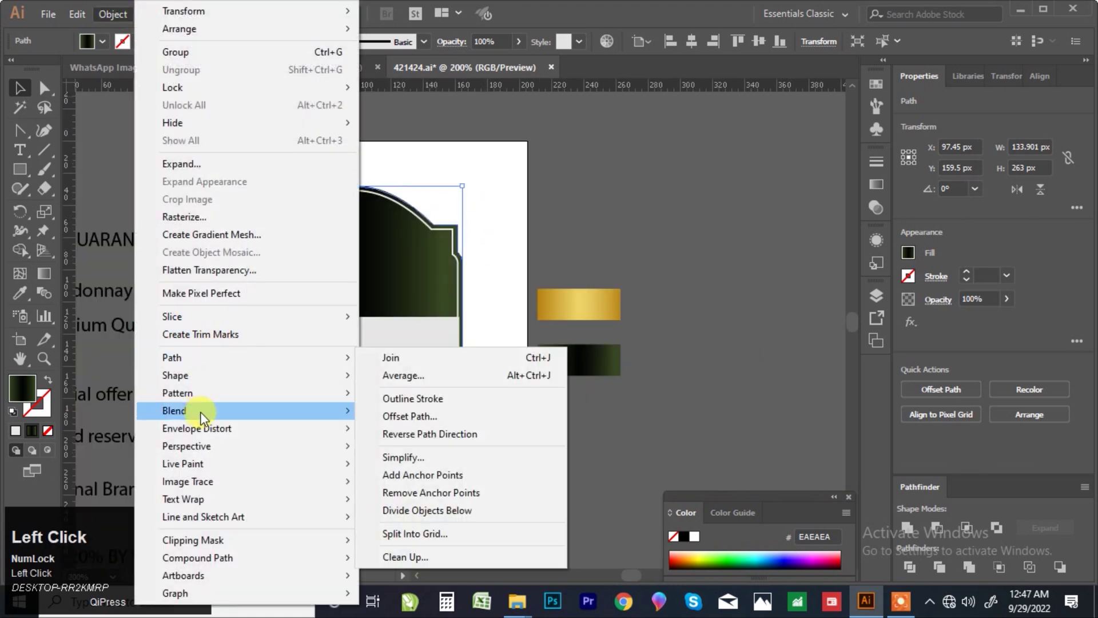
click(429, 423)
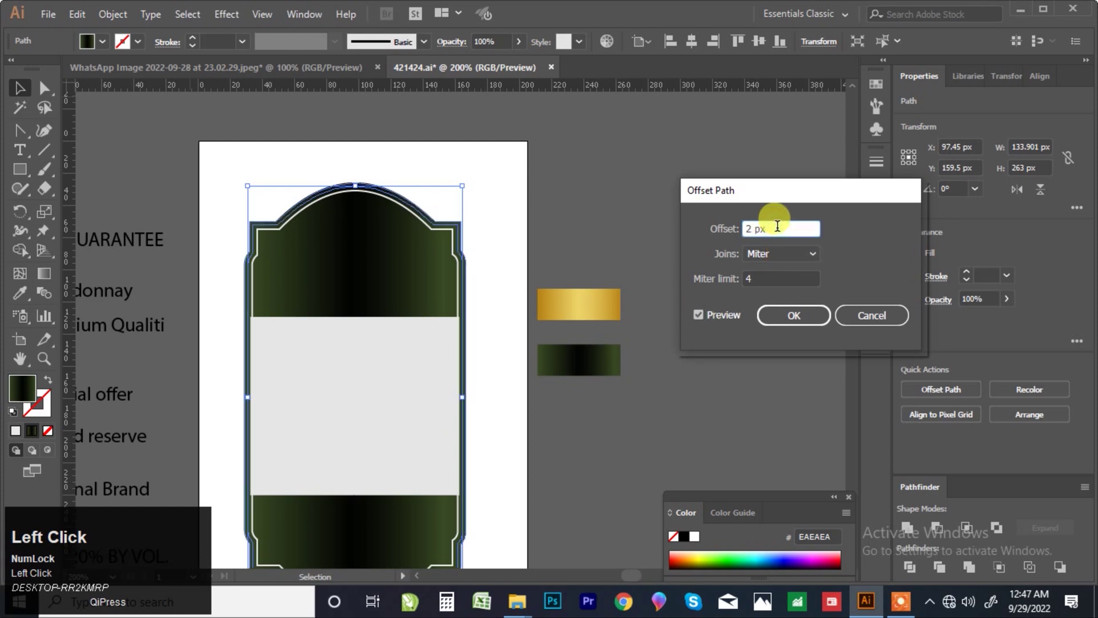
key(Up)
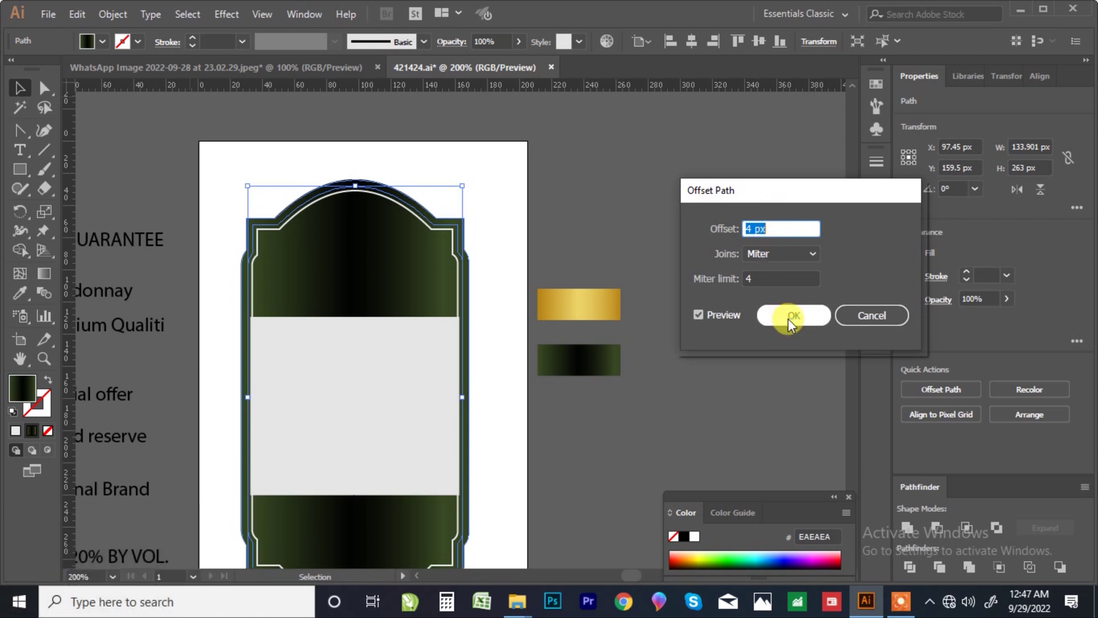
click(807, 313)
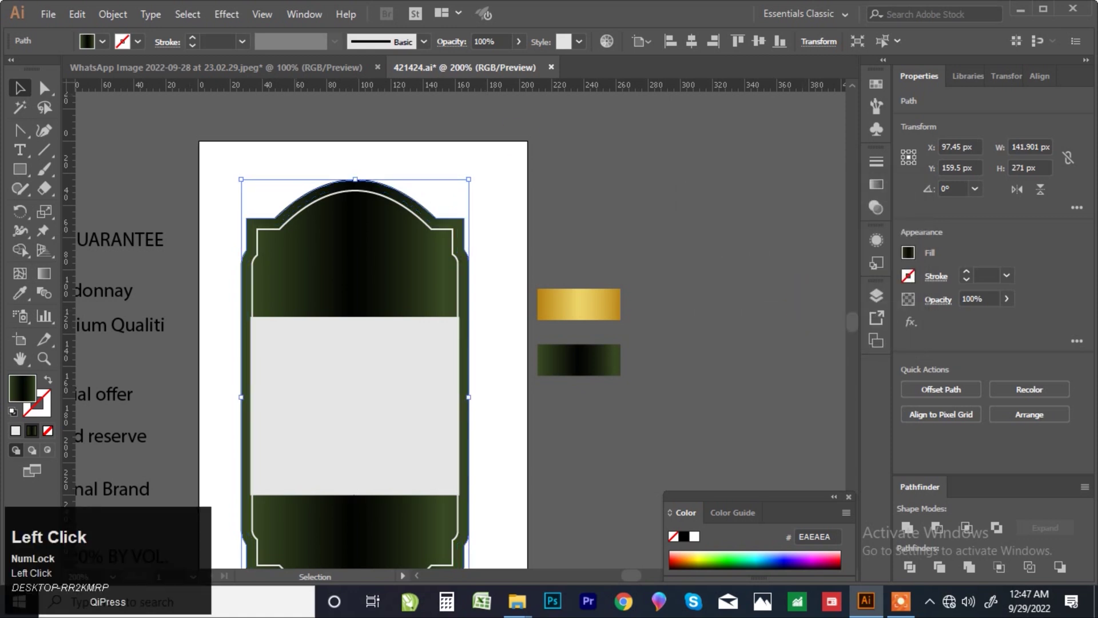
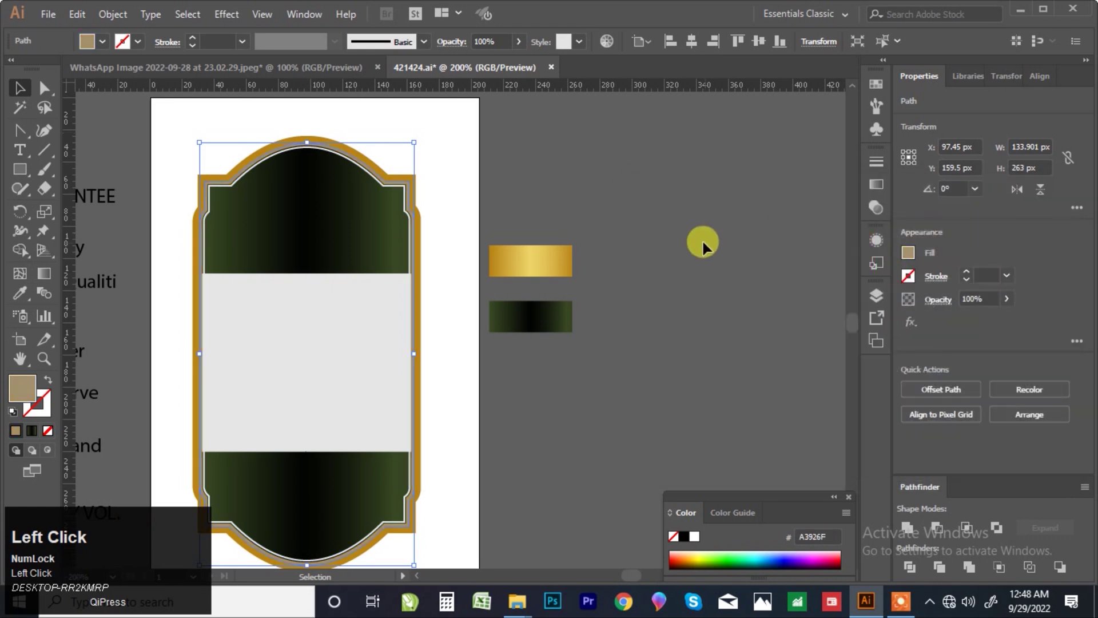
scroll(down, 3)
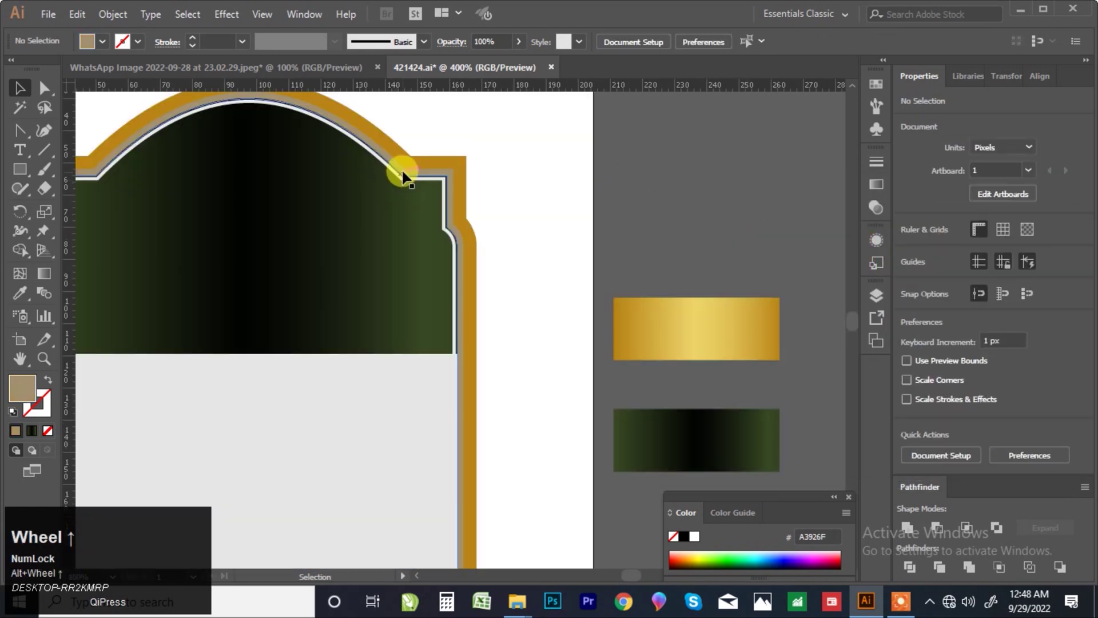
Recolour the thin inner outline pale cream and deselect the border
drag(408, 172, 1000, 241)
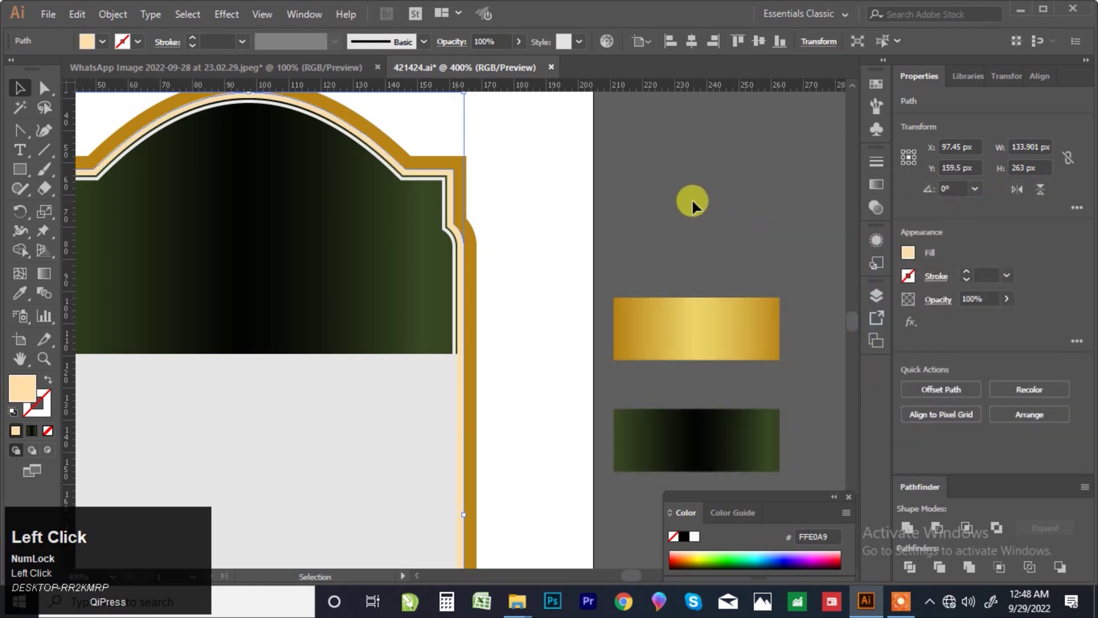
scroll(down, 3)
click(516, 214)
scroll(down, 3)
scroll(up, 3)
click(533, 215)
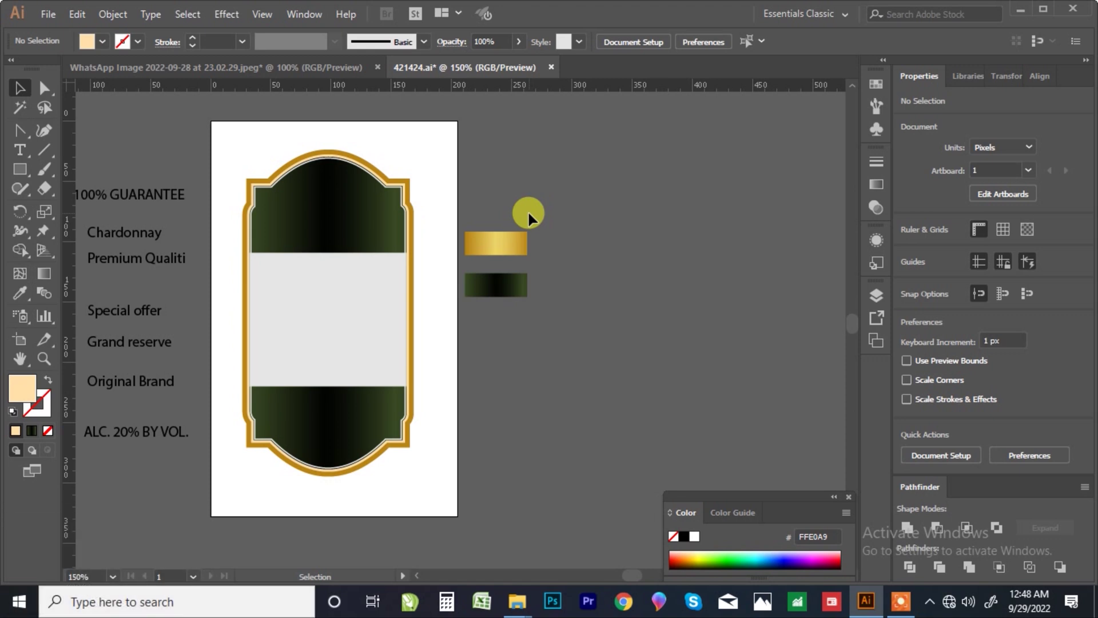
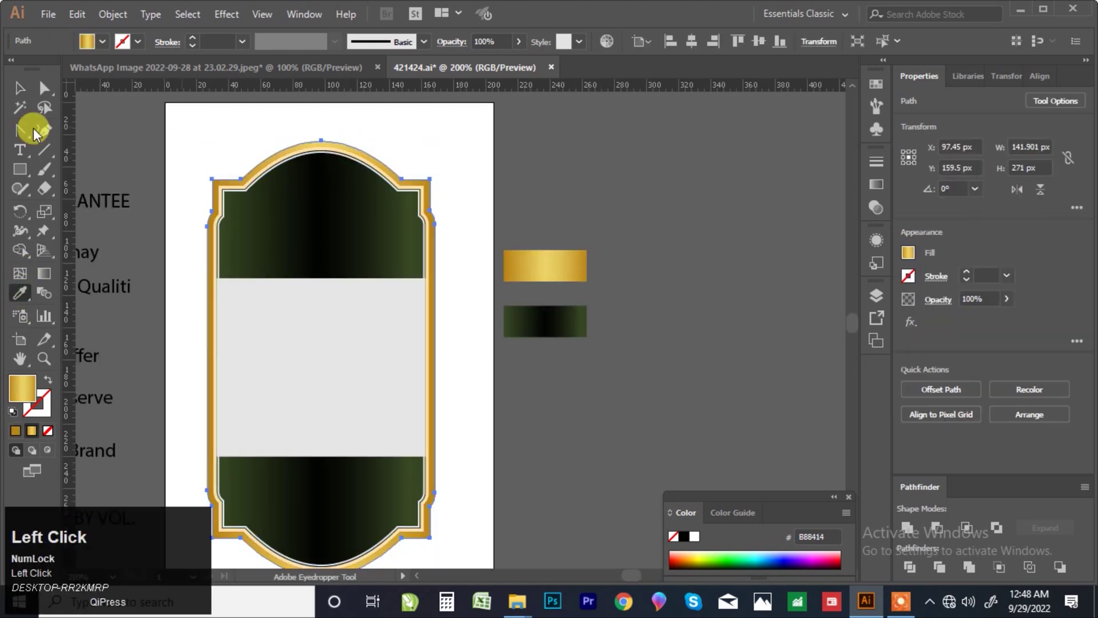
Copy the gold gradient onto the inner cream outline with the Eyedropper
scroll(down, 3)
scroll(up, 3)
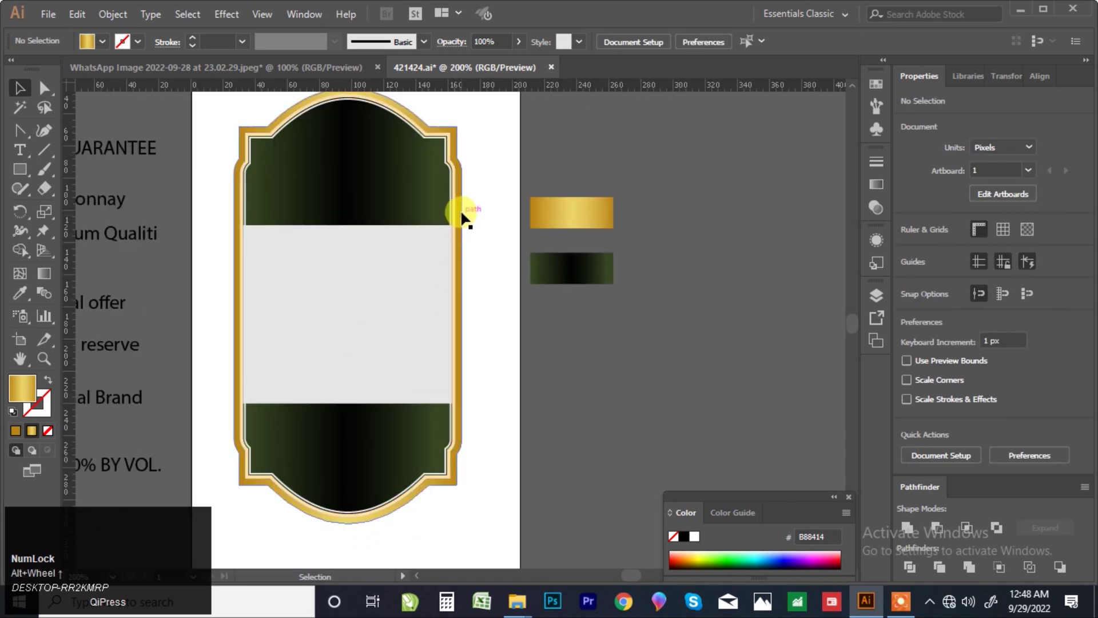
click(460, 197)
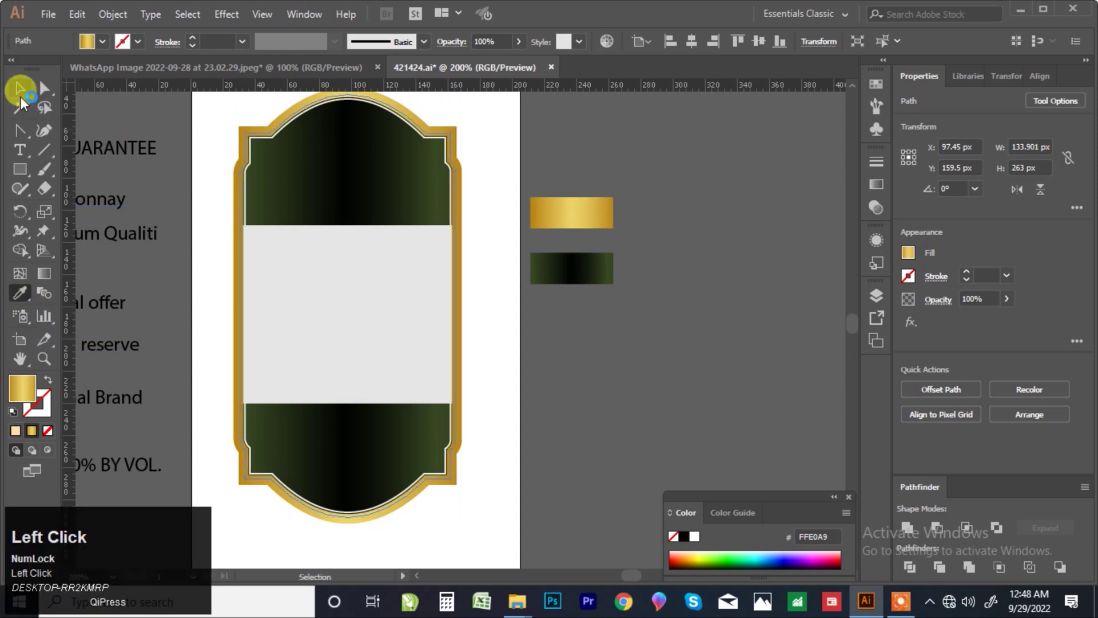
click(57, 310)
click(51, 279)
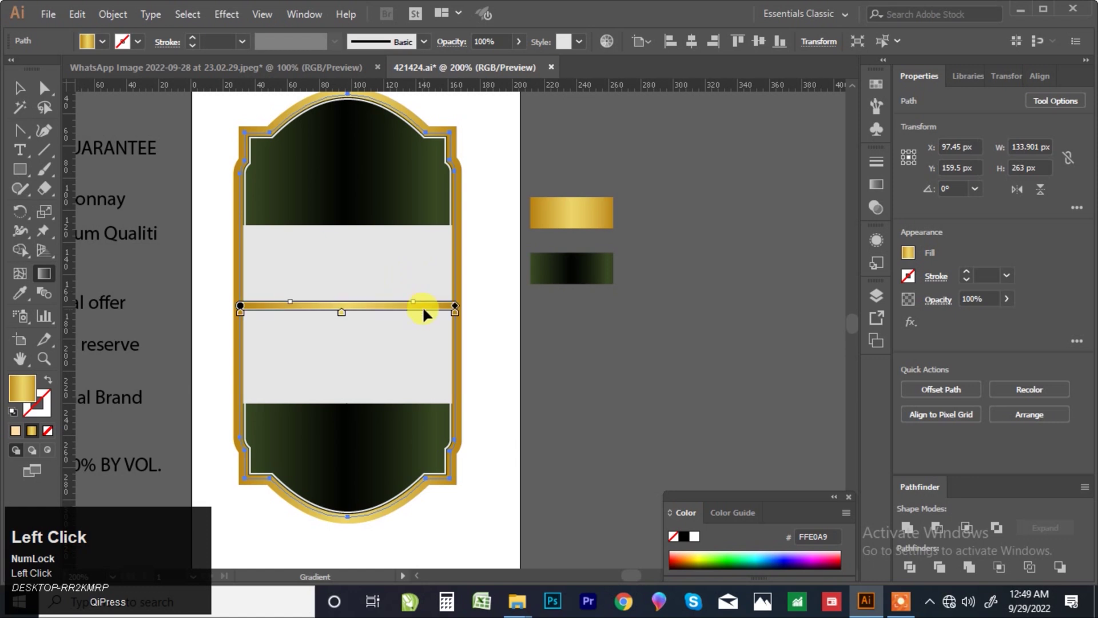
Set the border gradient angle to 90° so the gold shades vertically
click(880, 192)
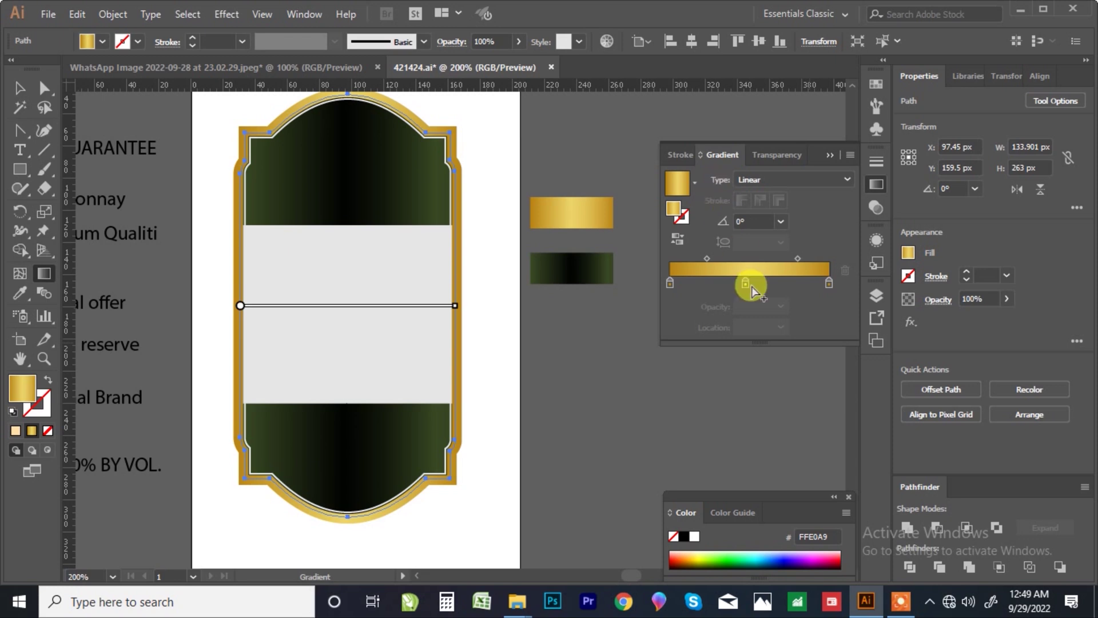
click(788, 229)
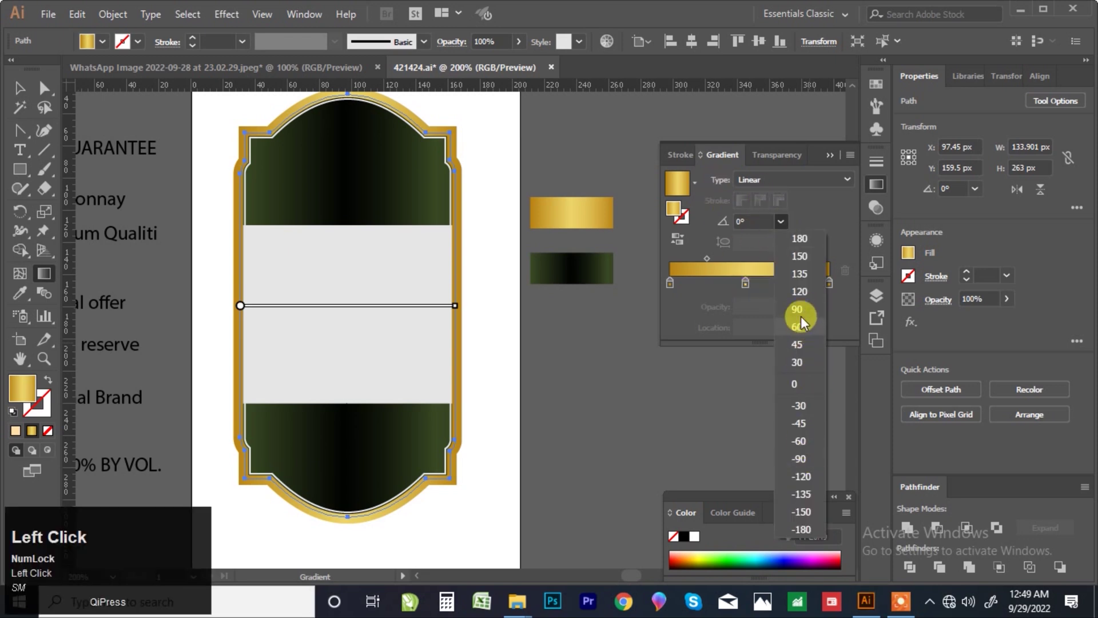
click(805, 322)
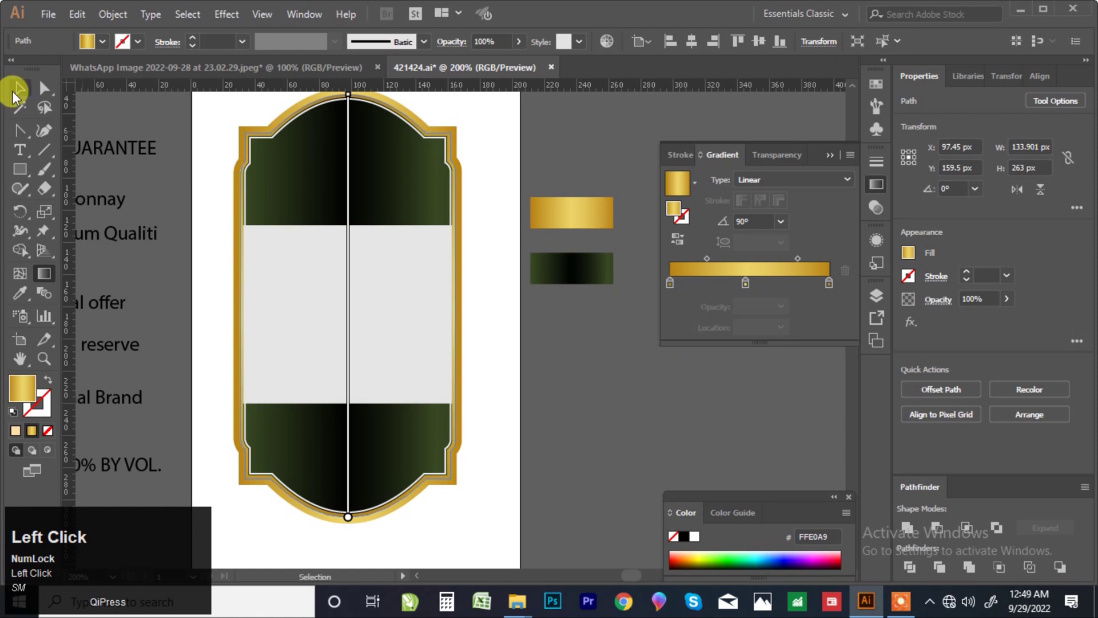
scroll(down, 3)
scroll(up, 3)
click(581, 144)
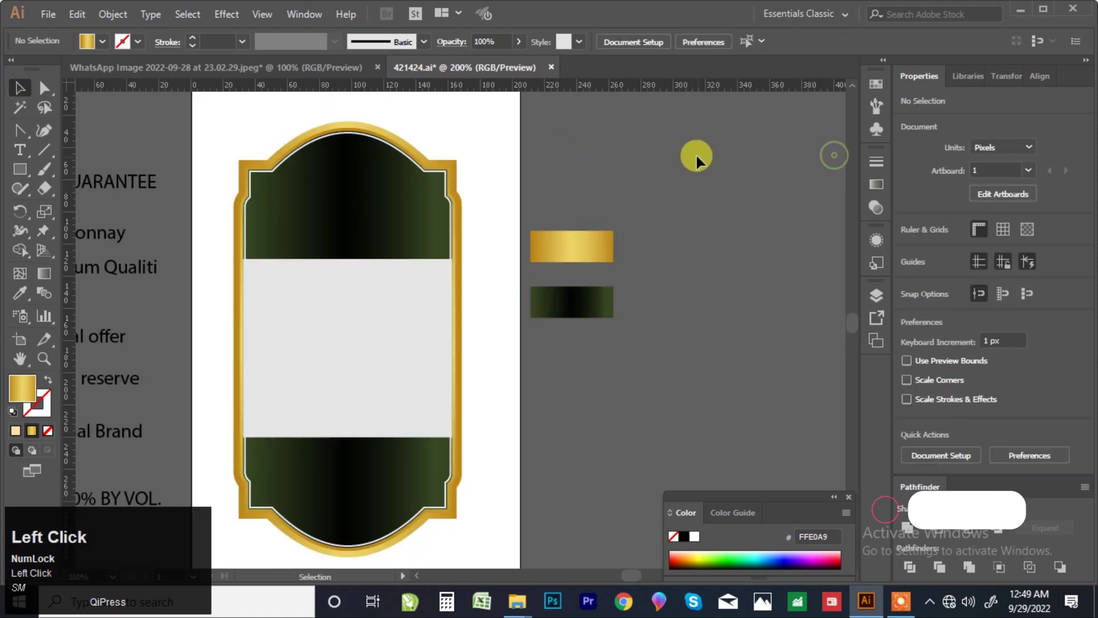
scroll(down, 3)
scroll(up, 3)
click(362, 130)
scroll(down, 3)
scroll(up, 3)
click(25, 295)
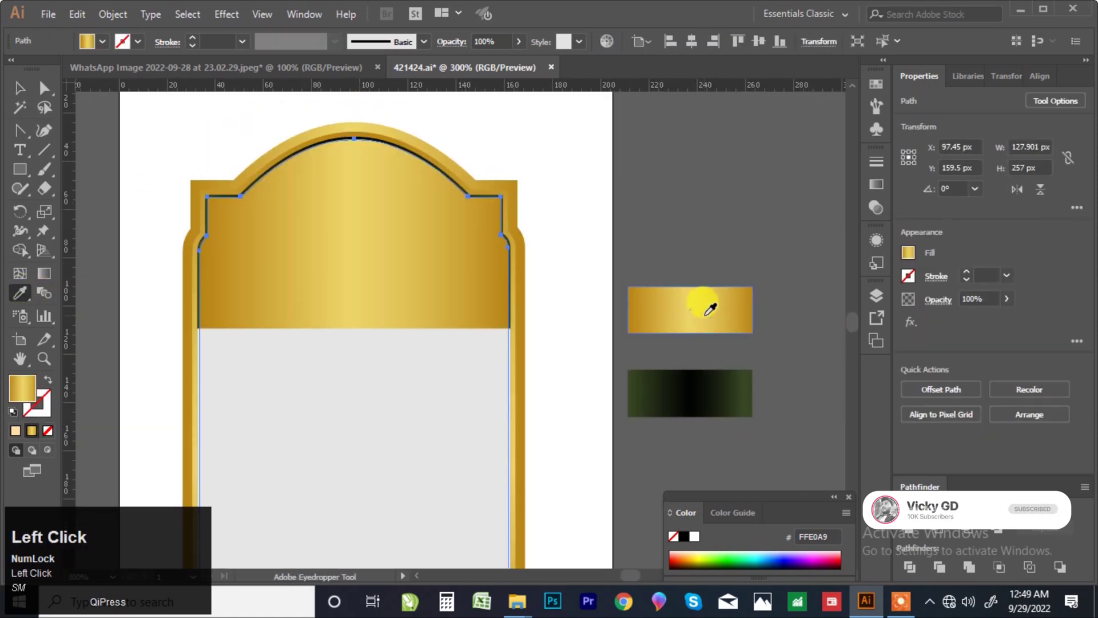
scroll(down, 3)
scroll(up, 3)
click(27, 99)
scroll(up, 3)
scroll(up, 3)
click(382, 242)
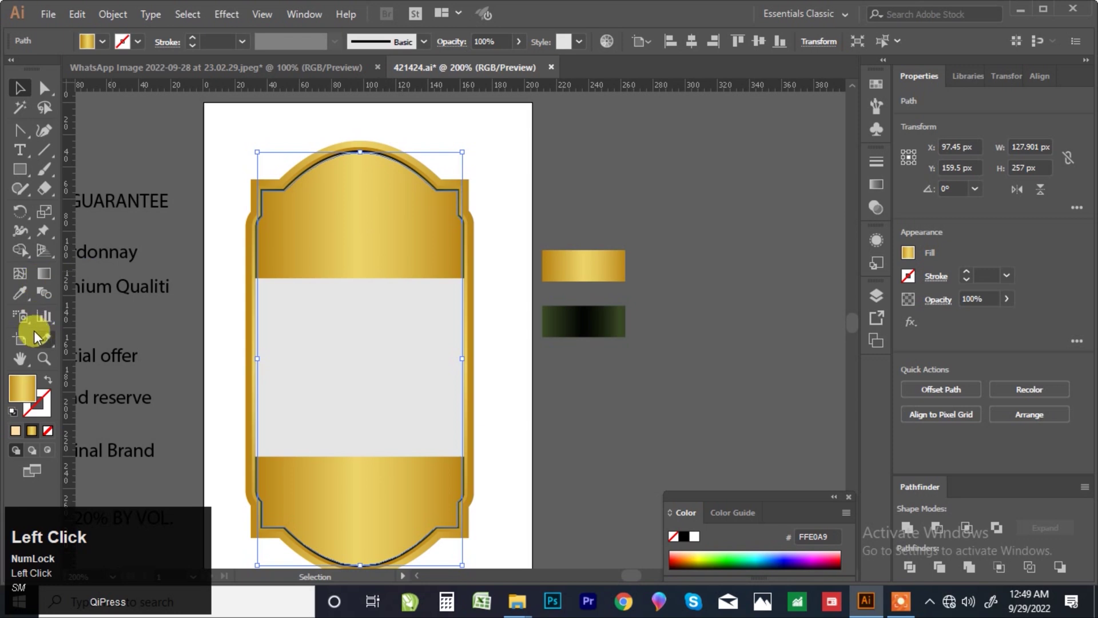
scroll(down, 3)
scroll(up, 3)
scroll(down, 3)
click(23, 96)
key(F7)
click(28, 181)
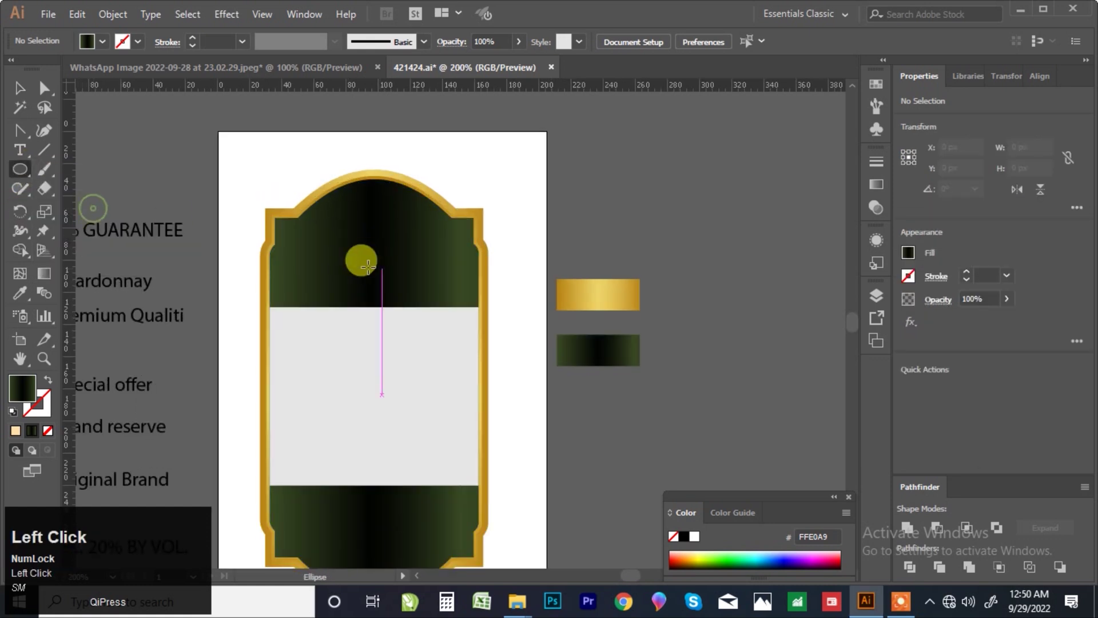
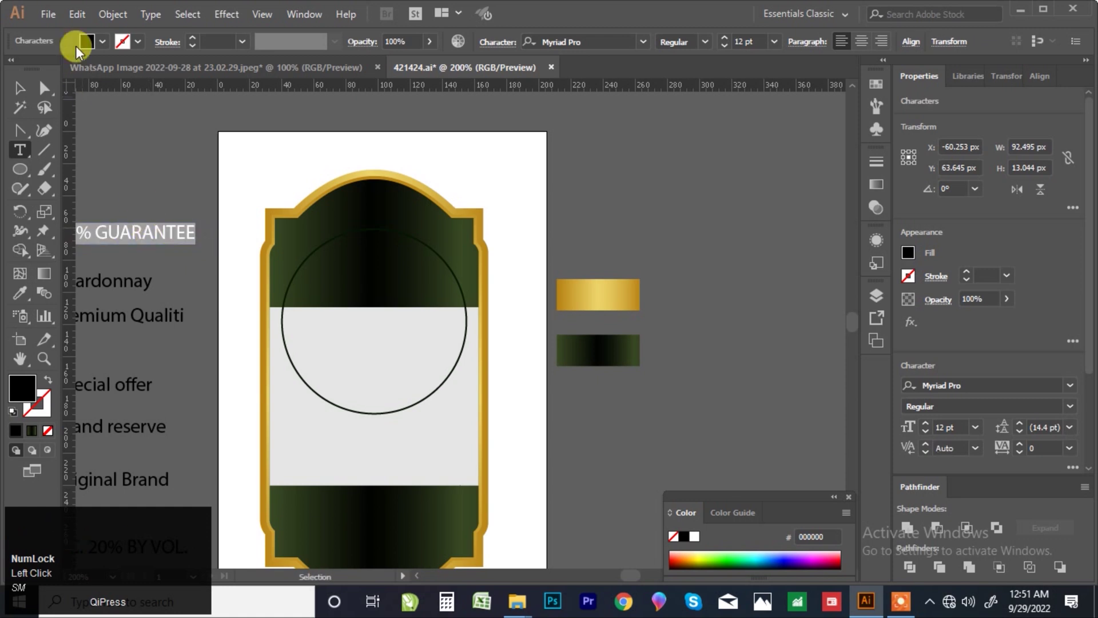
Place white 100% GUARANTEE text on an ellipse path with Type on a Path
click(80, 17)
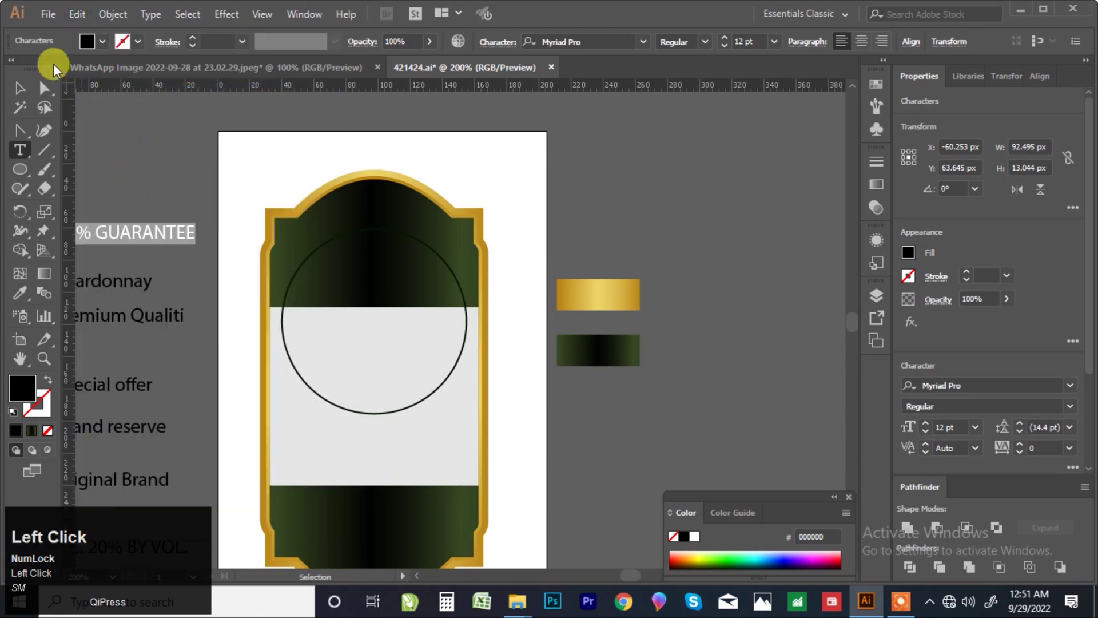
click(31, 153)
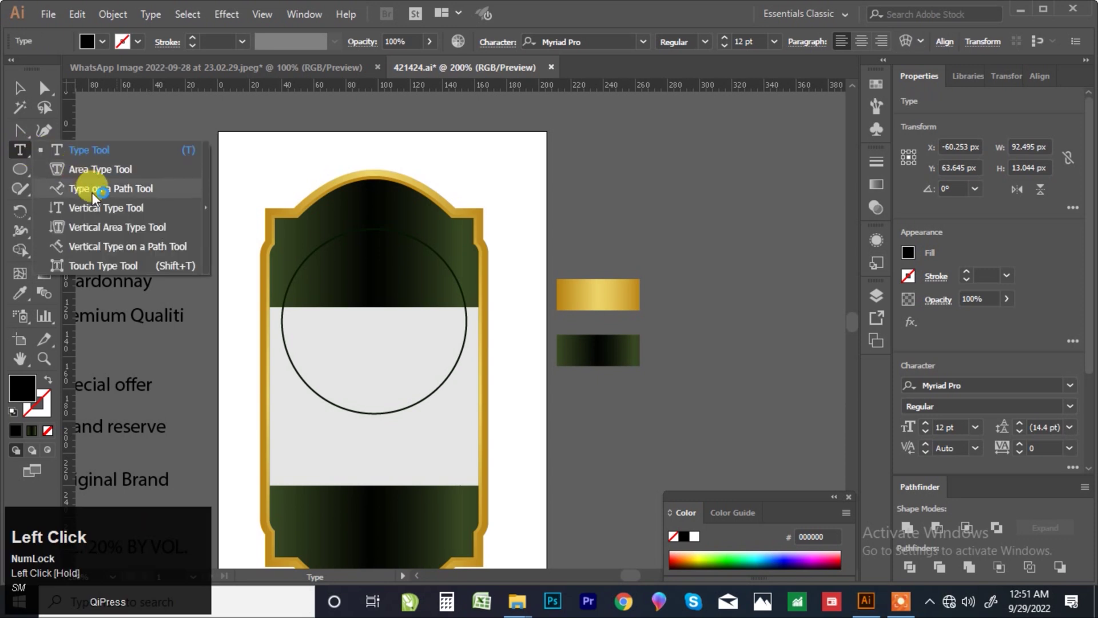
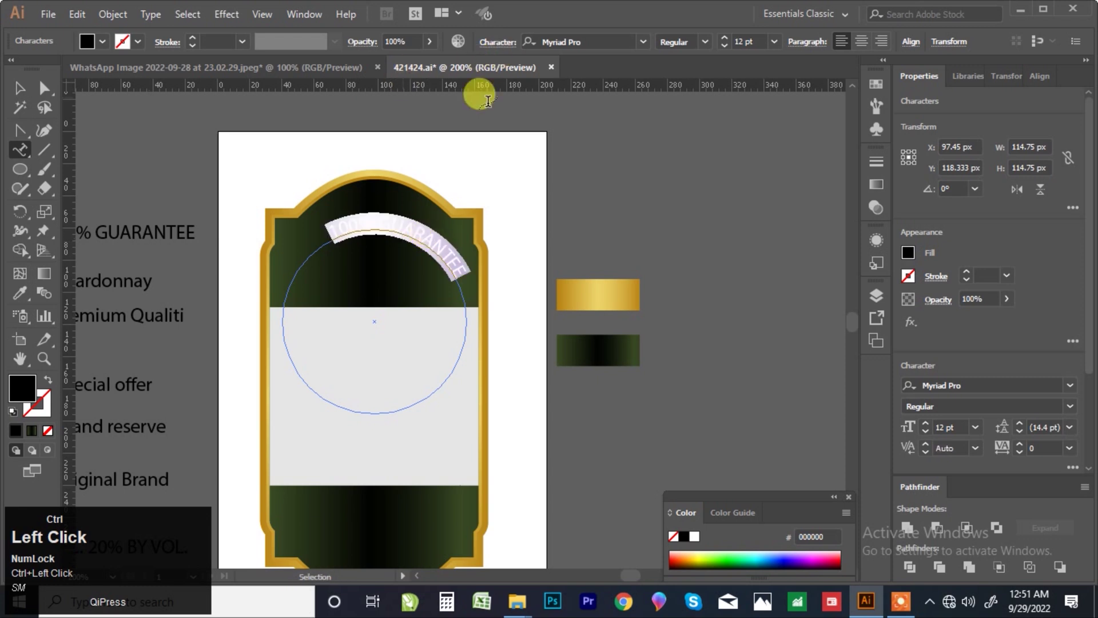
drag(22, 395, 368, 265)
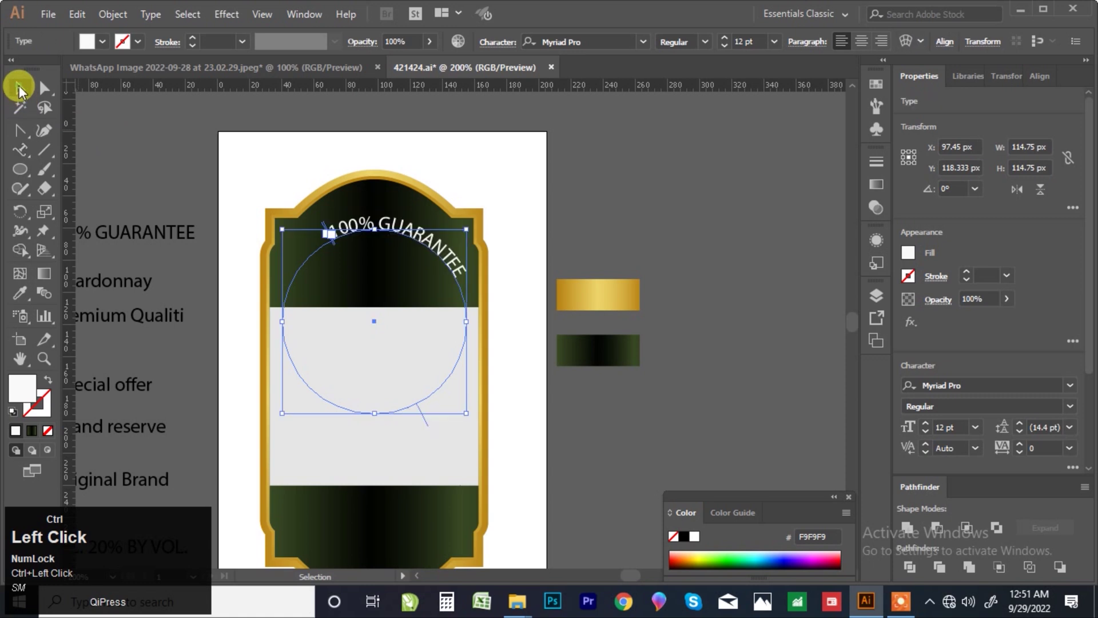
scroll(up, 3)
scroll(down, 3)
click(206, 200)
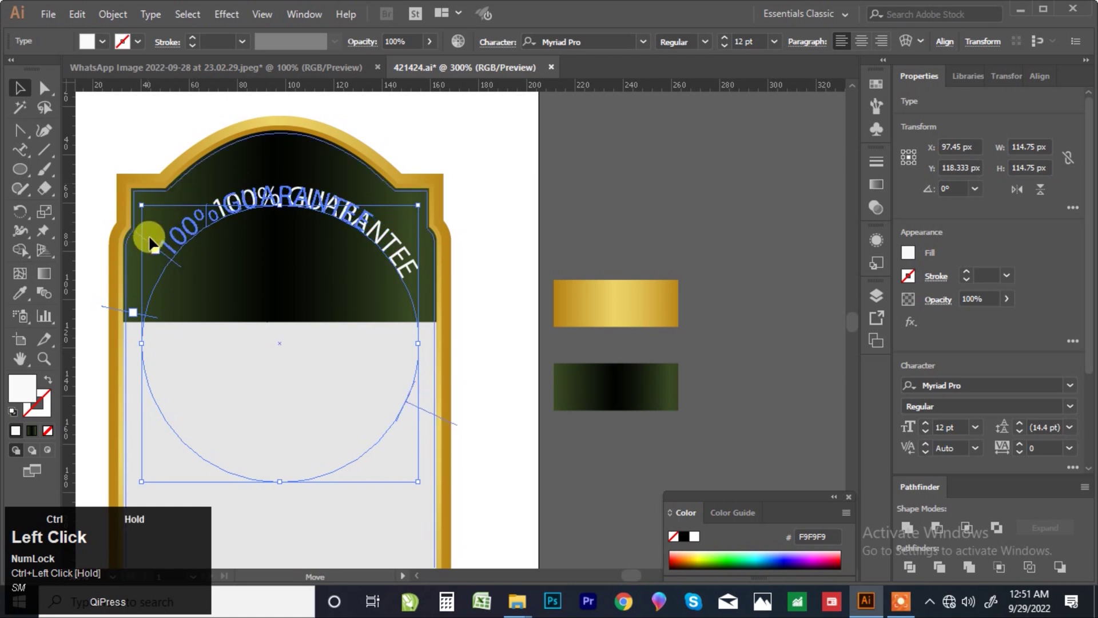
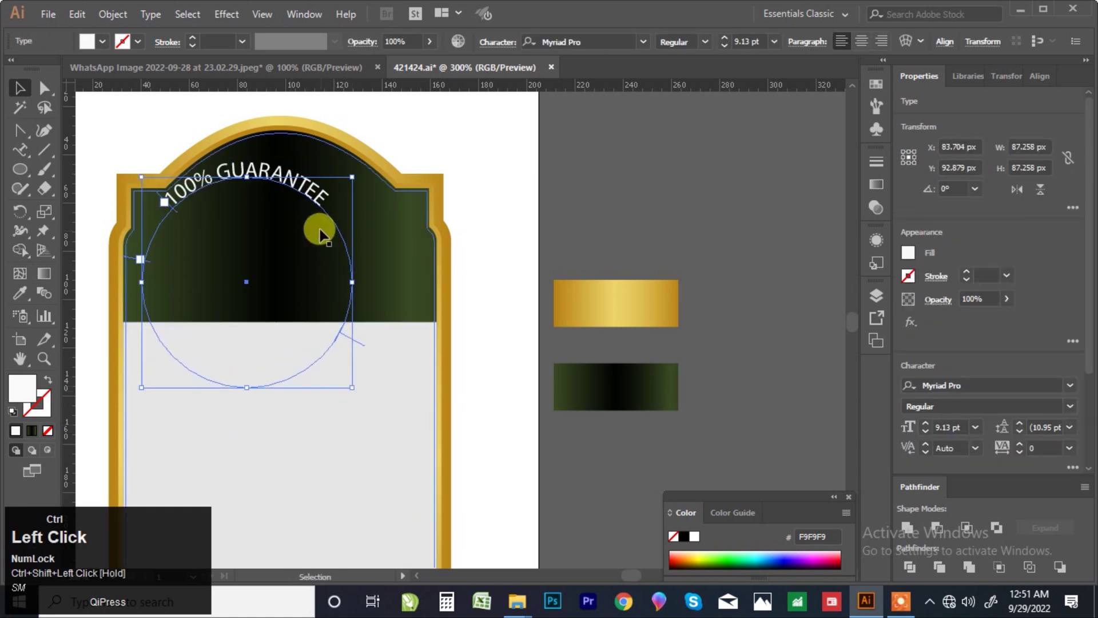
Position the curved text circle along the arched top of the dark panel
drag(357, 196, 356, 189)
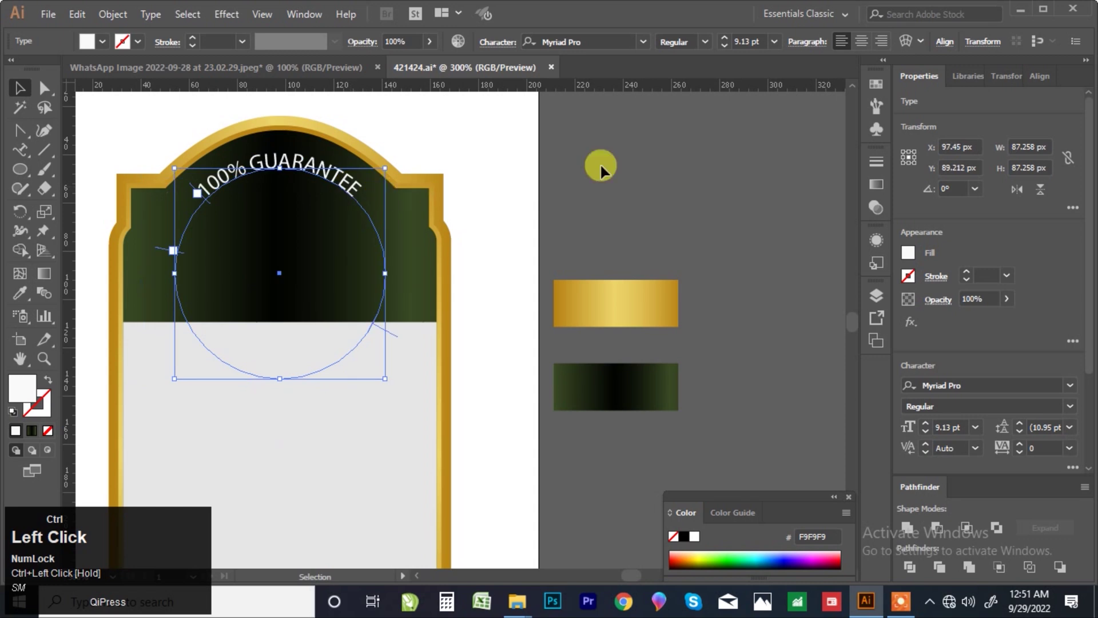
scroll(down, 3)
scroll(down, 3)
scroll(down, 3)
scroll(up, 3)
drag(345, 202, 345, 204)
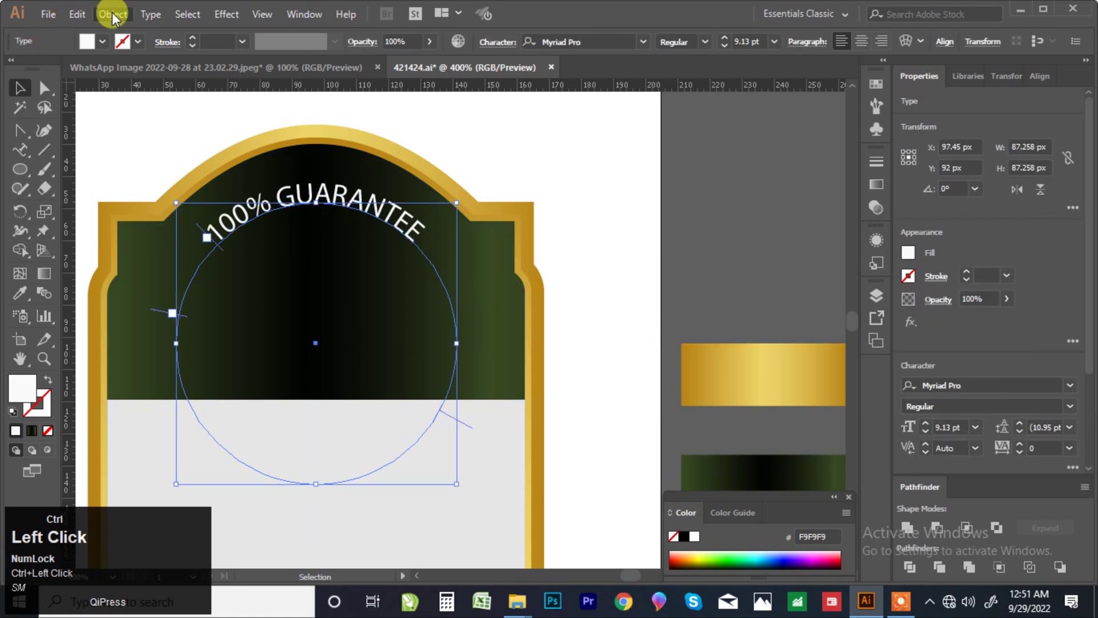
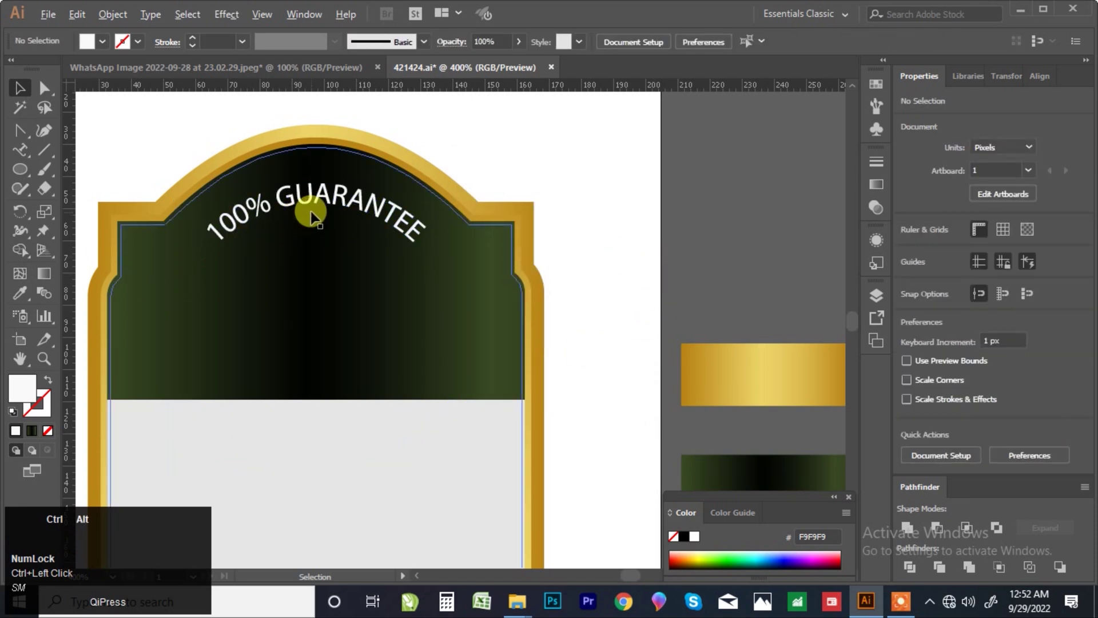
scroll(down, 3)
Add Chardonnay in an orange script font and bring it in front of the panel
click(308, 206)
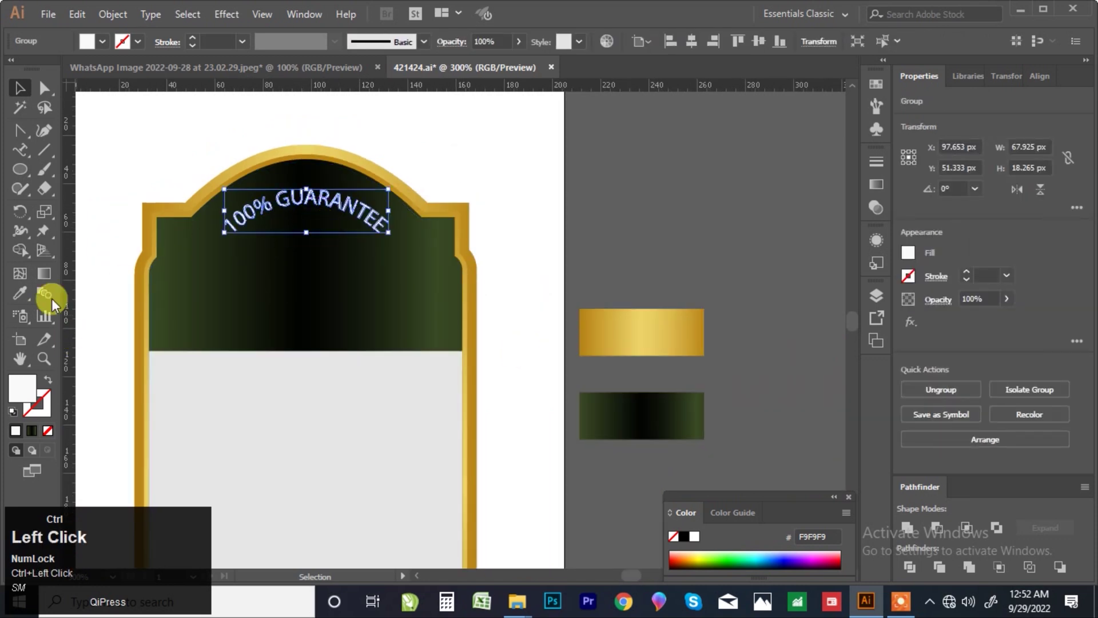
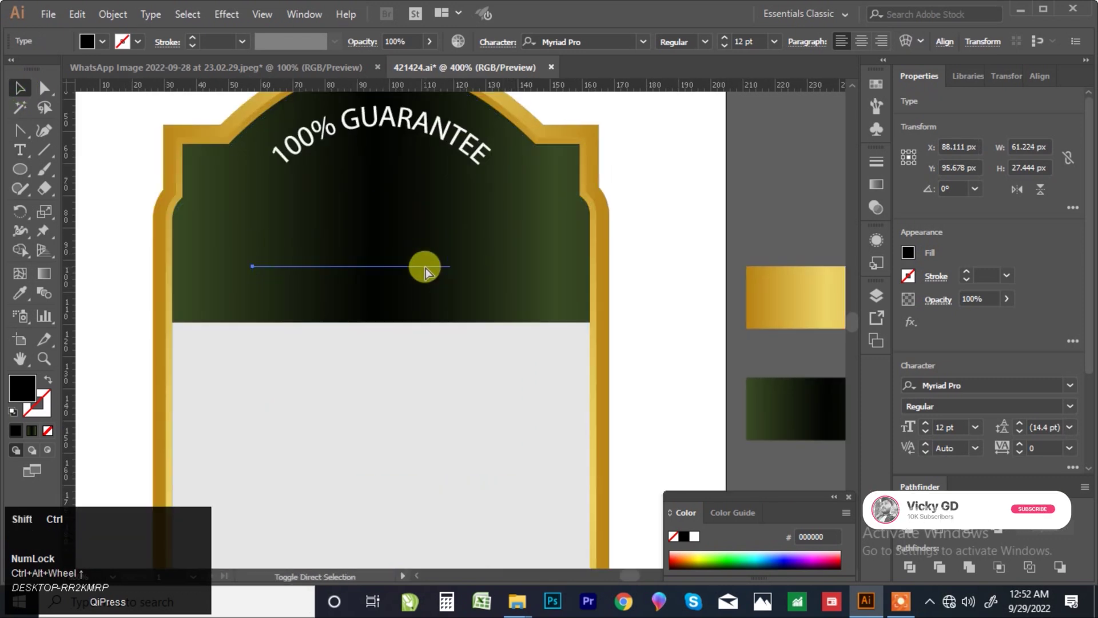
right_click(430, 275)
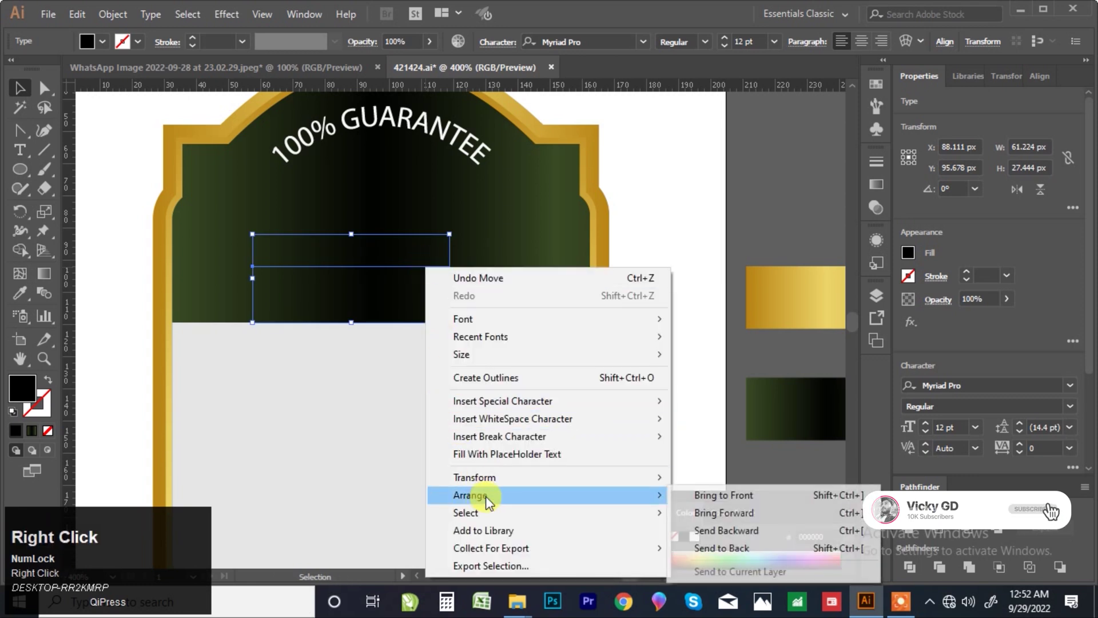
click(715, 501)
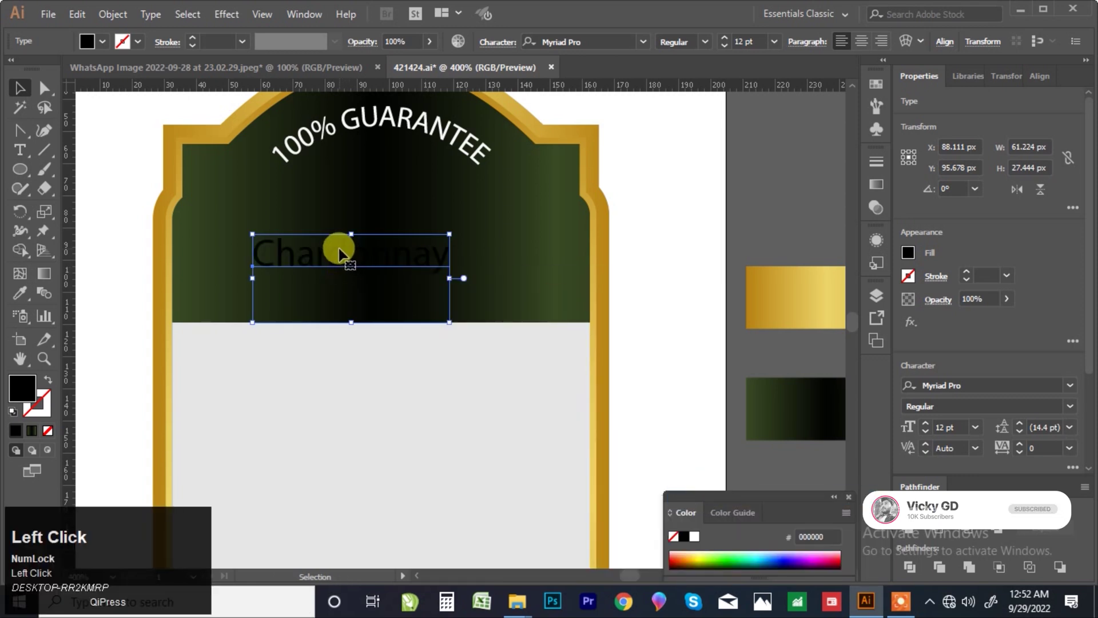
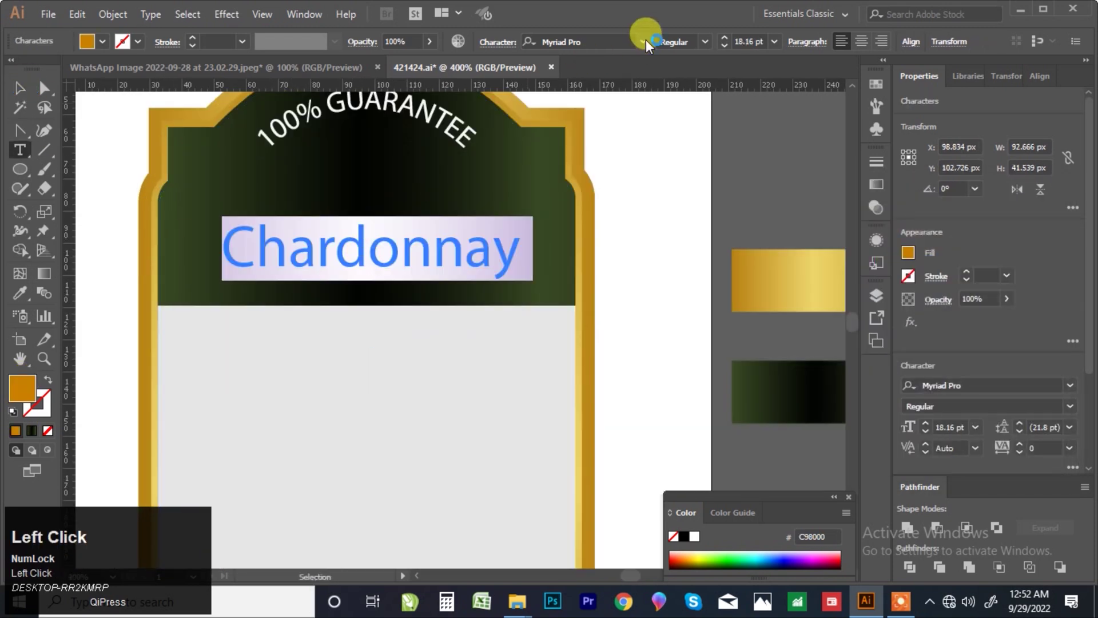
scroll(down, 3)
scroll(up, 3)
scroll(down, 3)
scroll(down, 3)
scroll(up, 3)
click(689, 320)
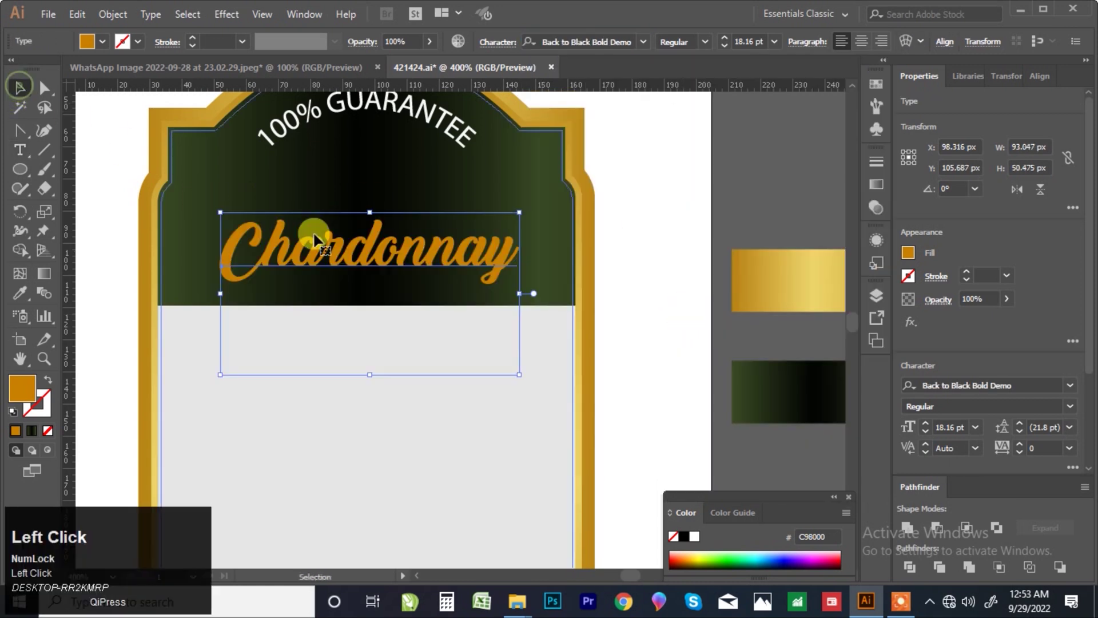
Centre Chardonnay below the curved text and convert it to outlines
scroll(down, 3)
scroll(up, 3)
drag(367, 241, 364, 276)
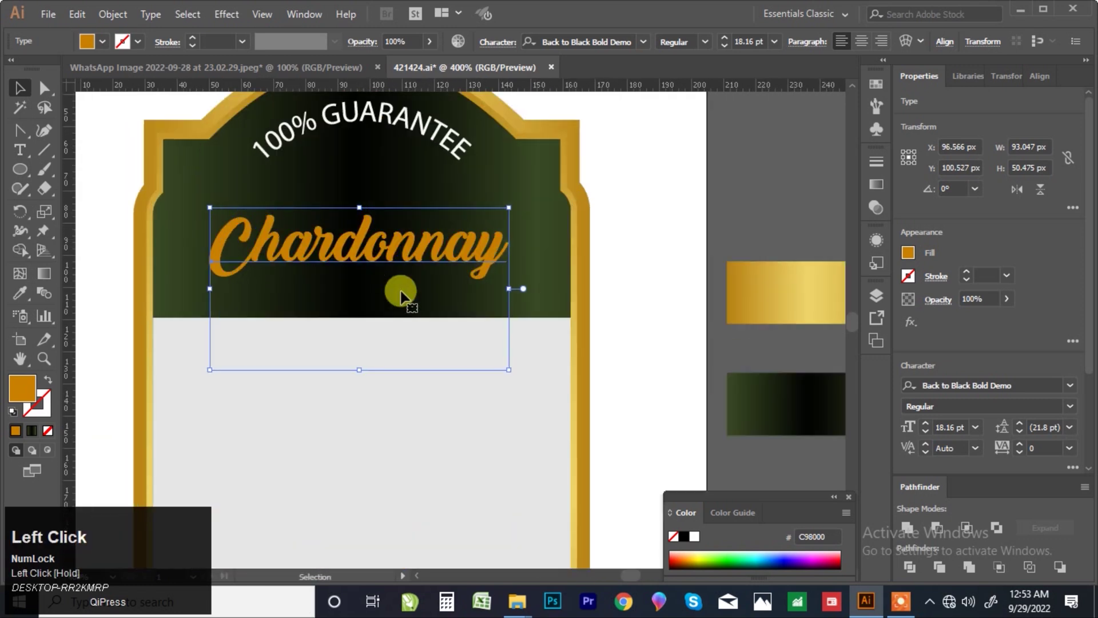
scroll(down, 3)
scroll(up, 3)
drag(370, 263, 375, 257)
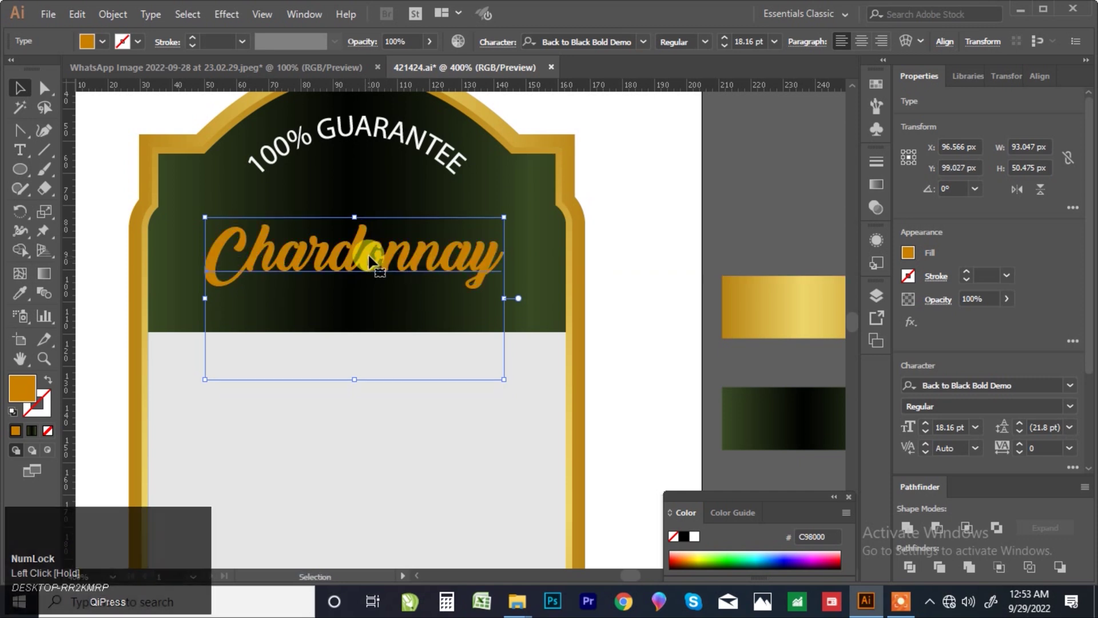
click(118, 19)
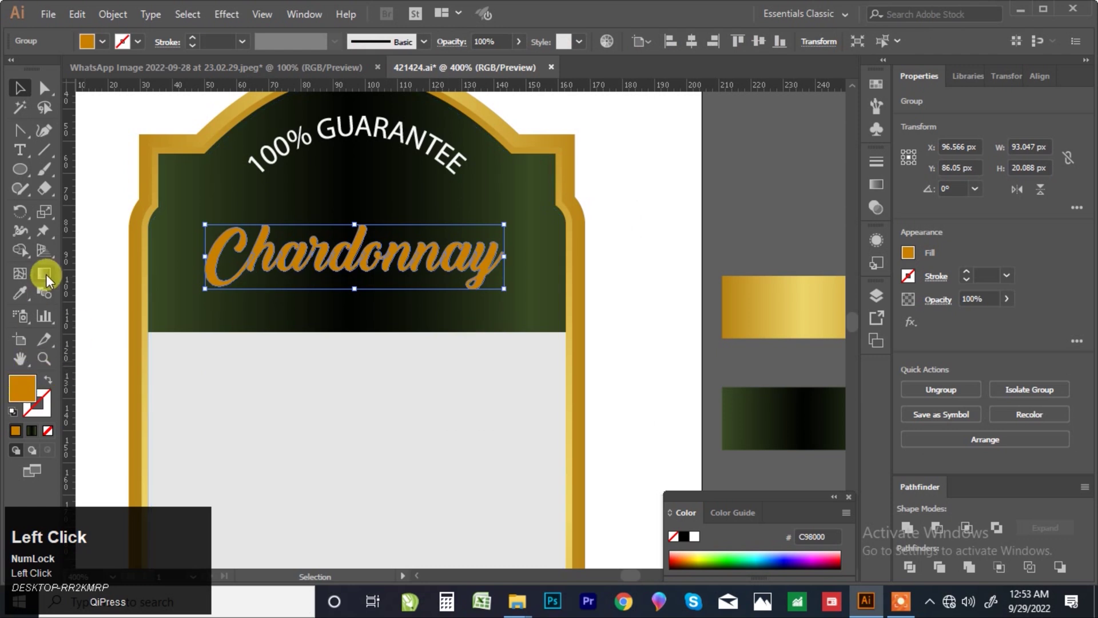
Fill the Chardonnay outlines with the gold gradient and set its angle in the Gradient panel
click(361, 249)
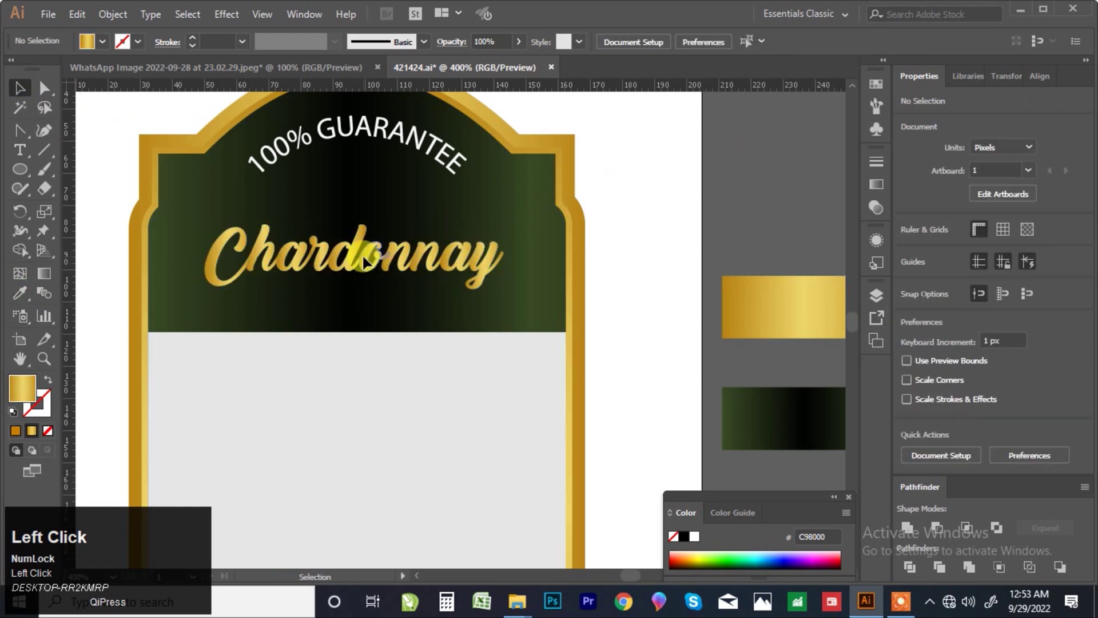
click(880, 195)
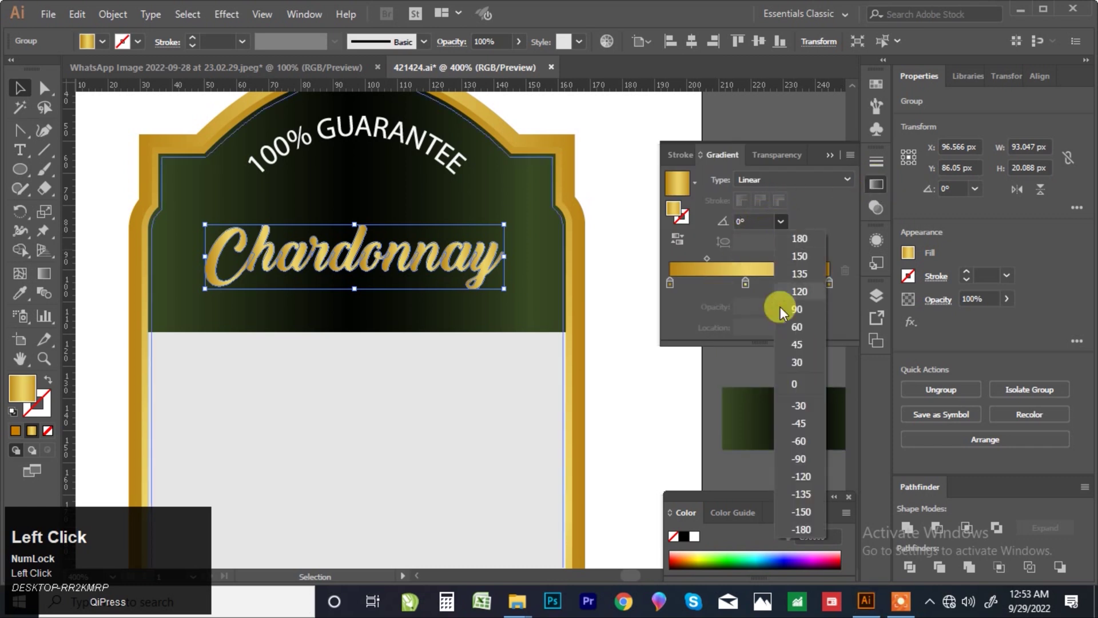
click(807, 313)
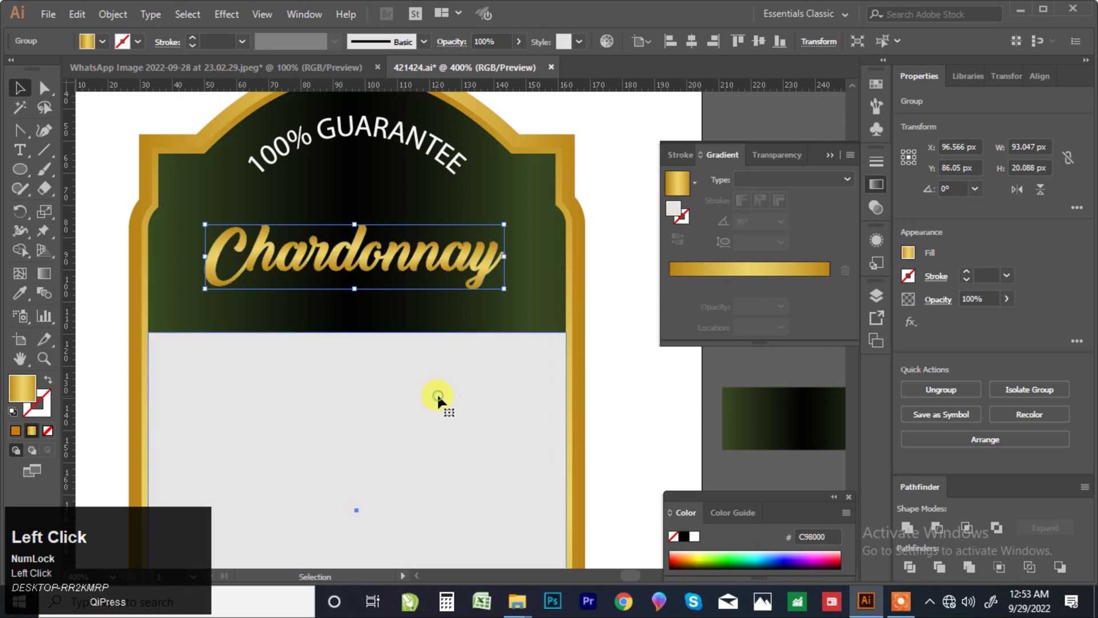
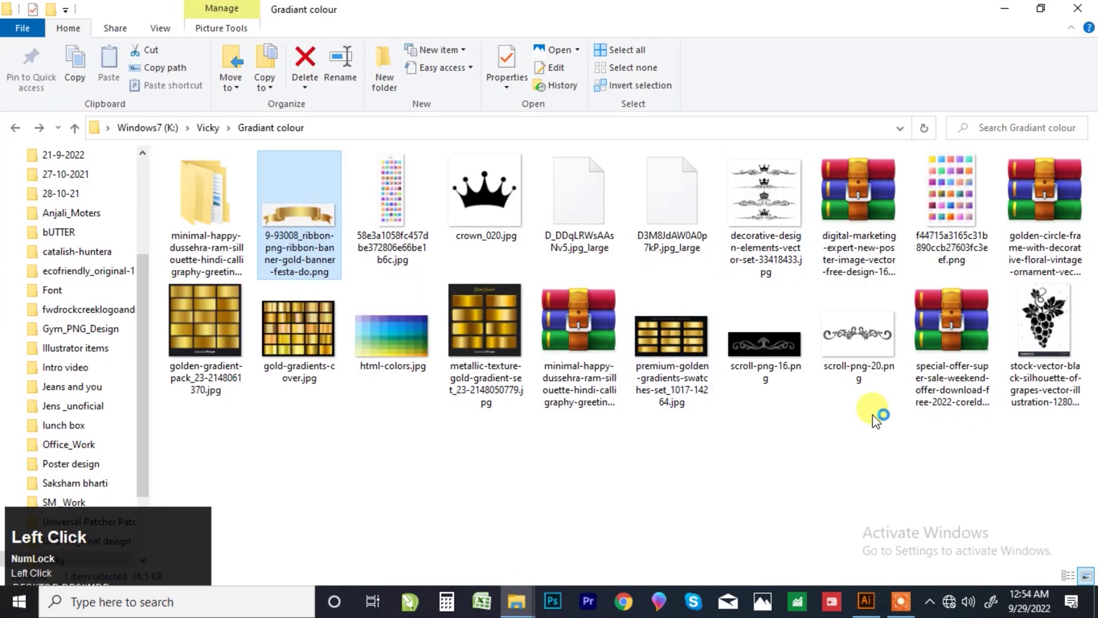
Drag scroll-png-20.png from File Explorer onto the artboard as a linked image
drag(866, 349, 420, 311)
scroll(down, 3)
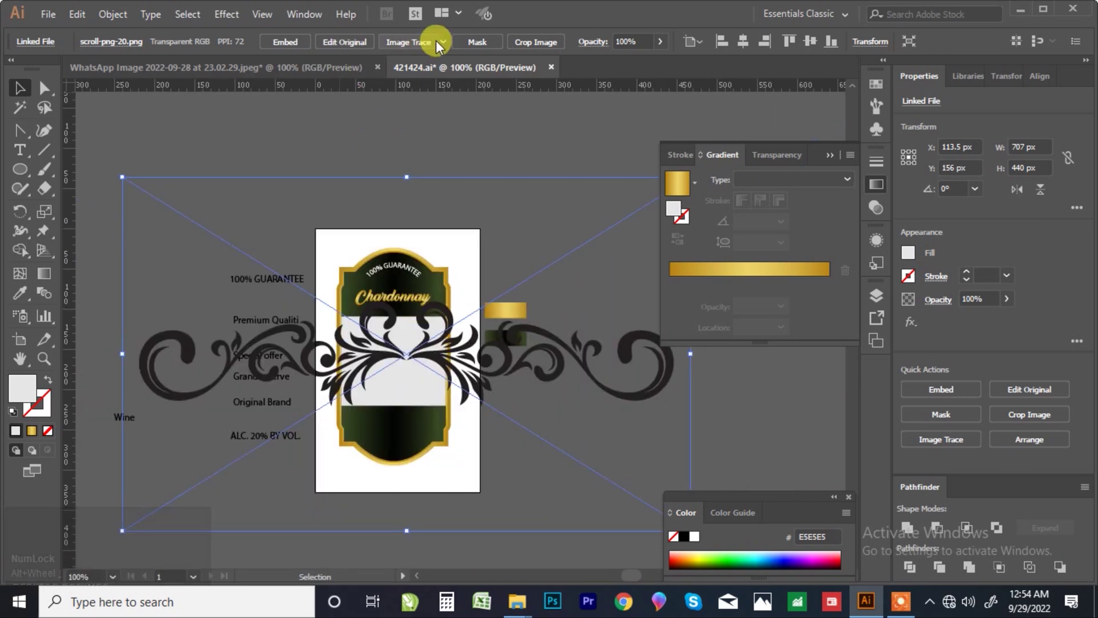
Trace the scroll image to vector, drop its white background and recolour the flourish grey-gold
click(416, 45)
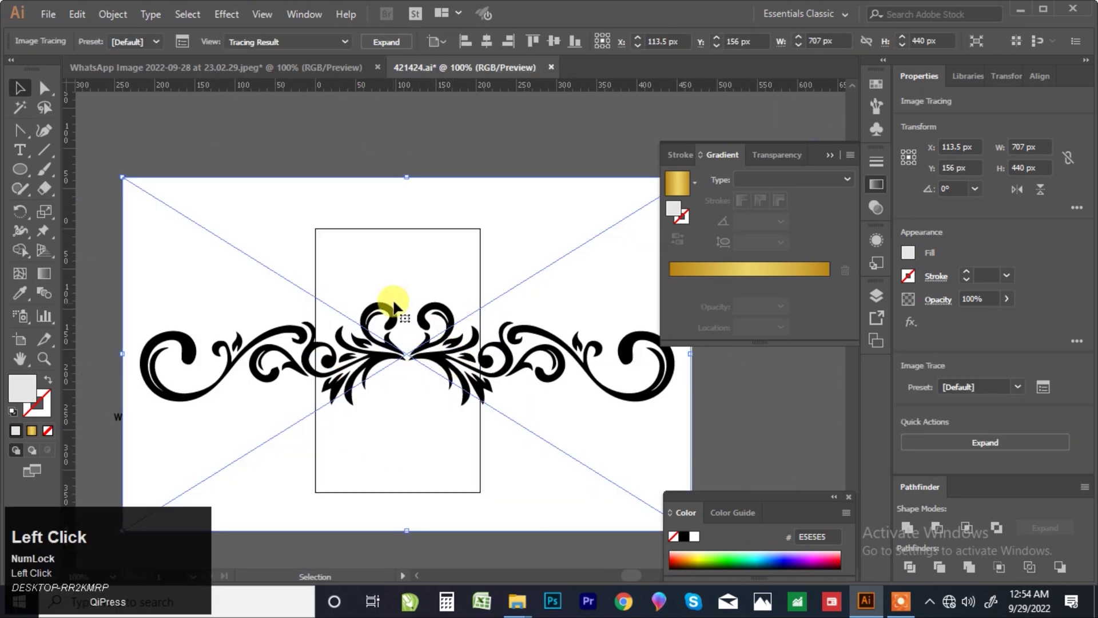
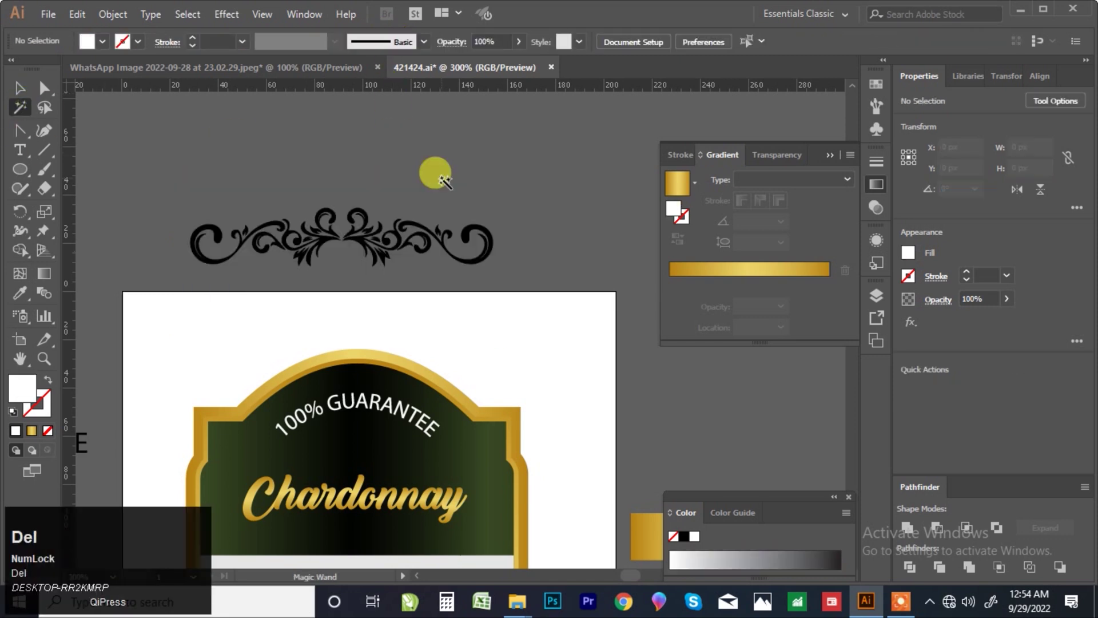
click(26, 95)
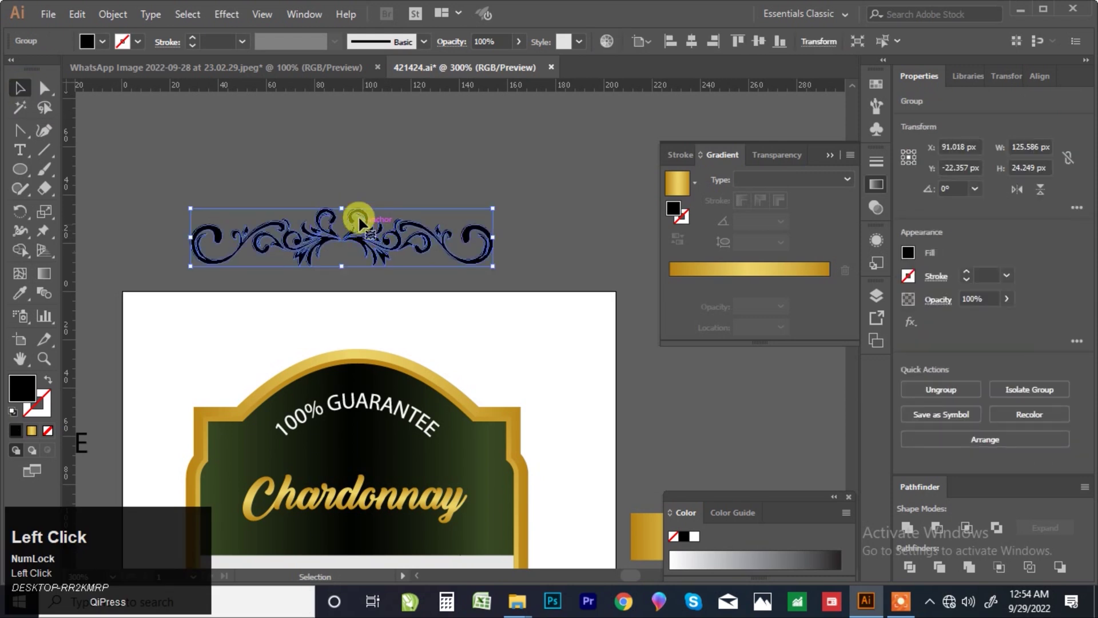
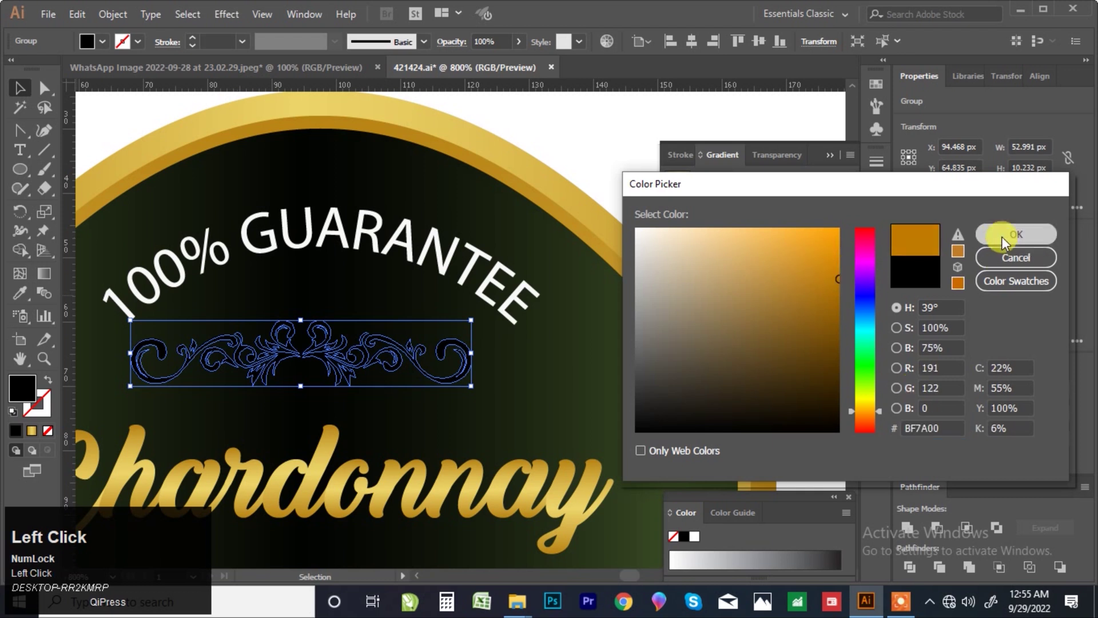
scroll(down, 3)
click(442, 139)
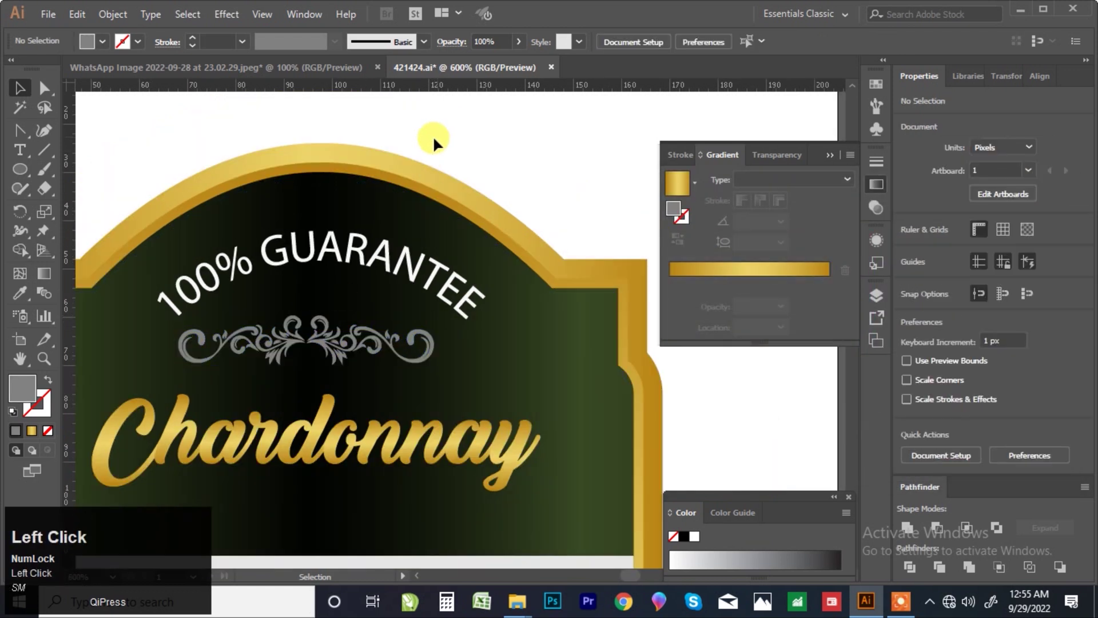
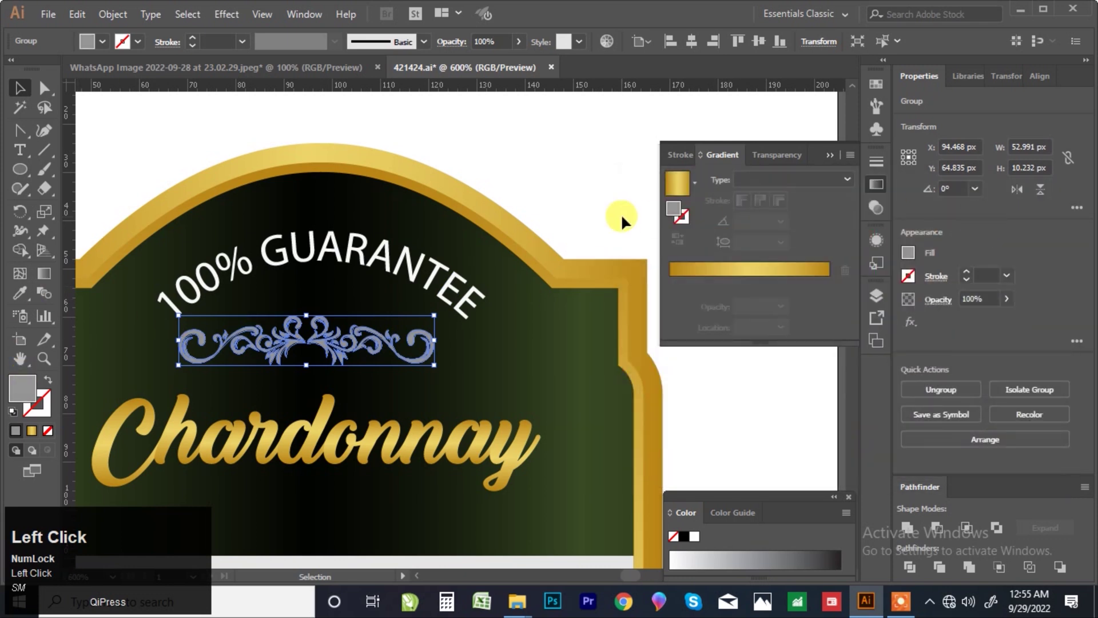
Give the flourish the gold gradient fill and nudge it into place beneath GUARANTEE
click(37, 434)
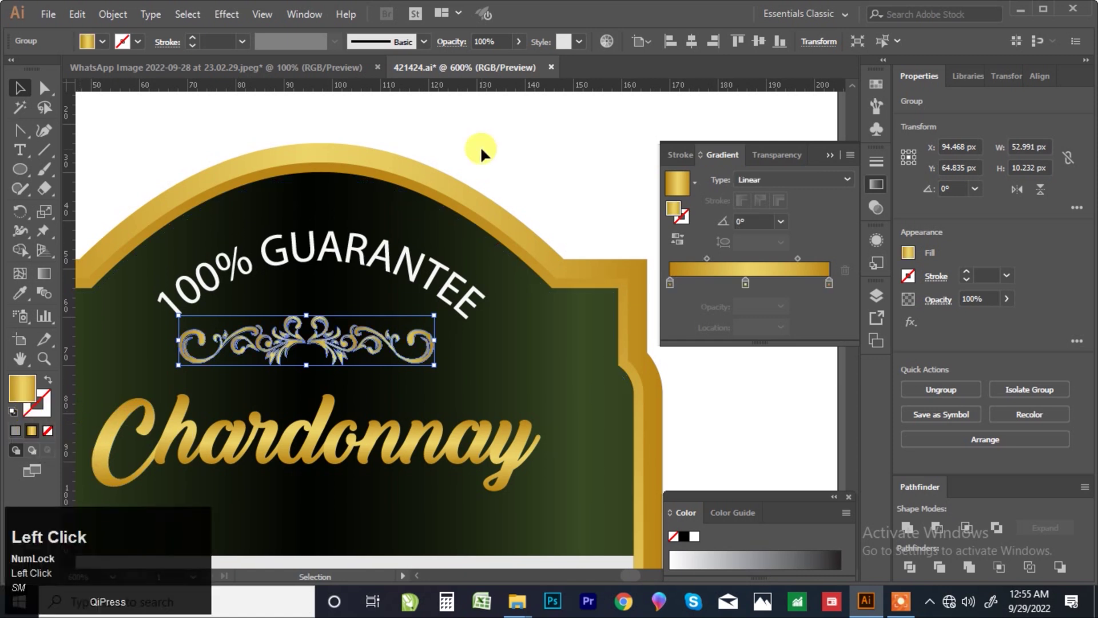
scroll(down, 3)
click(436, 207)
scroll(up, 3)
click(341, 301)
scroll(down, 3)
click(438, 185)
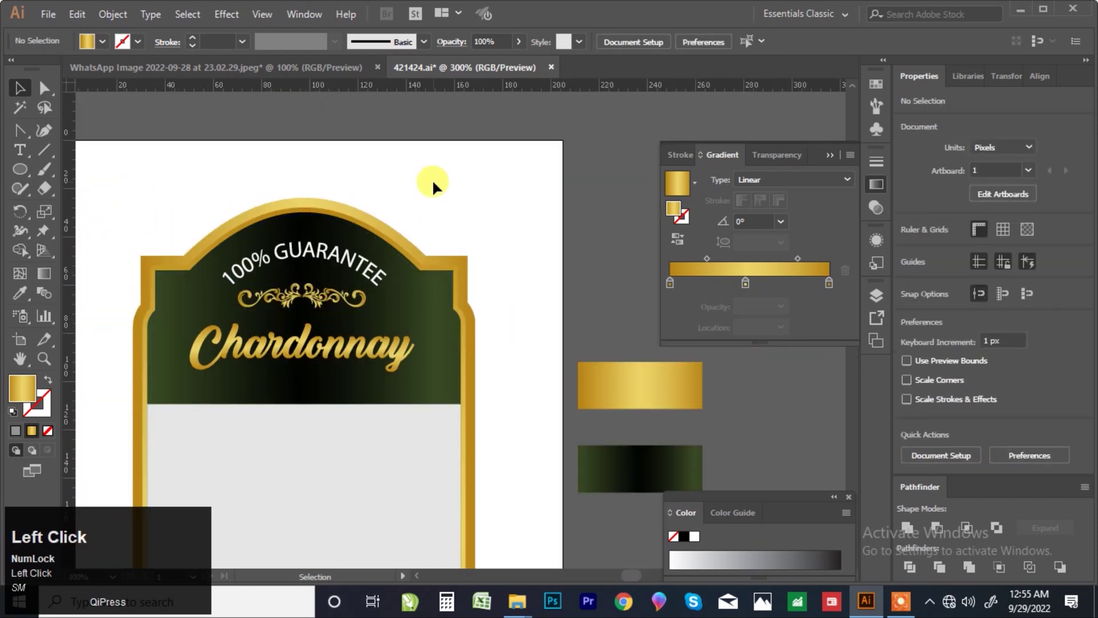
key(F7)
Drag crown_020.jpg from File Explorer onto the artboard above the label
scroll(up, 3)
drag(311, 302, 529, 604)
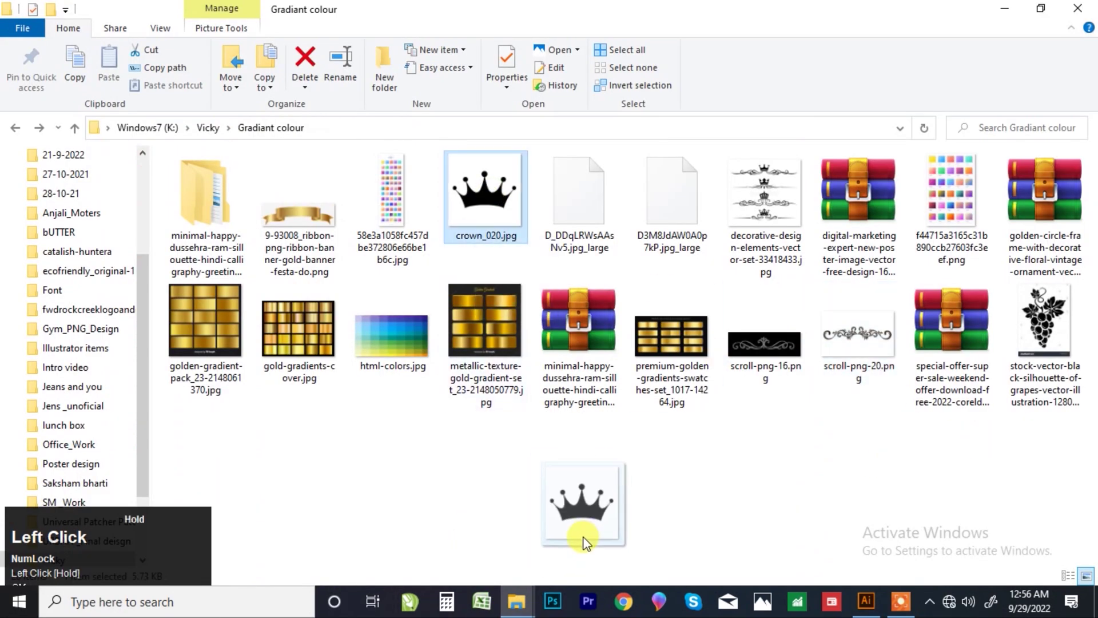
scroll(down, 3)
click(369, 52)
drag(368, 52, 399, 48)
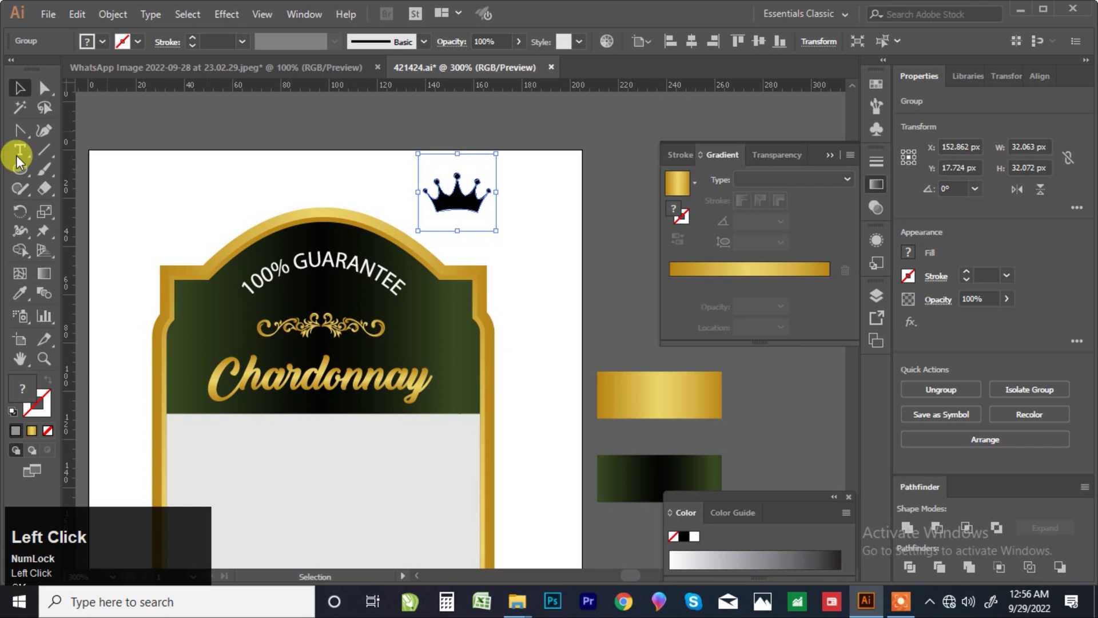
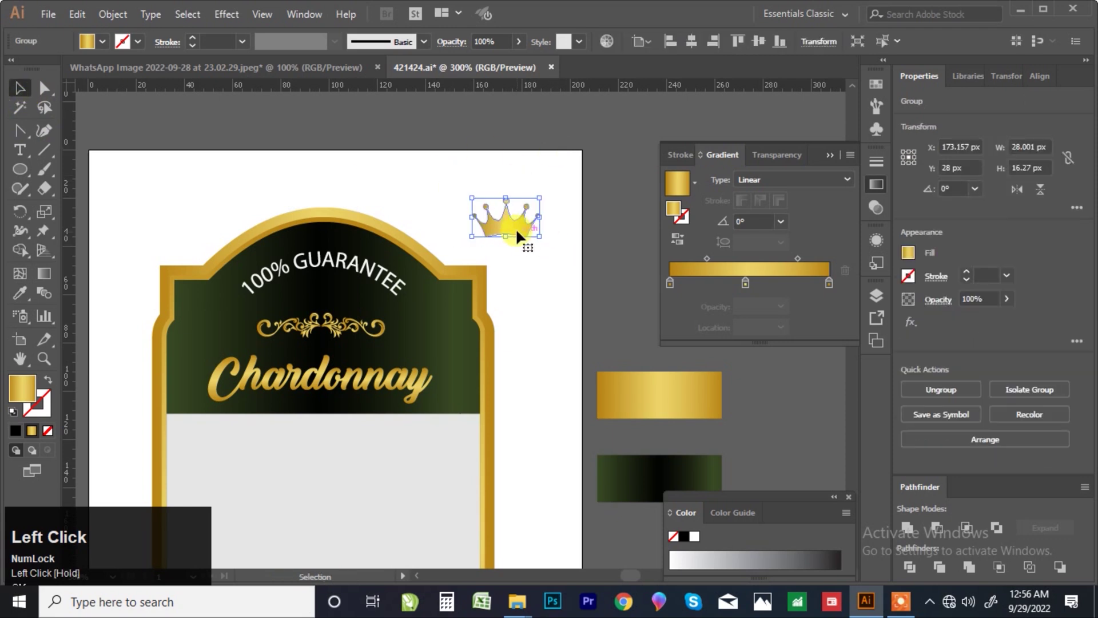
Shrink the traced gold crown and centre it between the curved GUARANTEE text and the flourish
scroll(up, 3)
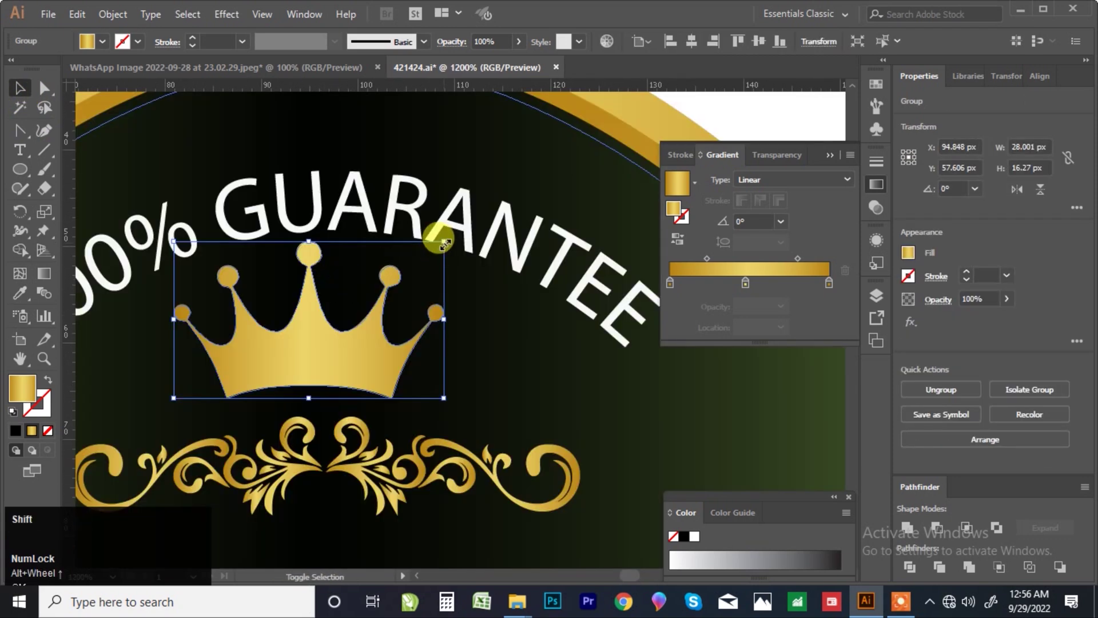
drag(209, 467, 209, 467)
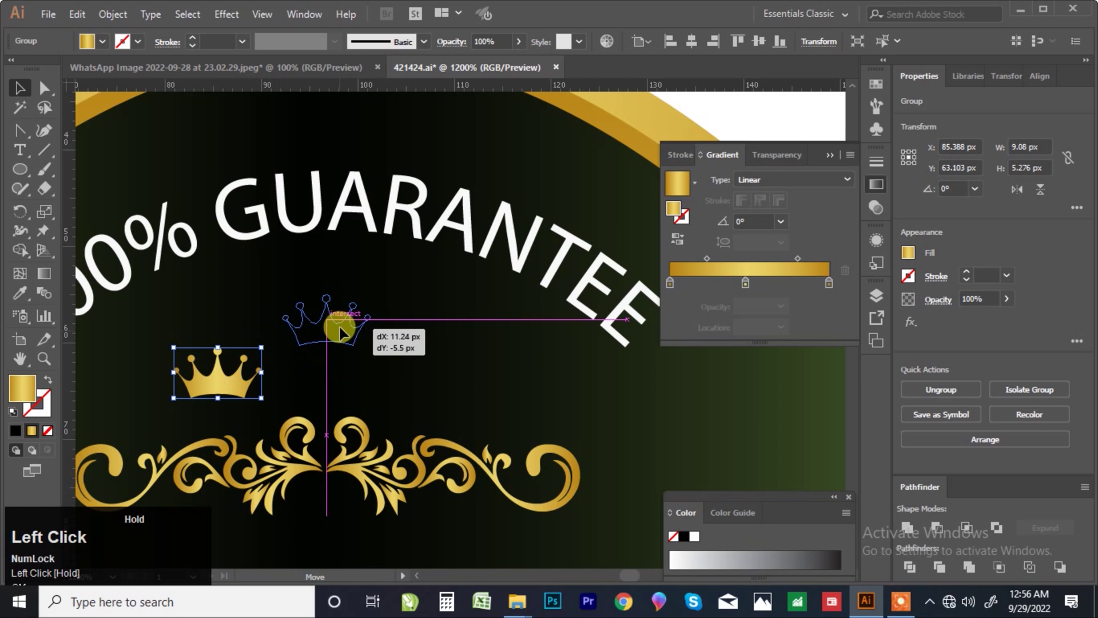
drag(209, 467, 210, 466)
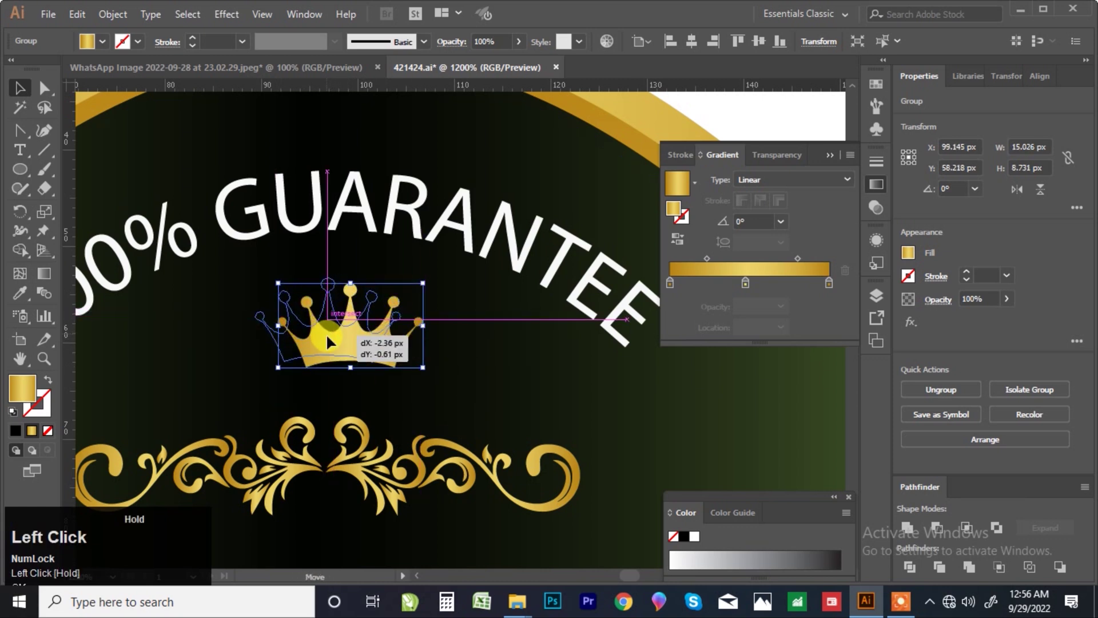
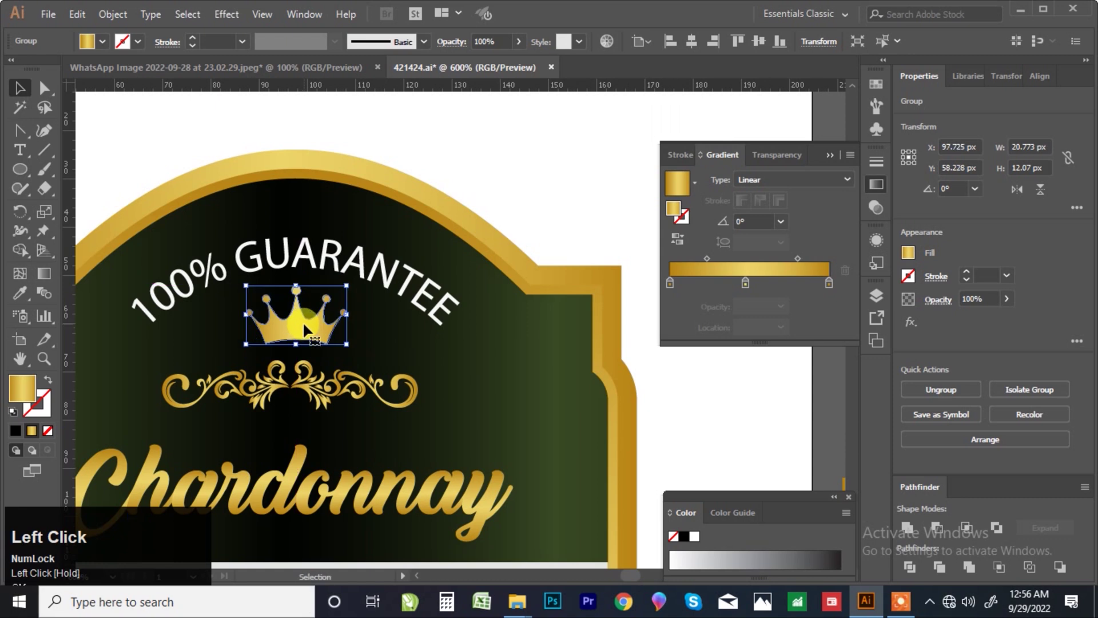
key(ctrl+g)
scroll(down, 3)
click(480, 207)
Horizontally centre the curved GUARANTEE text, crown and flourish on each other
scroll(up, 3)
click(317, 284)
click(312, 344)
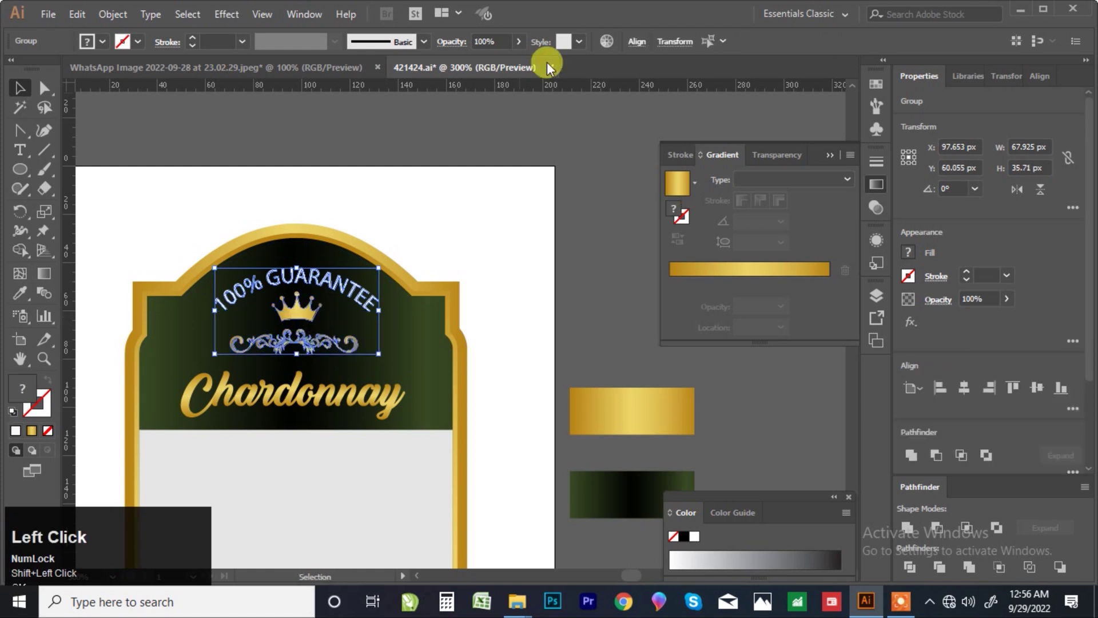
click(638, 48)
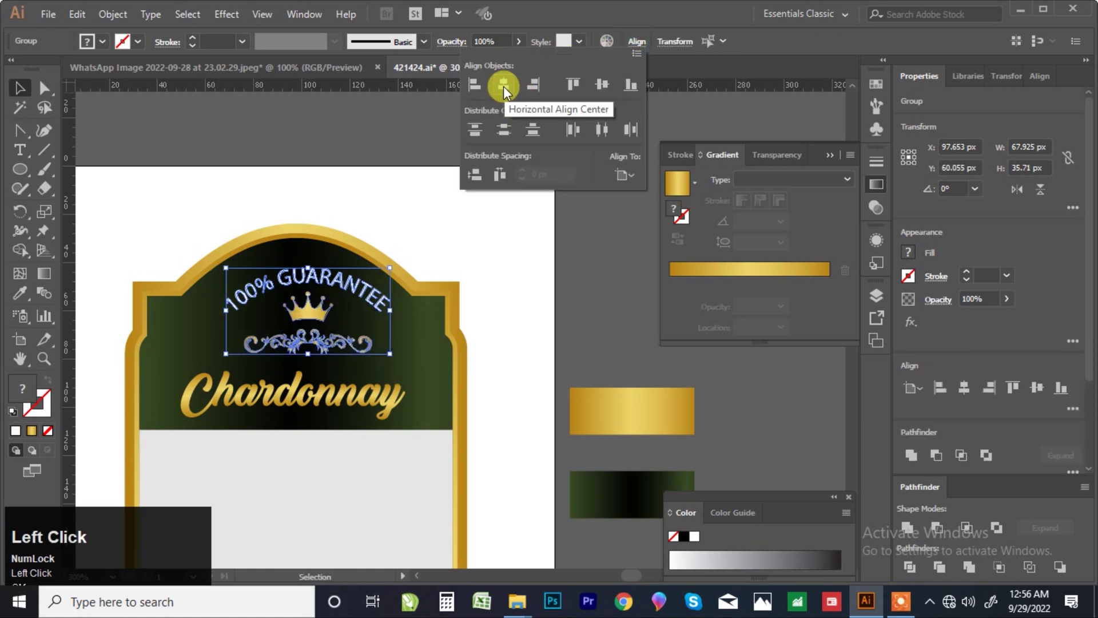
Select the heading group with Chardonnay and nudge it toward the label centre
scroll(up, 3)
drag(317, 317, 301, 388)
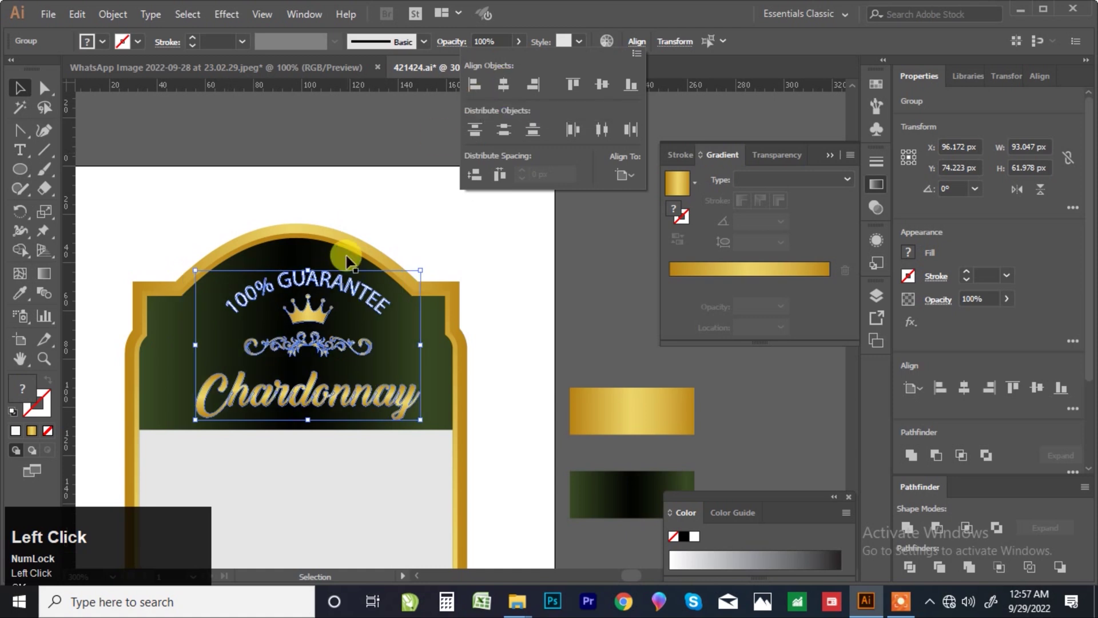
scroll(up, 3)
drag(315, 319, 303, 313)
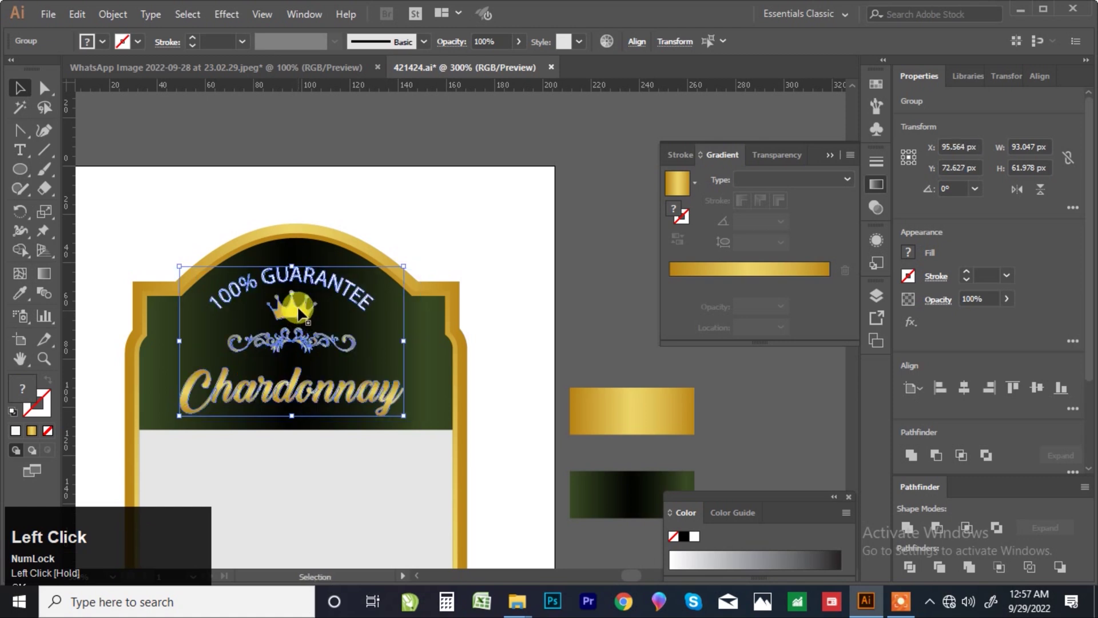
key(Right)
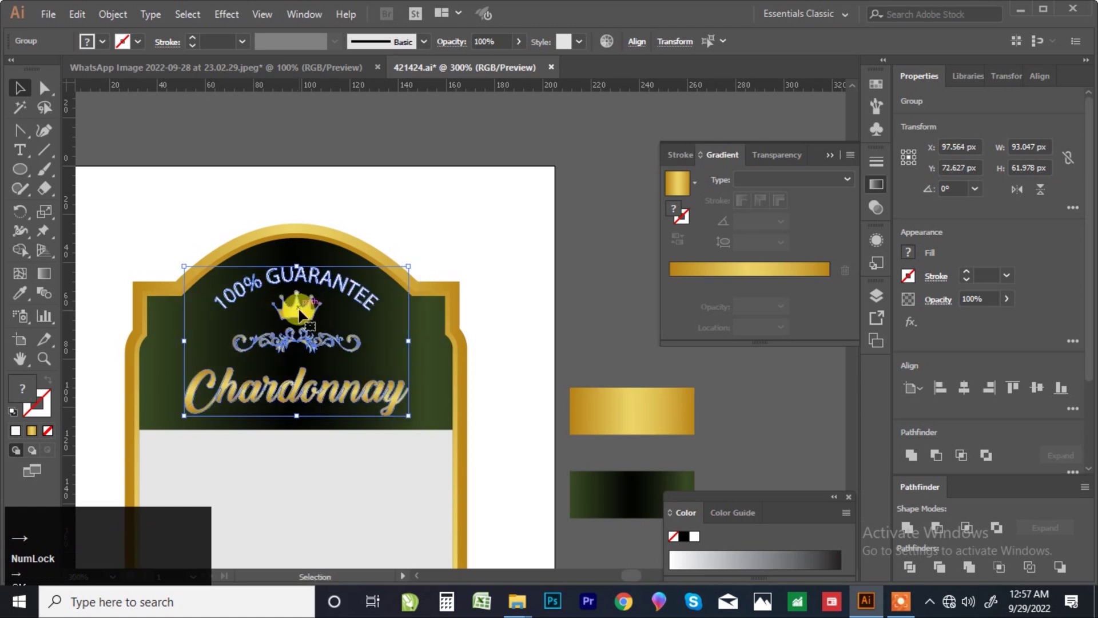
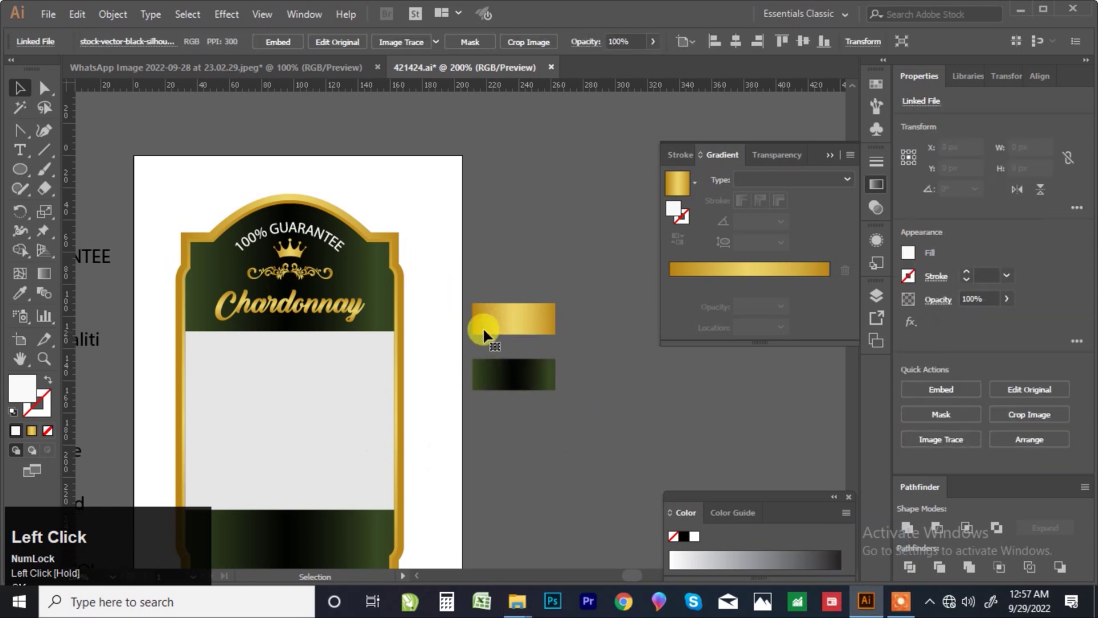
Image Trace and Expand the grape photo, then delete its white background
scroll(down, 3)
scroll(up, 3)
click(446, 299)
scroll(down, 3)
click(414, 48)
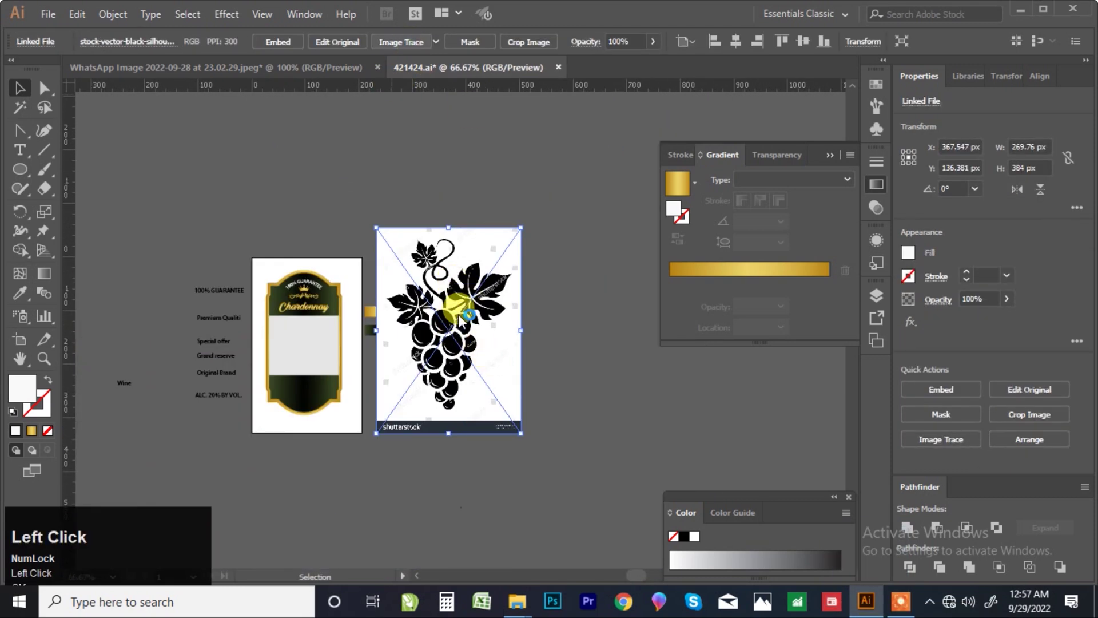
key(alt+Num_Lock)
click(462, 306)
scroll(up, 3)
click(25, 117)
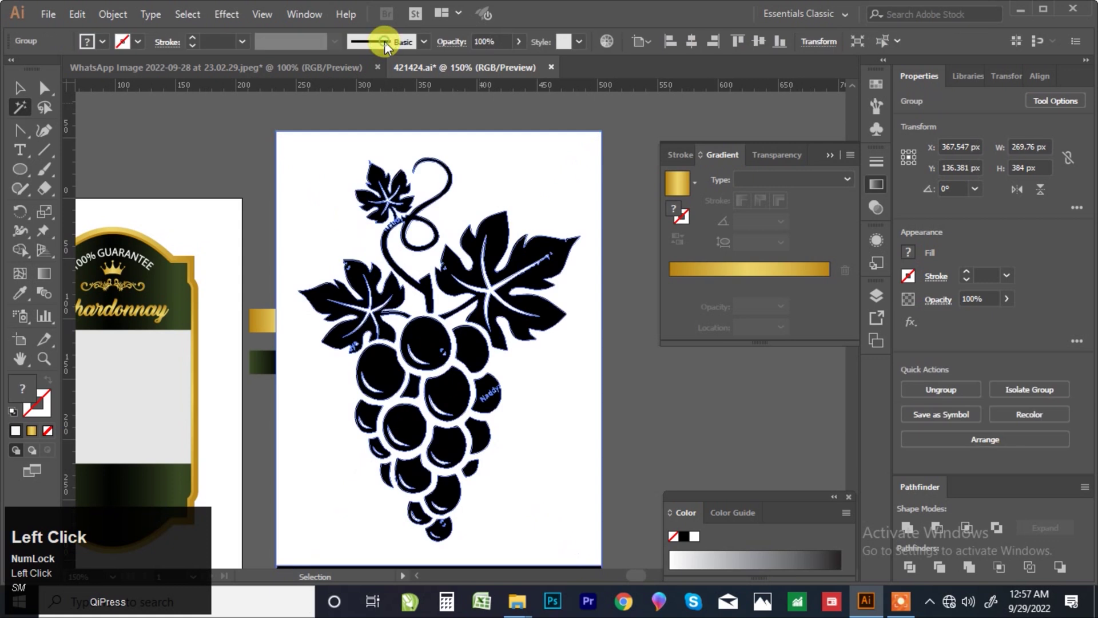
key(Delete)
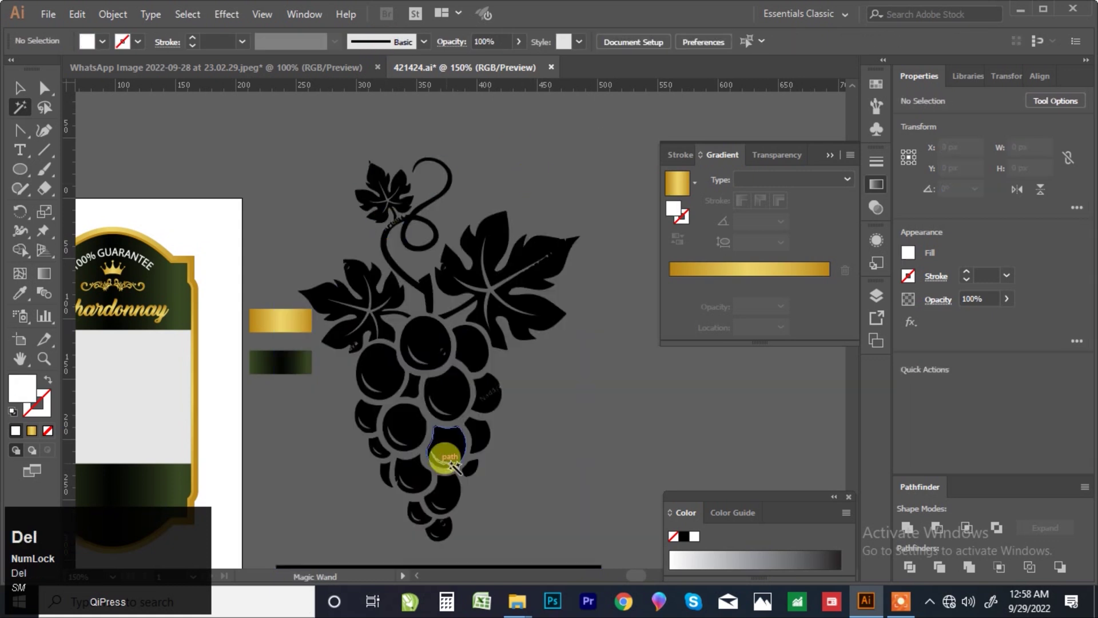
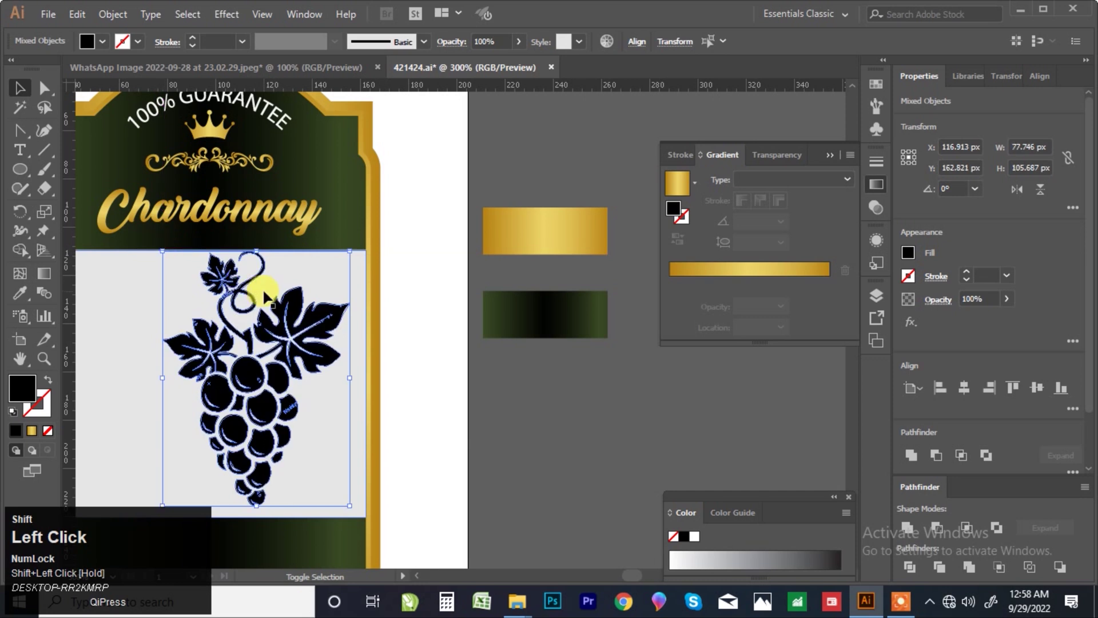
Undo the misplaced move and select the small grape bunch beside the label
scroll(down, 3)
scroll(up, 3)
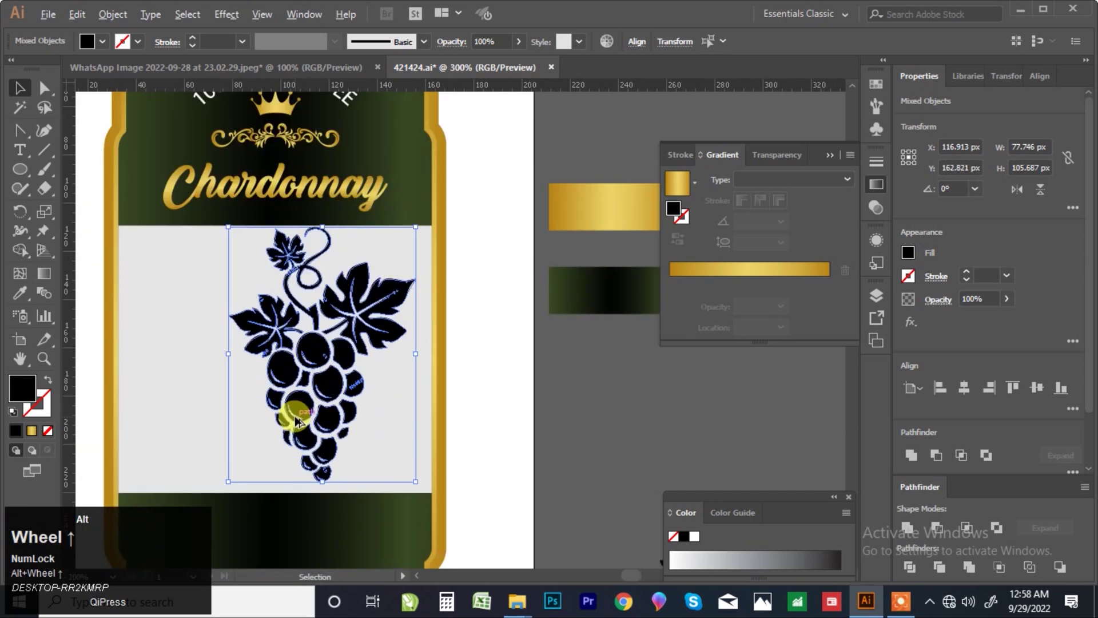
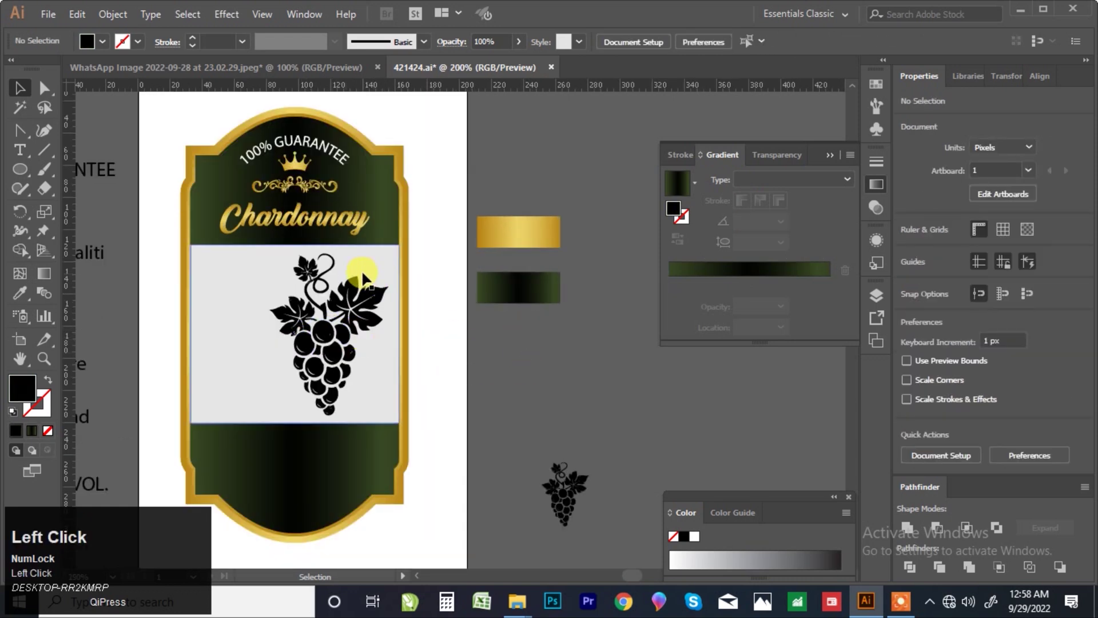
key(ctrl+z)
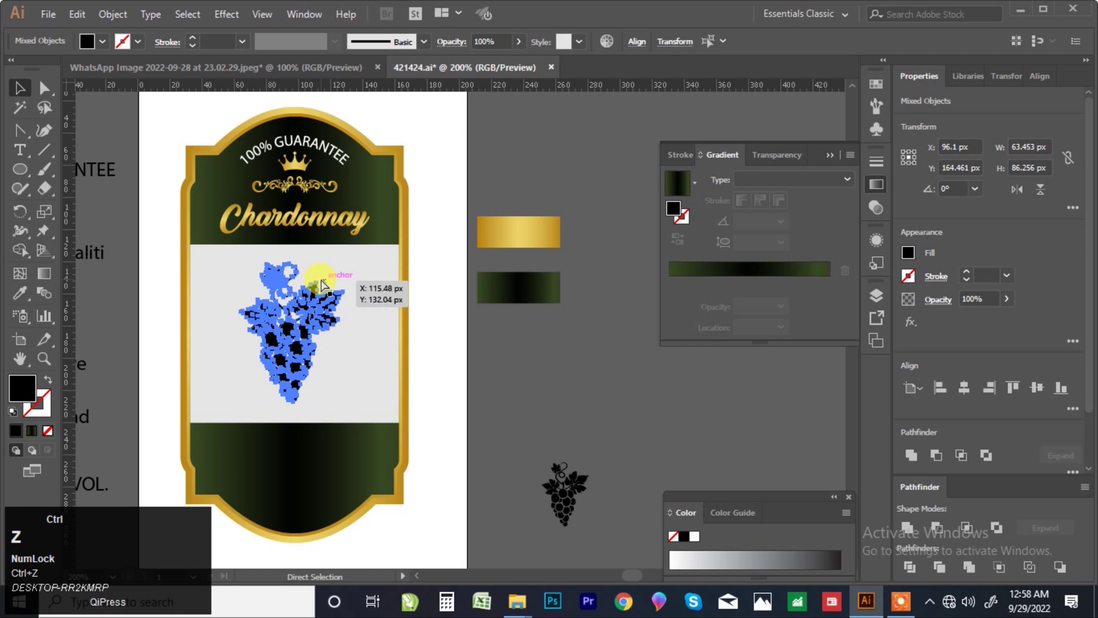
click(601, 529)
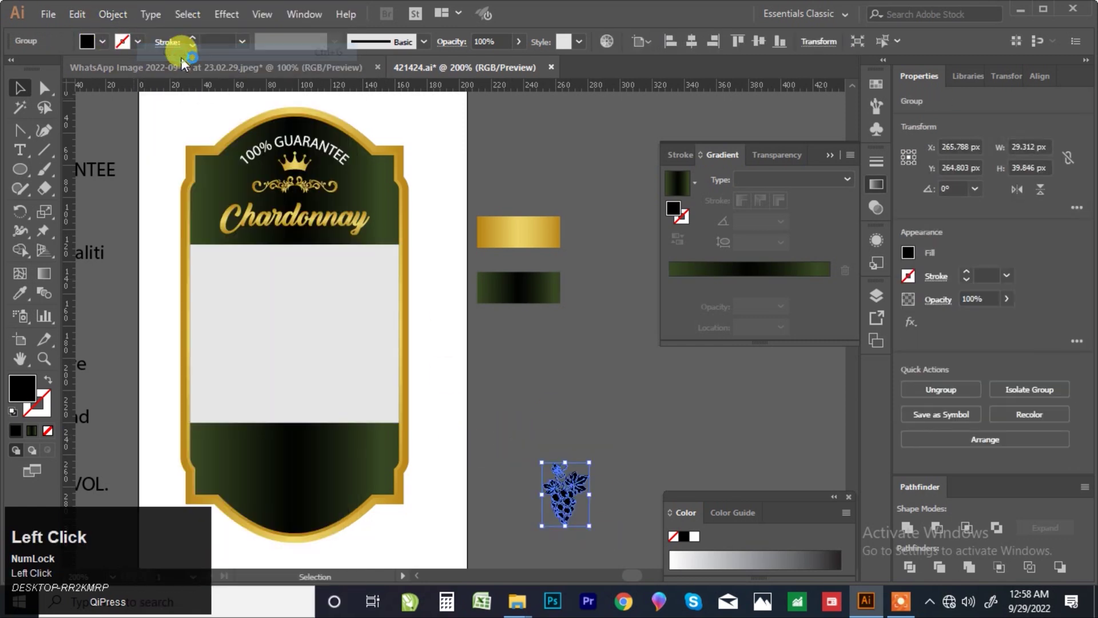
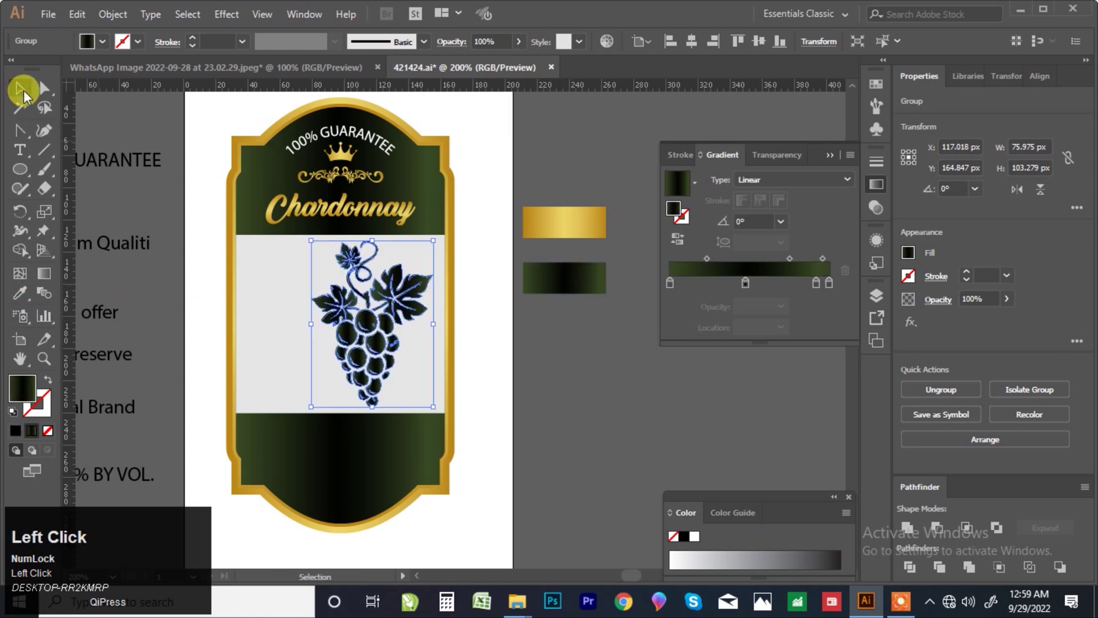
Fill the grape bunch with the dark green gradient
scroll(up, 3)
scroll(down, 3)
click(605, 356)
key(F7)
scroll(down, 3)
scroll(up, 3)
Bring Grand reserve to front, colour it purple and set it in All Caps
click(194, 356)
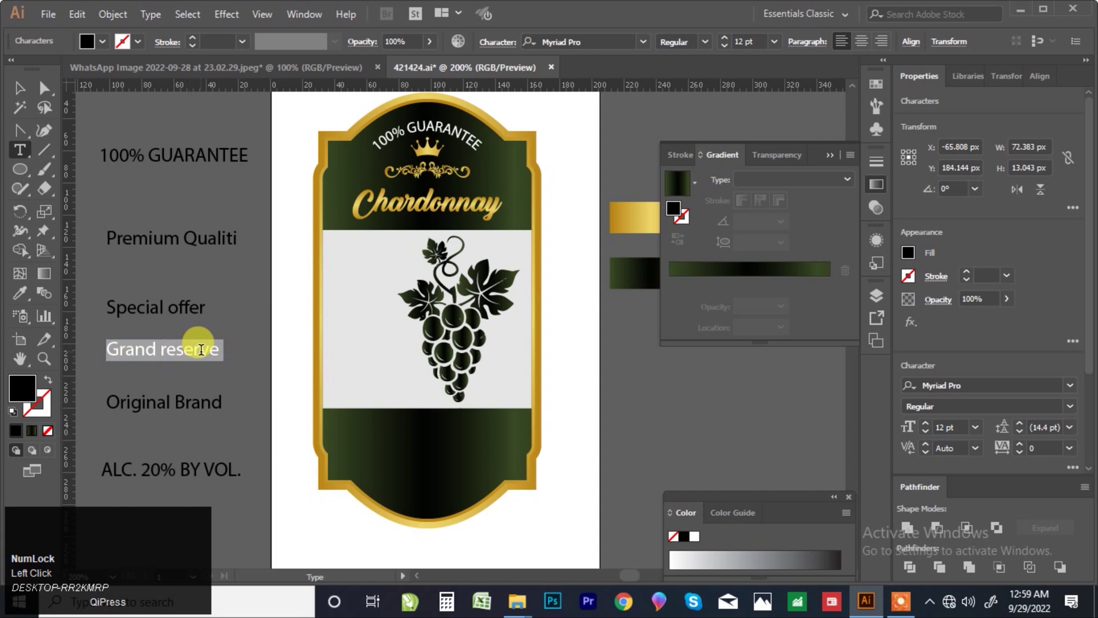
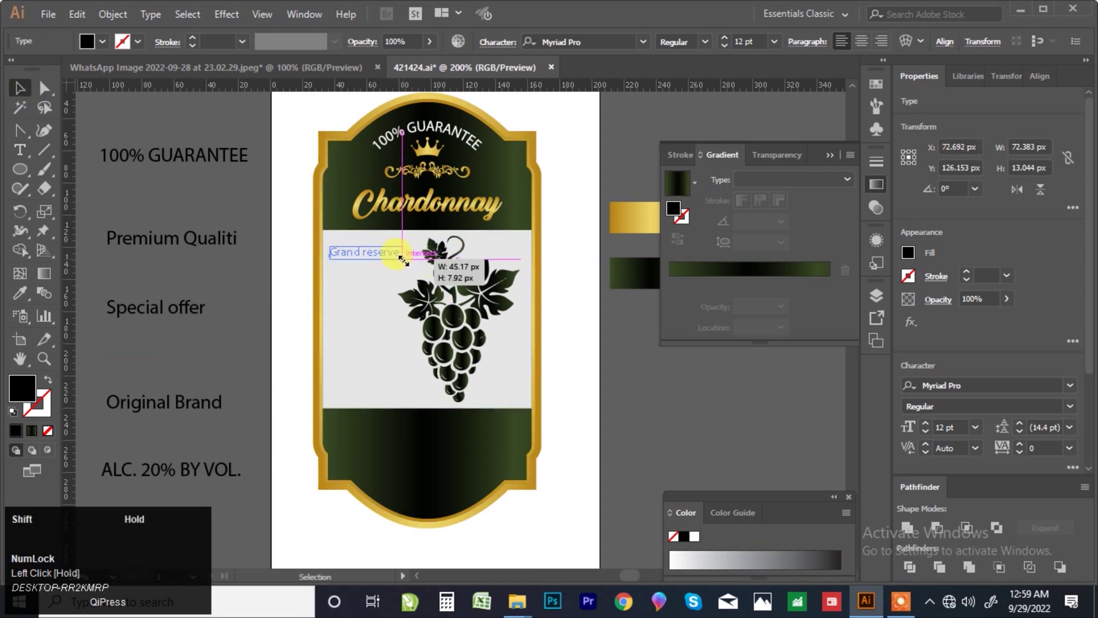
key(ctrl+shift+])
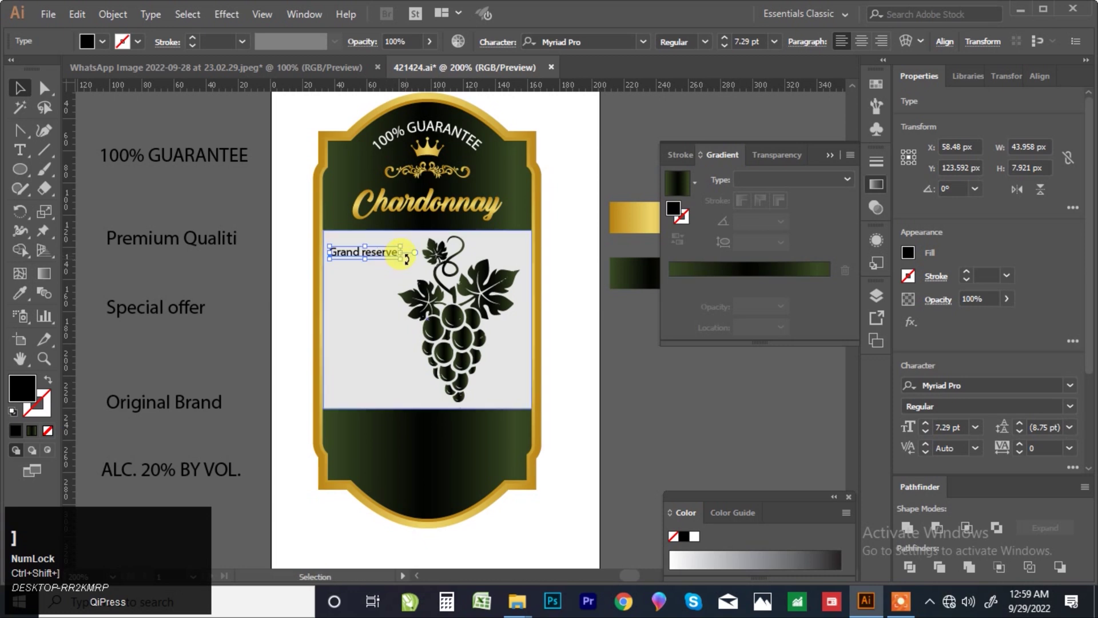
scroll(up, 3)
drag(363, 250, 1020, 240)
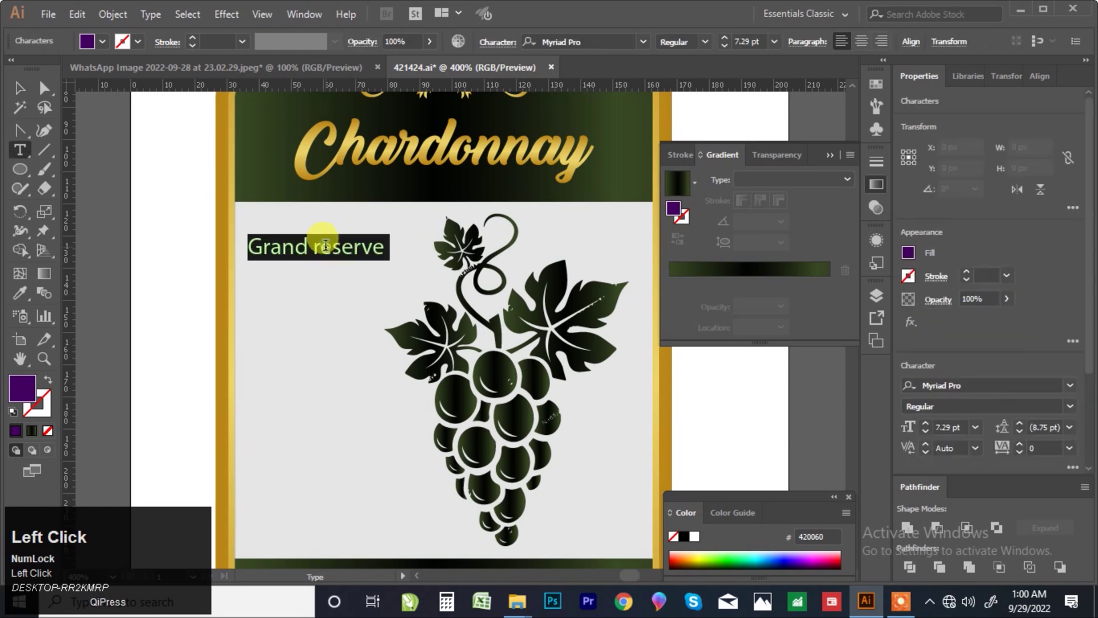
click(650, 45)
click(625, 172)
Finish editing GRAND RESERVE, deselect it and start another text box
drag(156, 14, 159, 242)
scroll(down, 3)
scroll(up, 3)
click(300, 248)
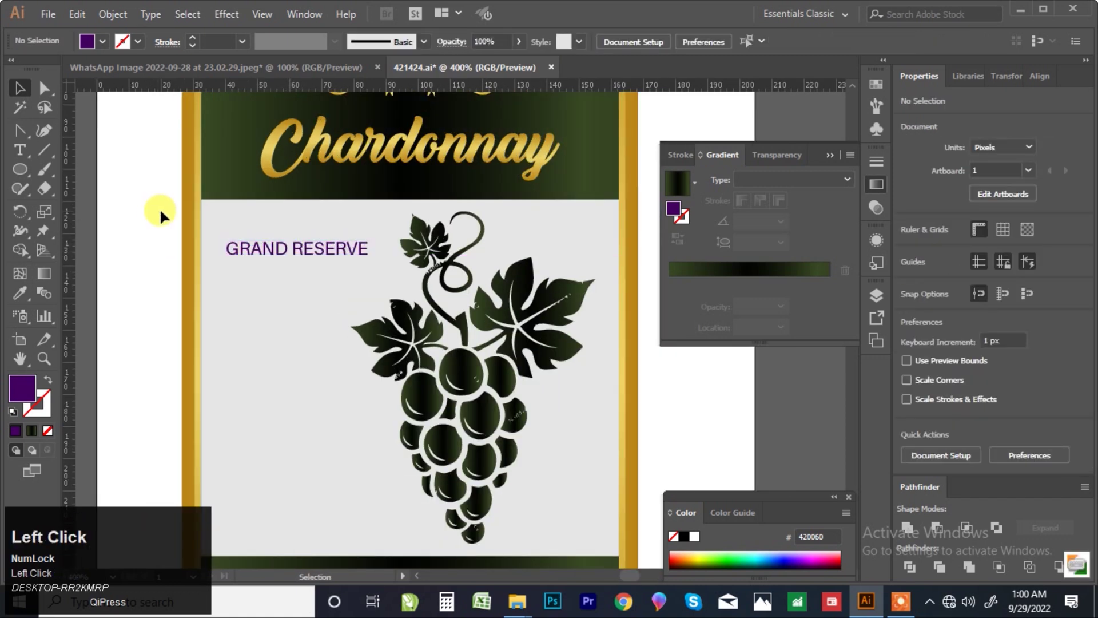
scroll(down, 3)
Move Original Brand onto the label below GRAND RESERVE in a script font
click(116, 389)
scroll(up, 3)
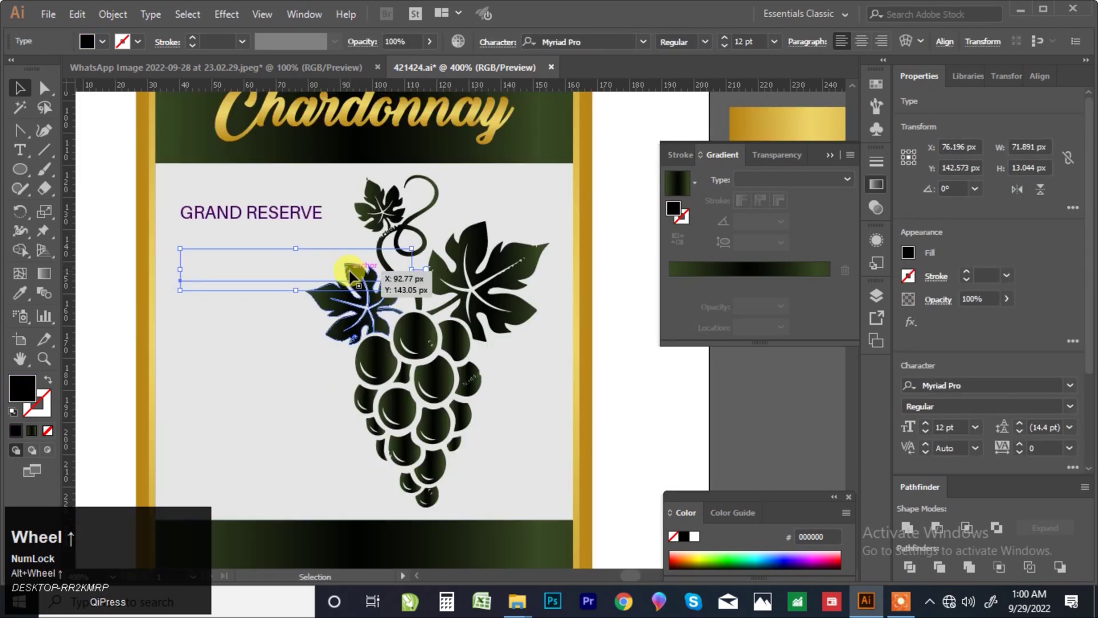
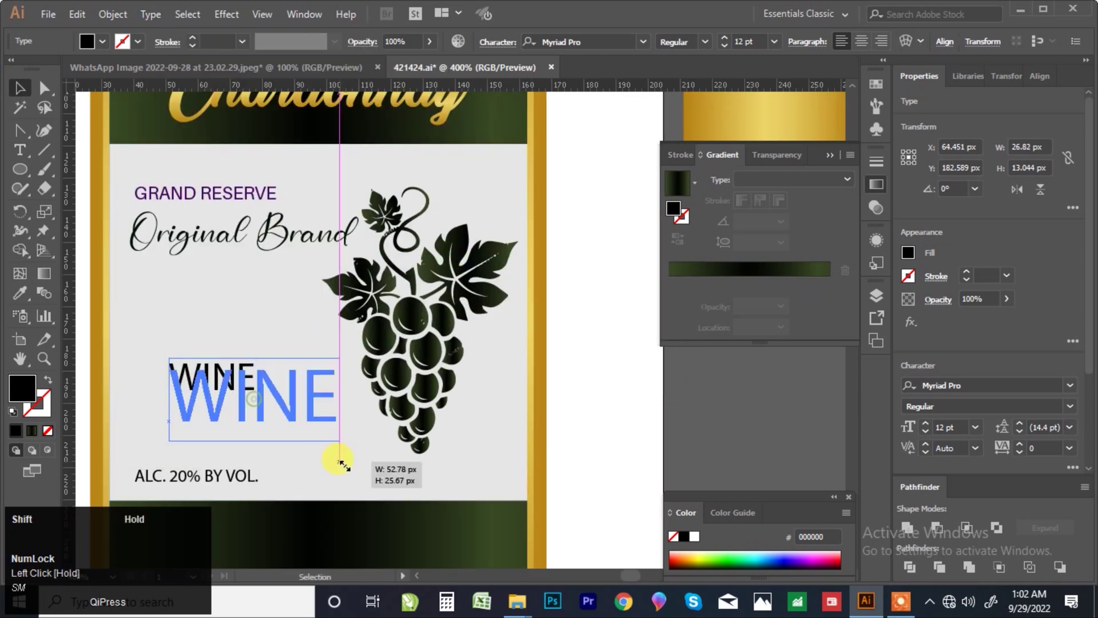
scroll(down, 3)
scroll(up, 3)
Browse the Character font list to audition a typeface for the large WINE title
click(649, 43)
scroll(down, 3)
scroll(up, 3)
scroll(down, 3)
Set WINE in RoswellFourITC TT condensed bold with tracking widened to 10
scroll(down, 3)
scroll(down, 3)
scroll(down, 3)
scroll(up, 3)
scroll(down, 3)
scroll(down, 3)
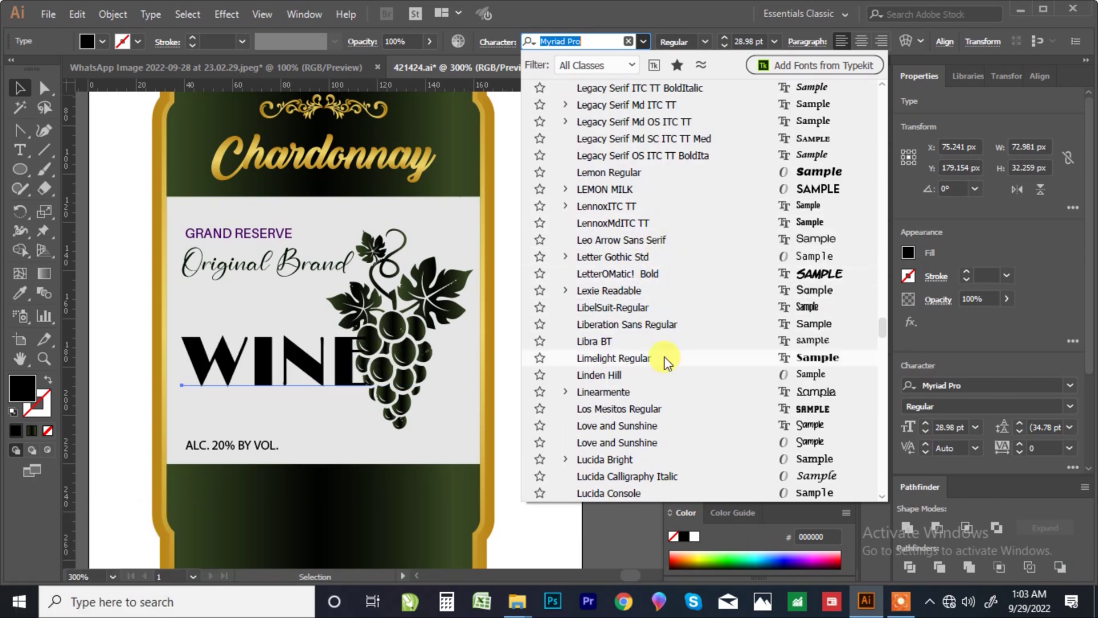
scroll(down, 3)
scroll(down, 3)
scroll(down, 3)
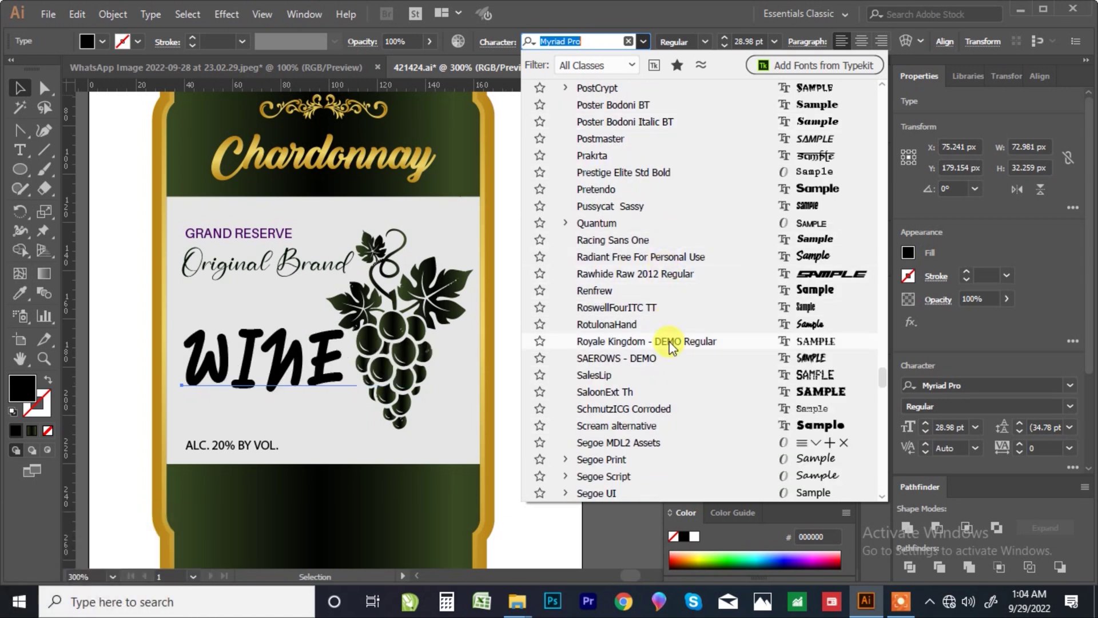
click(665, 313)
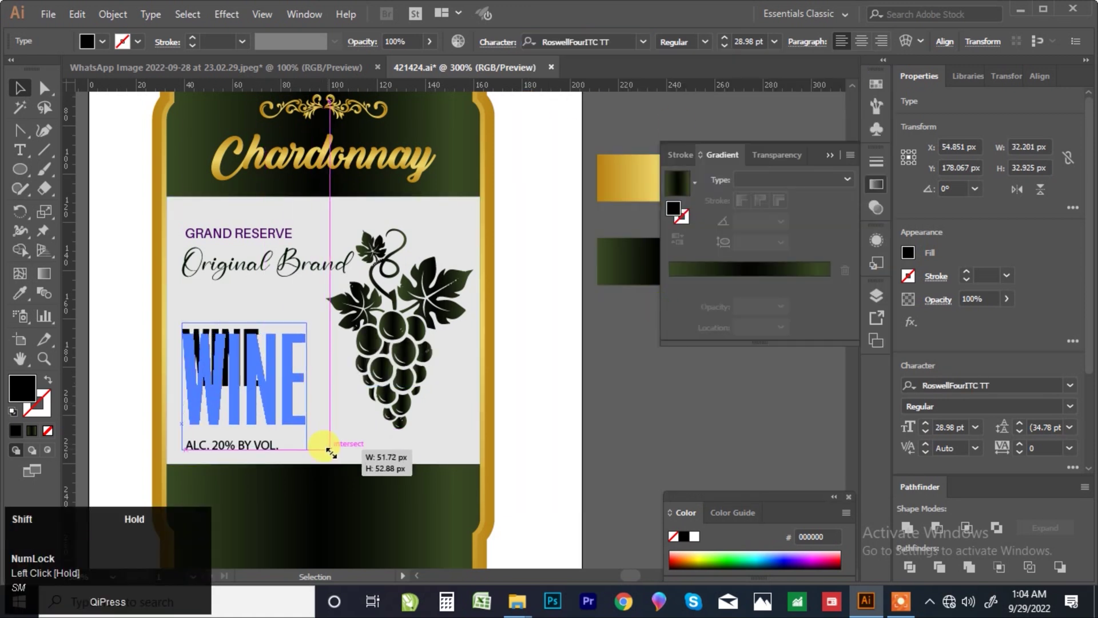
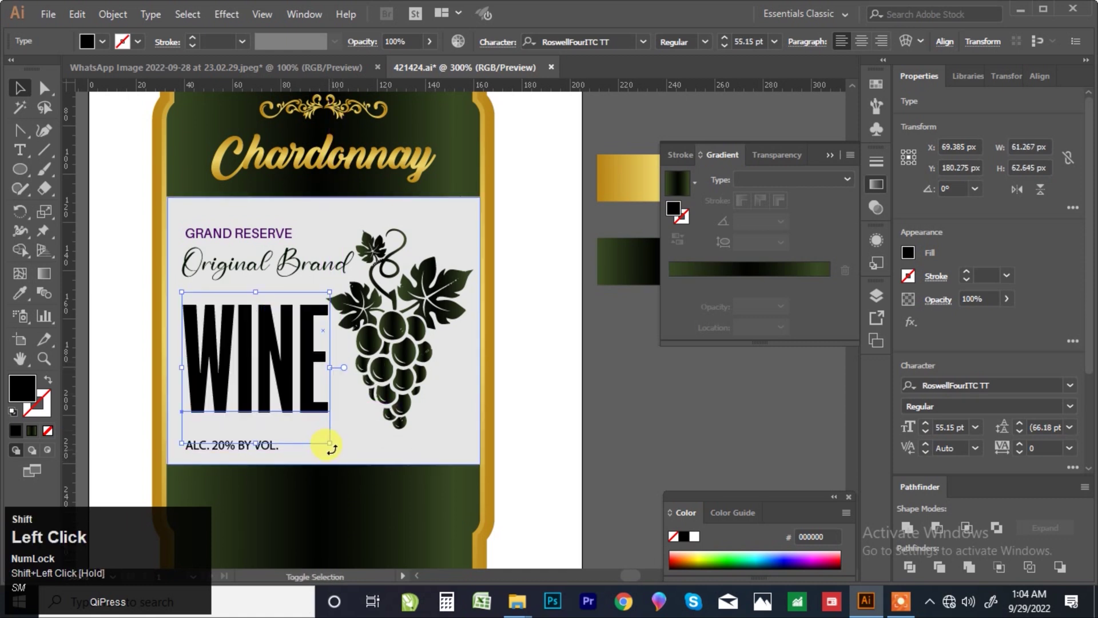
click(1072, 456)
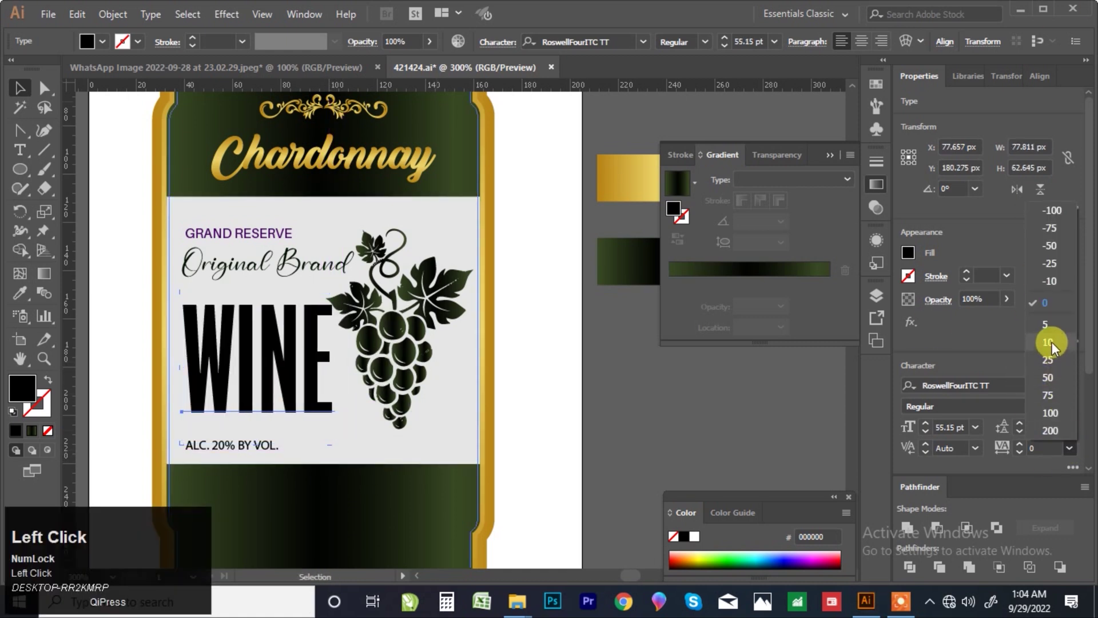
click(1056, 350)
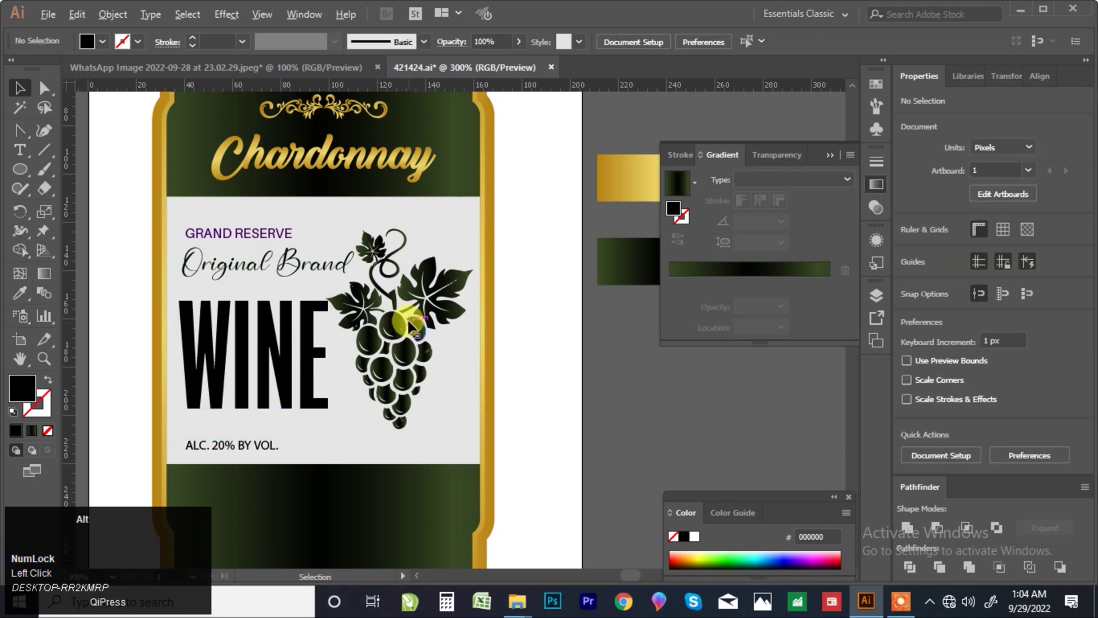
Outline WINE and fill it with the dark green gradient at 90°
click(400, 326)
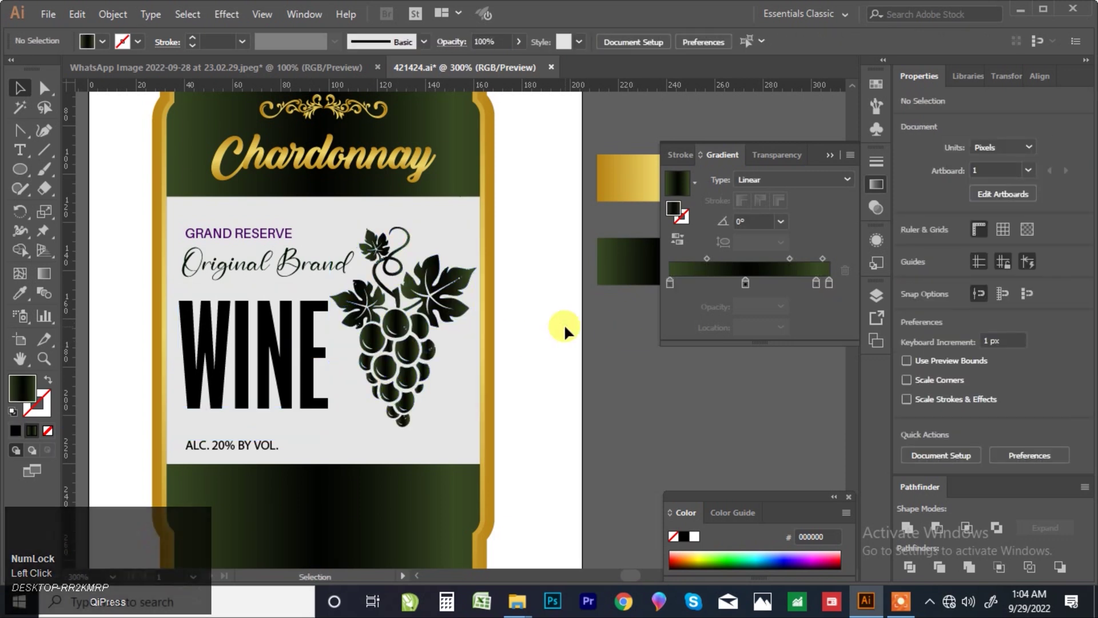
drag(316, 399, 289, 283)
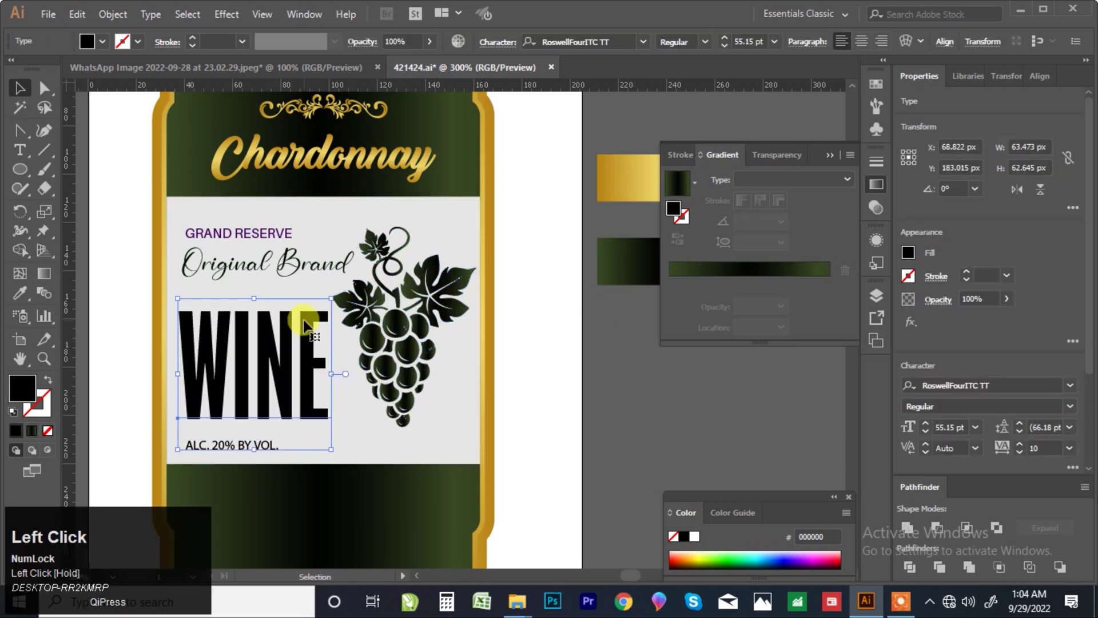
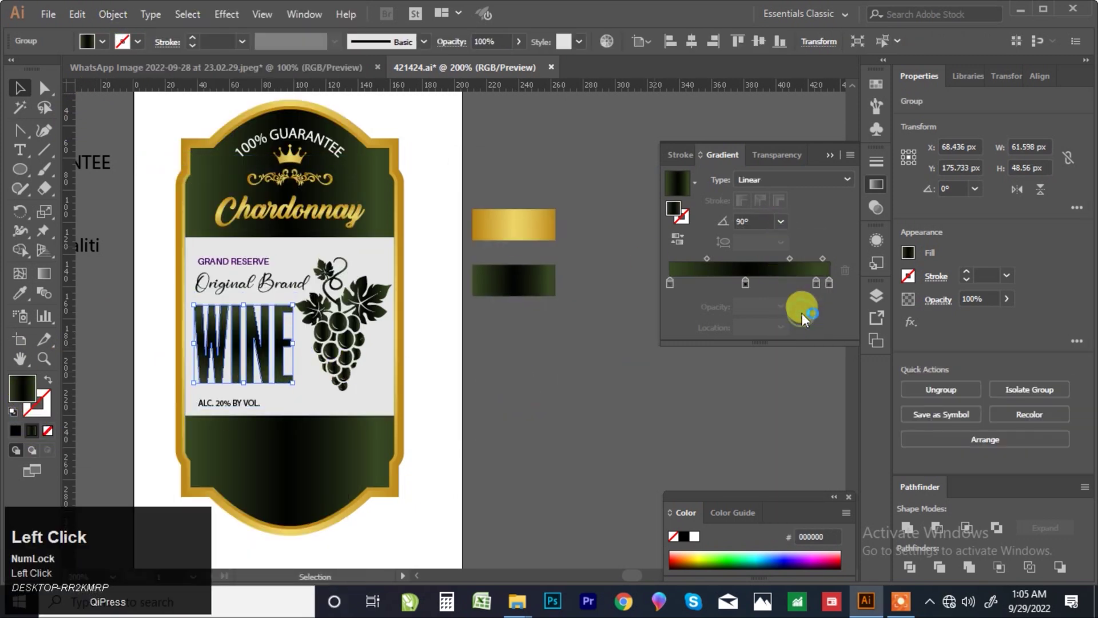
click(373, 371)
scroll(up, 3)
scroll(down, 3)
click(502, 354)
scroll(down, 3)
click(573, 373)
scroll(up, 3)
click(536, 378)
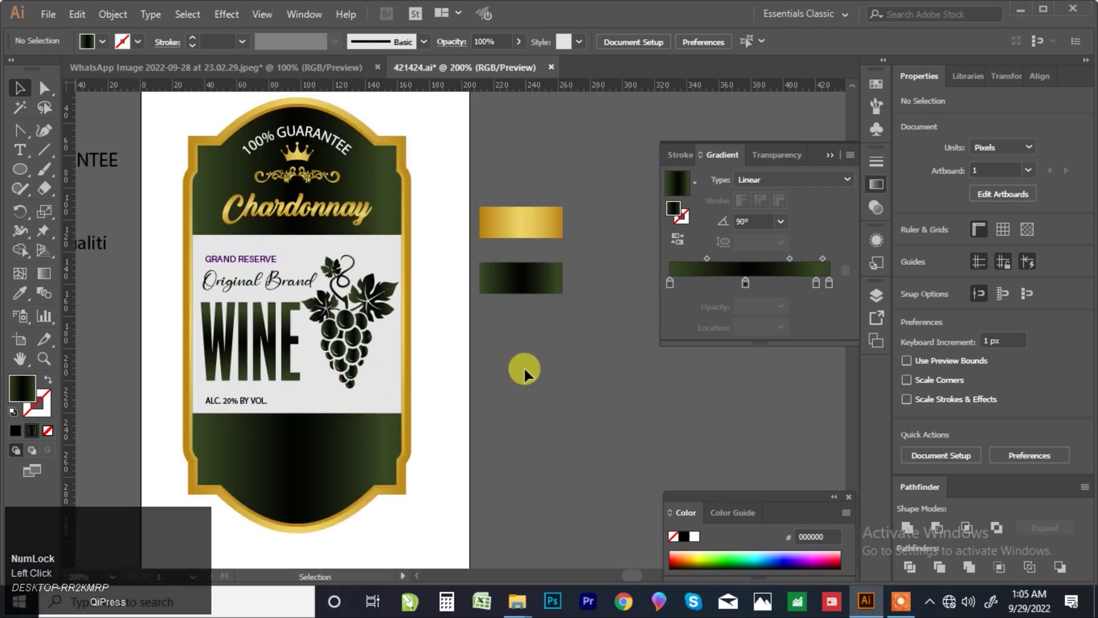
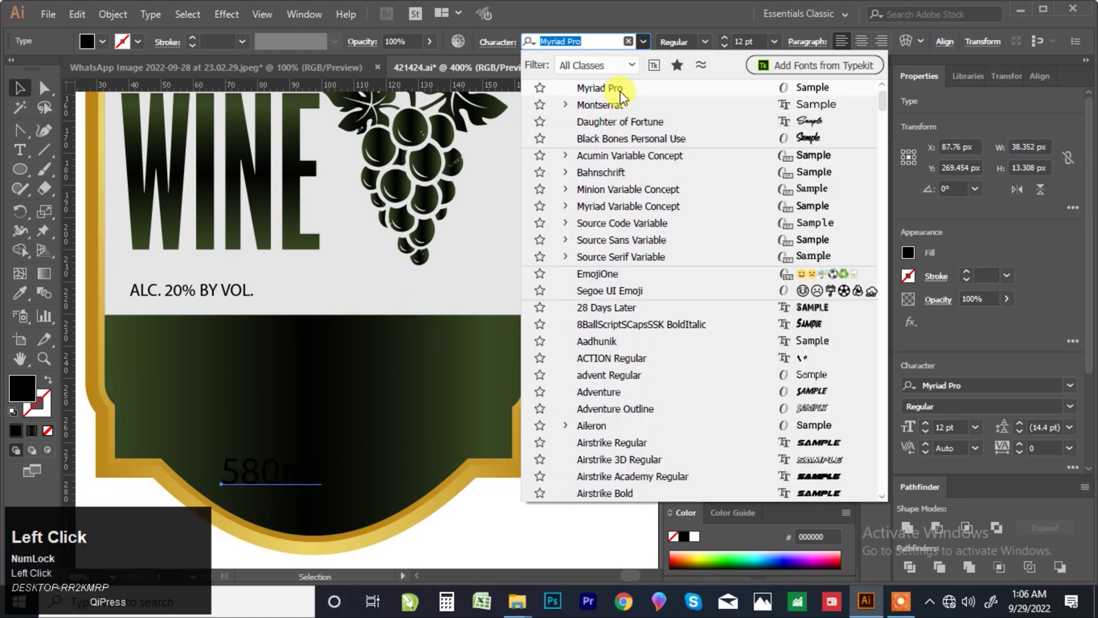
Set 580ml to Aileron Bold Italic and start changing Premium Qualiti to a script font
click(614, 432)
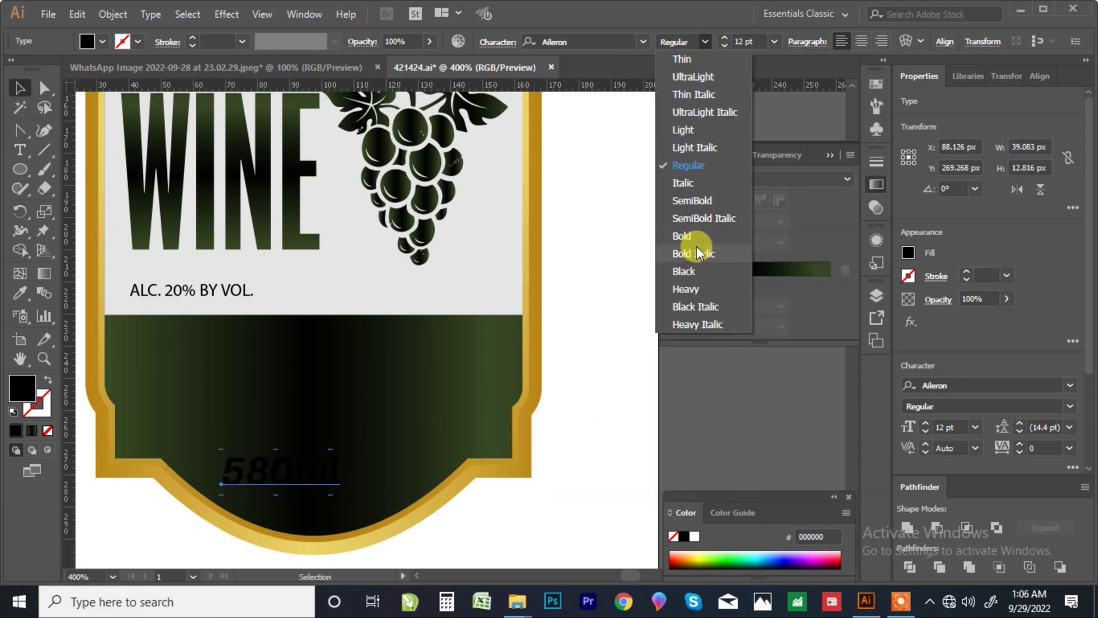
click(700, 257)
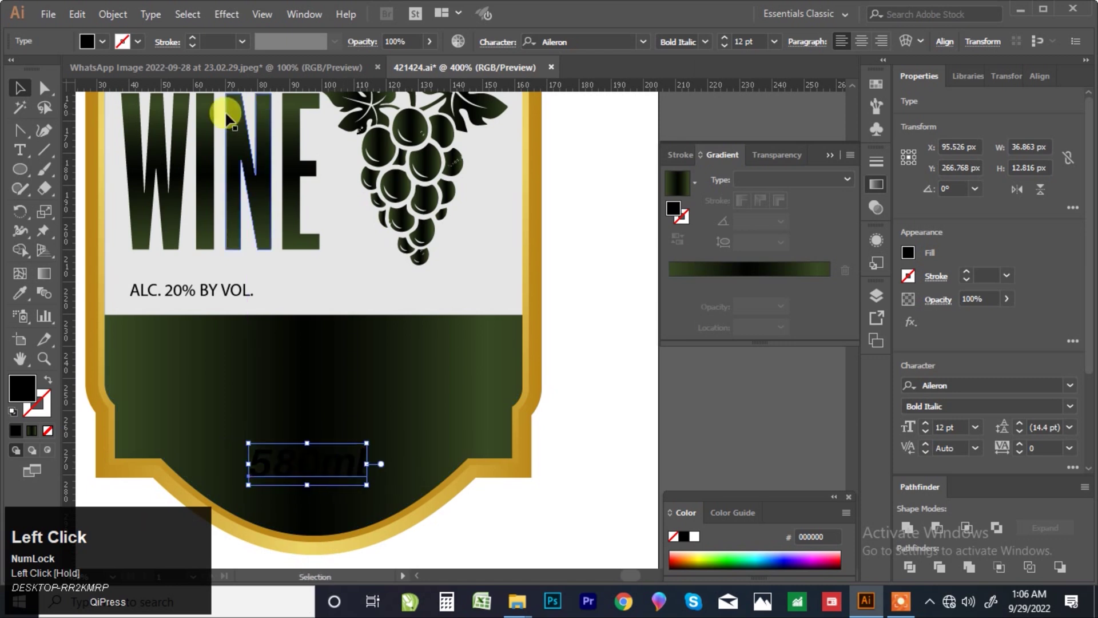
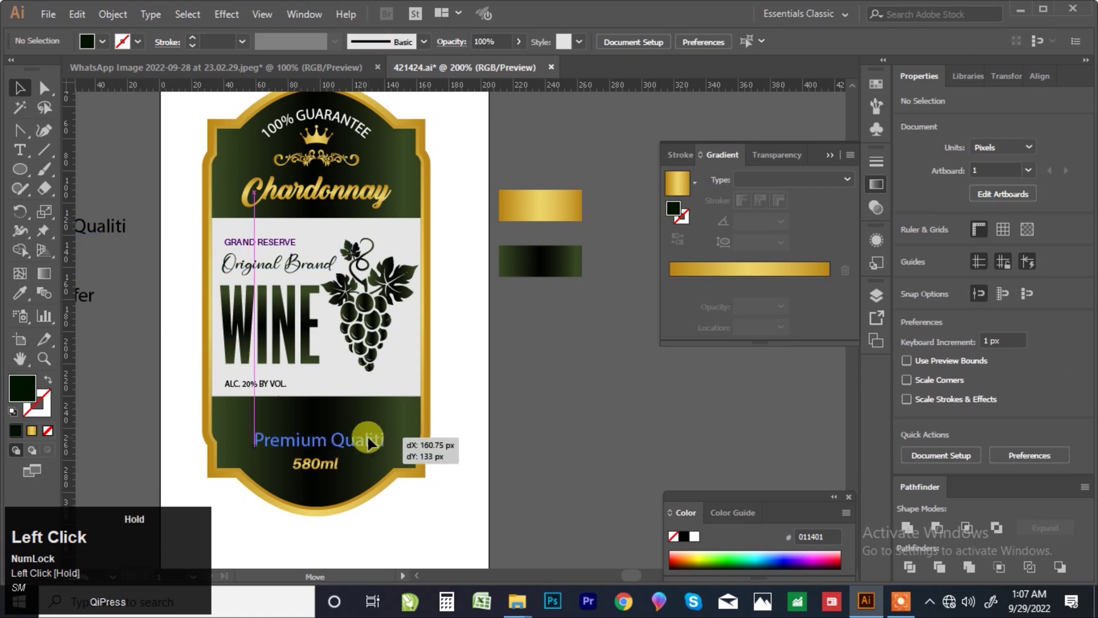
right_click(373, 440)
click(441, 355)
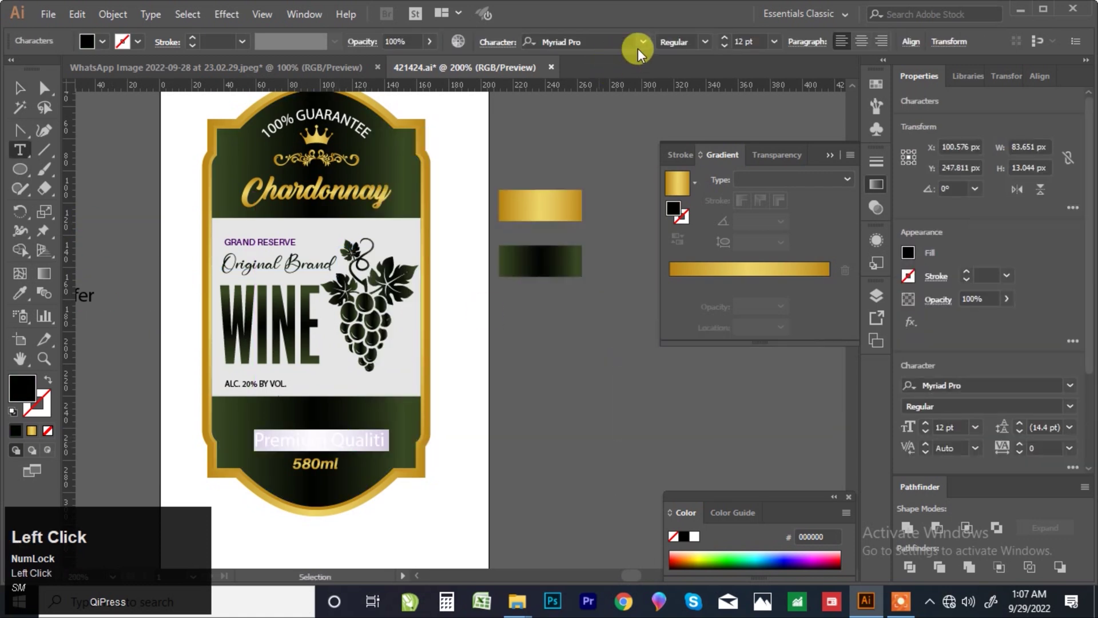
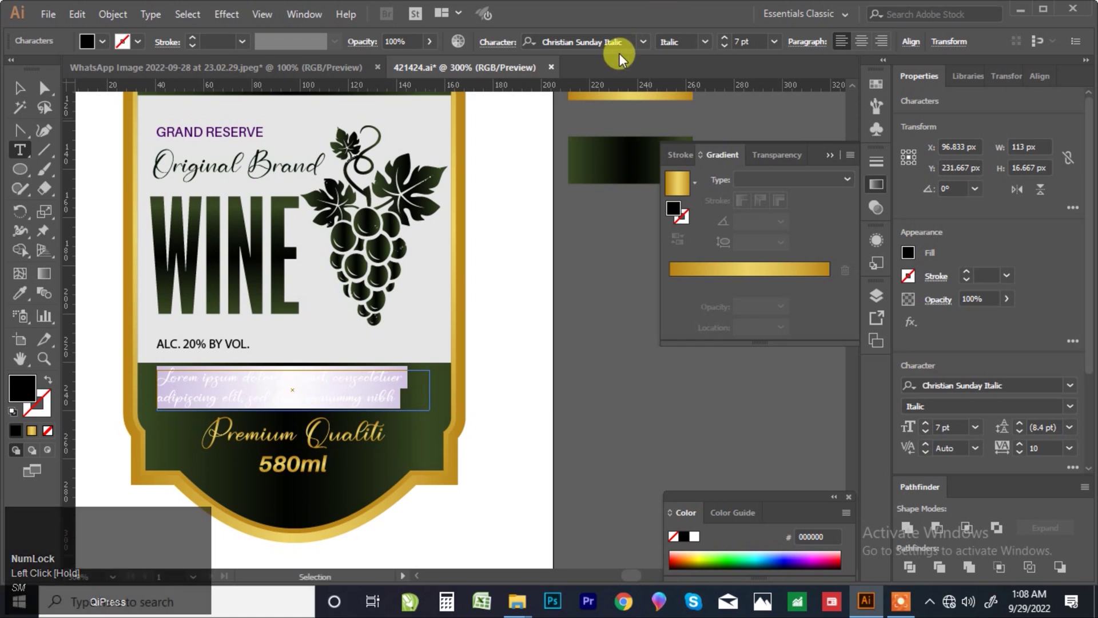
Set the Lorem ipsum body paragraph to Aileron Thin at 3 pt
click(649, 42)
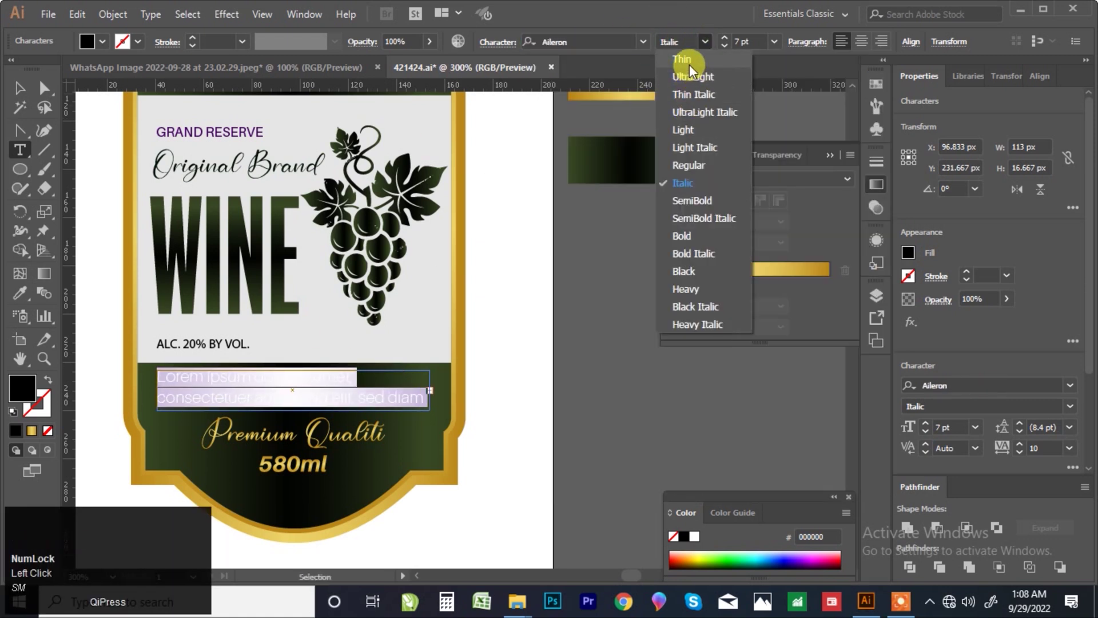
click(693, 73)
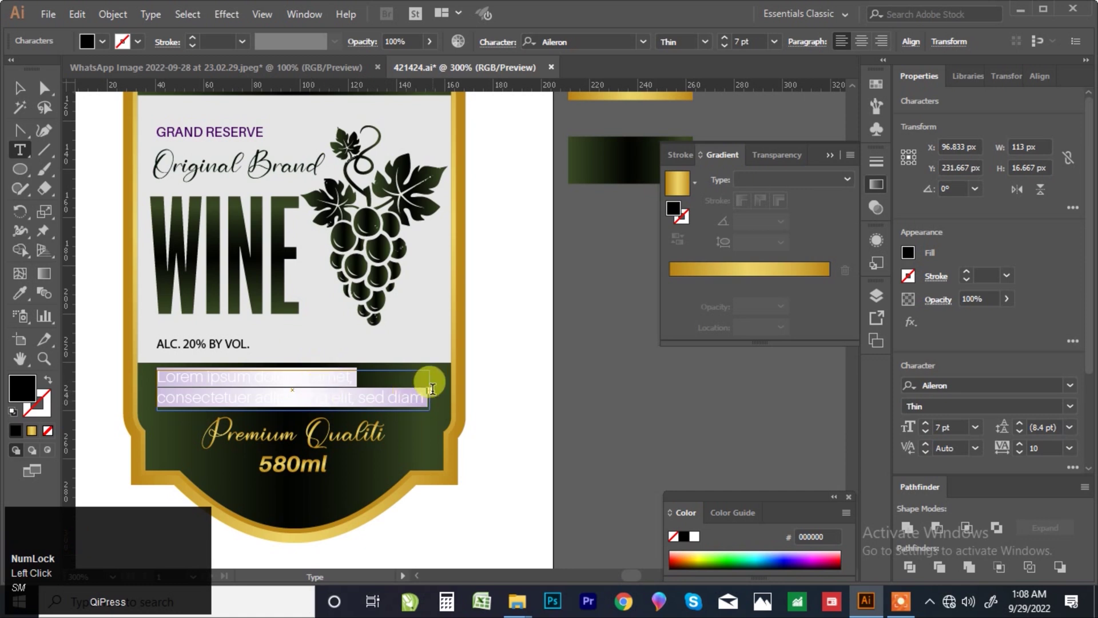
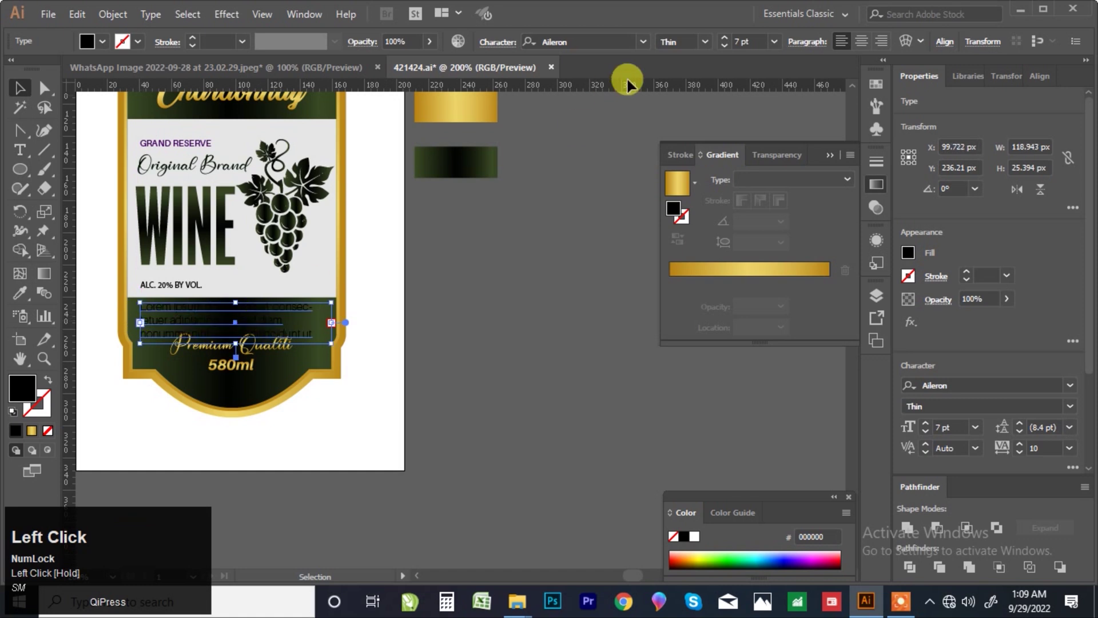
click(777, 49)
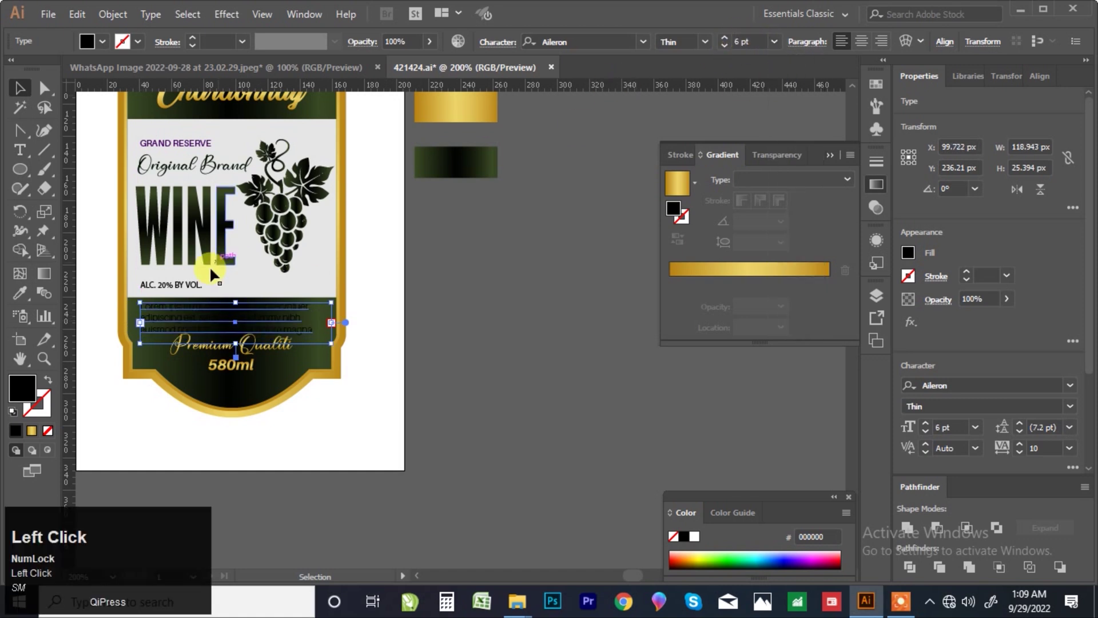
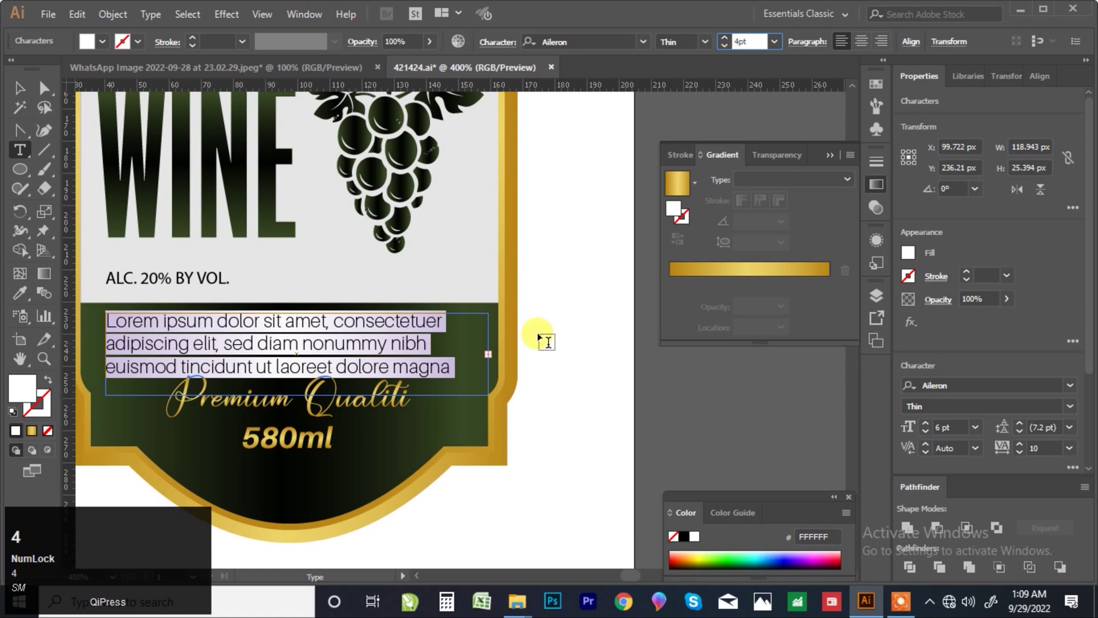
click(19, 94)
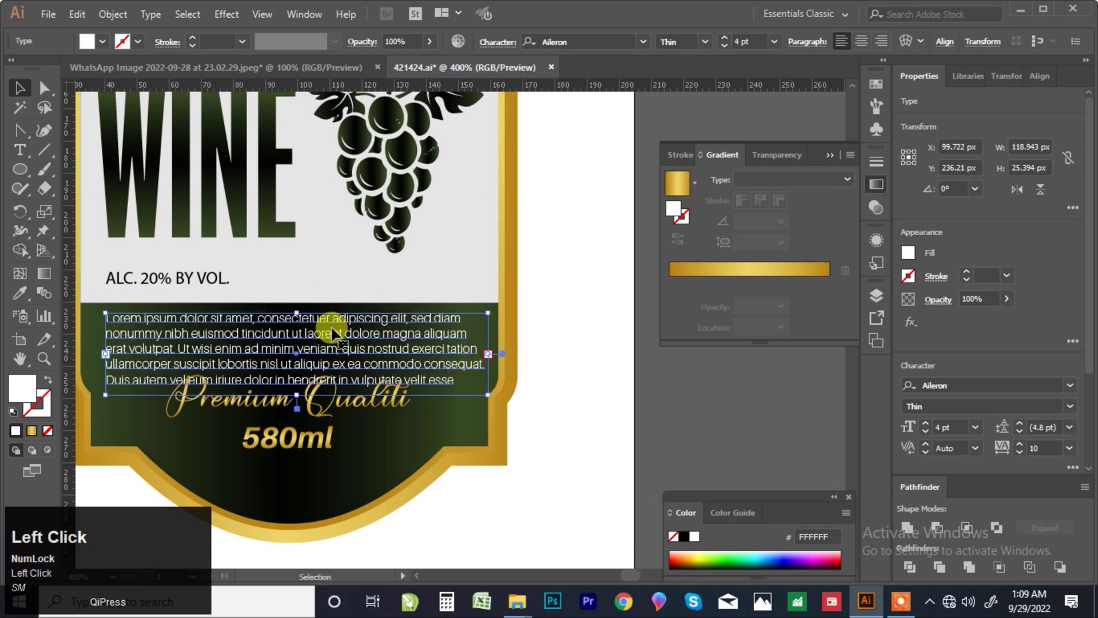
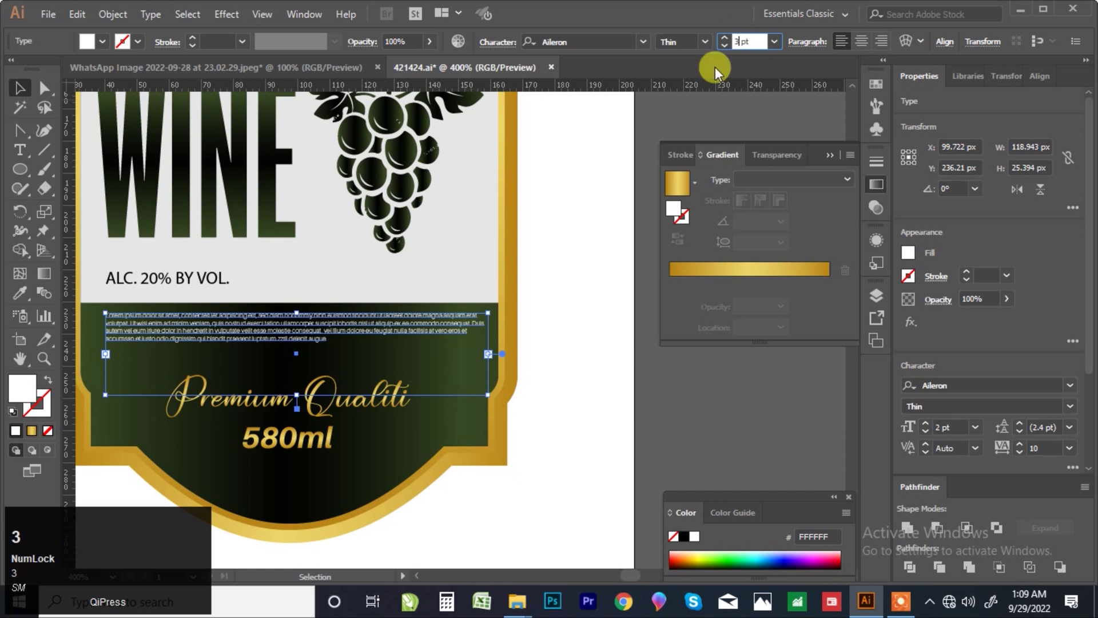
click(599, 338)
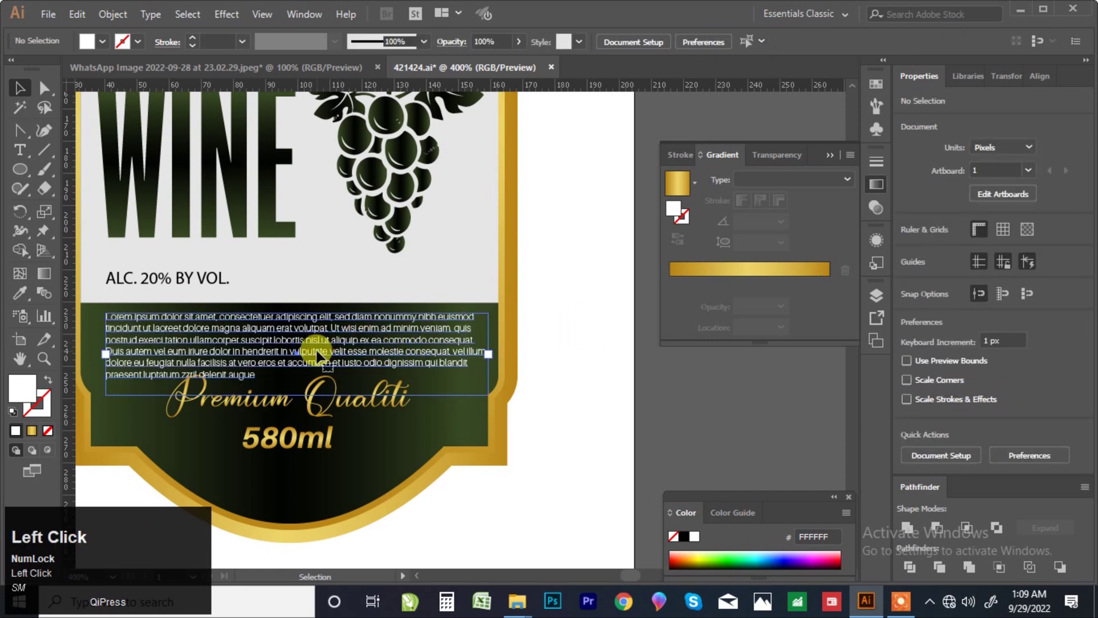
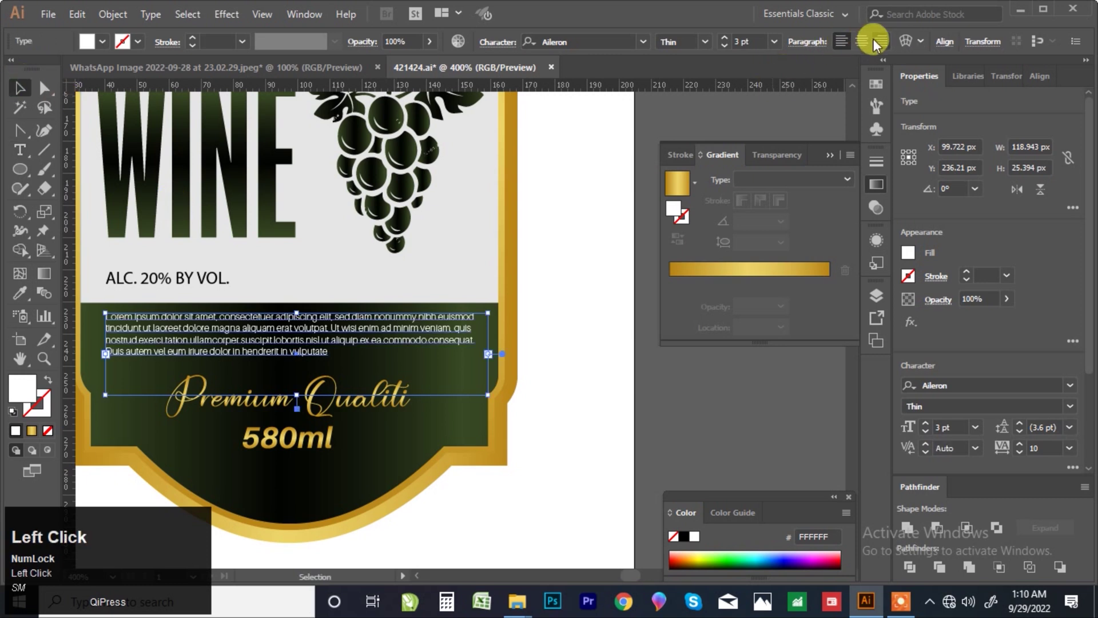
Center-align the white body paragraph and lower its opacity to about 83%
scroll(down, 3)
click(434, 294)
scroll(up, 3)
click(289, 318)
scroll(down, 3)
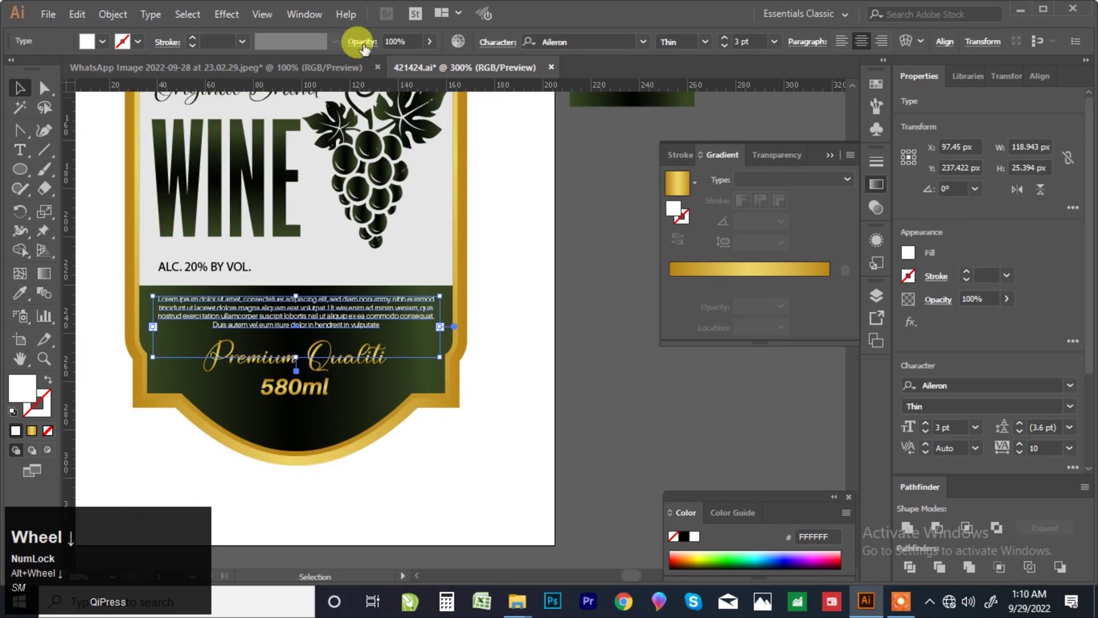
click(436, 51)
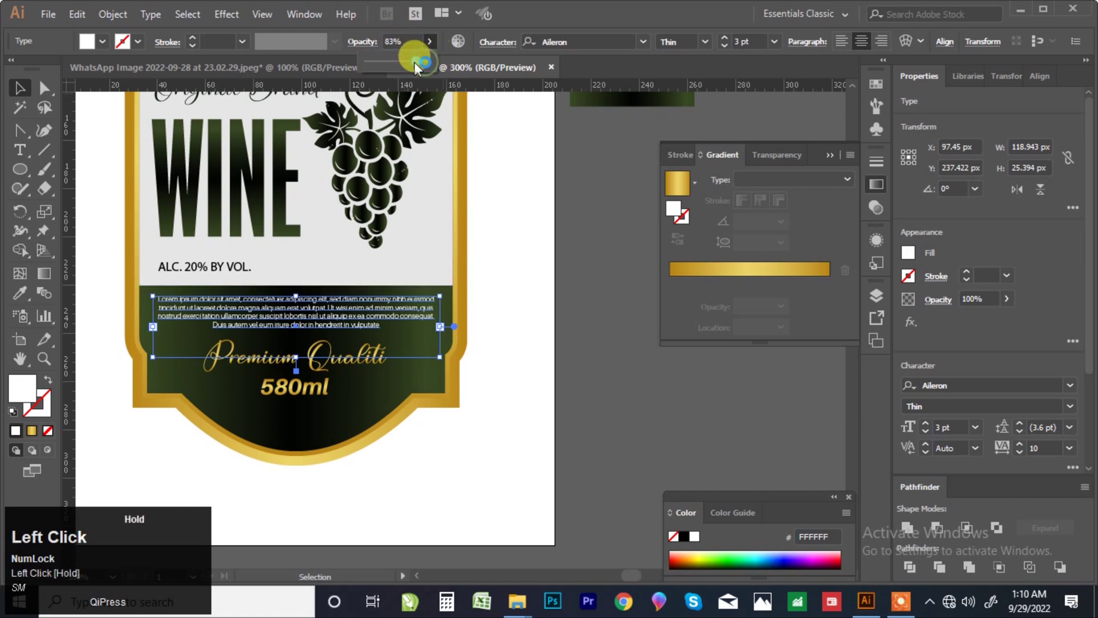
scroll(down, 3)
click(562, 348)
scroll(up, 3)
click(545, 346)
scroll(down, 3)
click(517, 335)
key(F7)
click(552, 376)
scroll(down, 3)
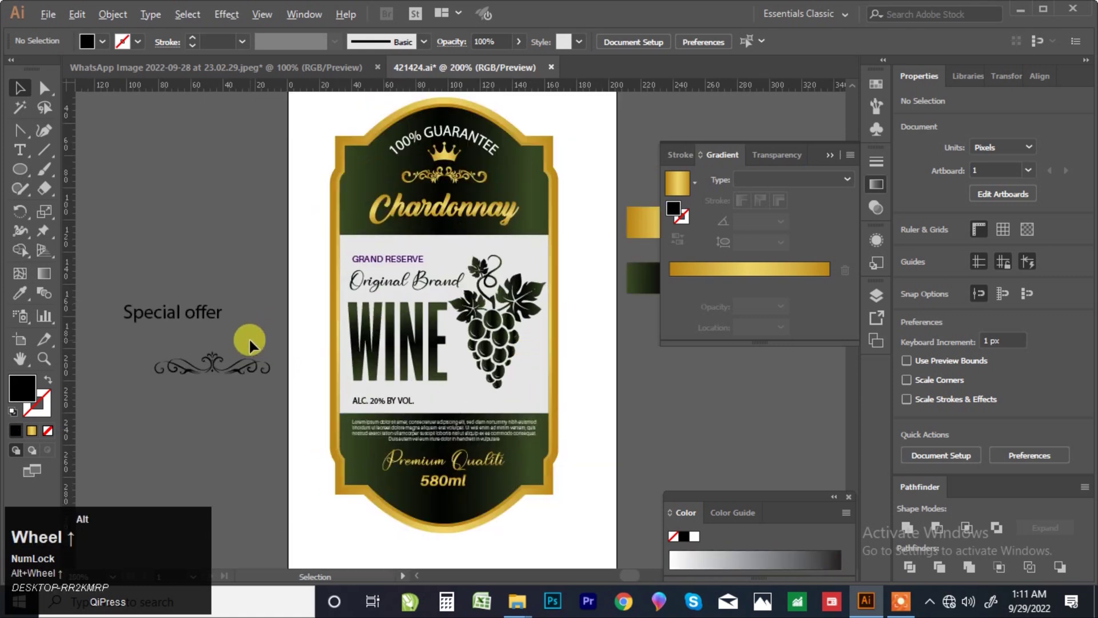
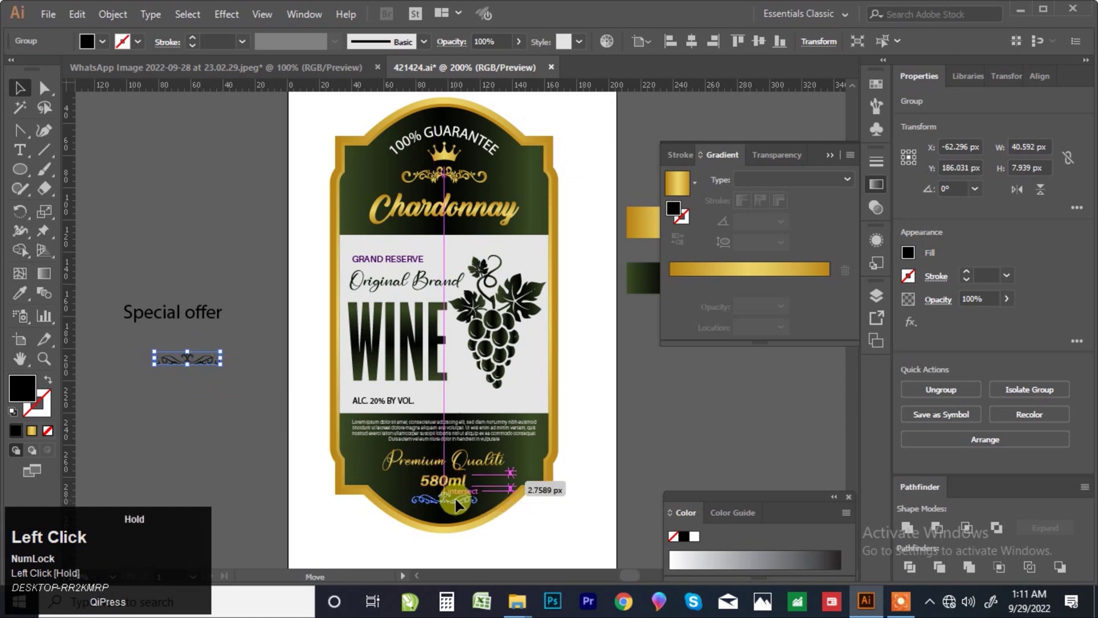
Position the decorative flourish centered beneath 580ml
scroll(up, 3)
click(1041, 198)
scroll(up, 3)
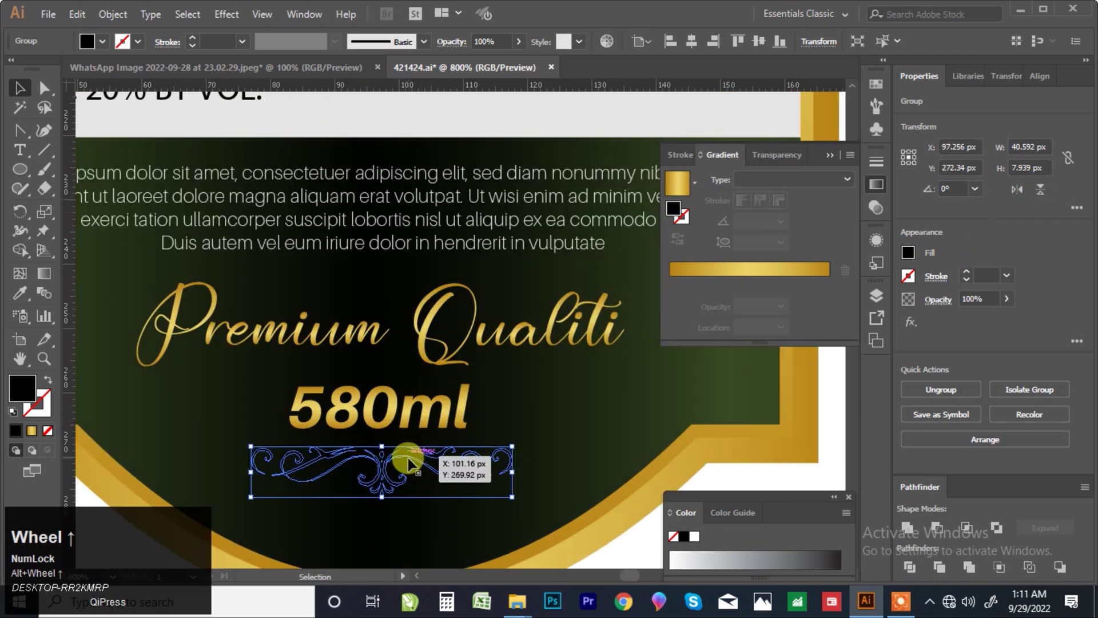
key(Down)
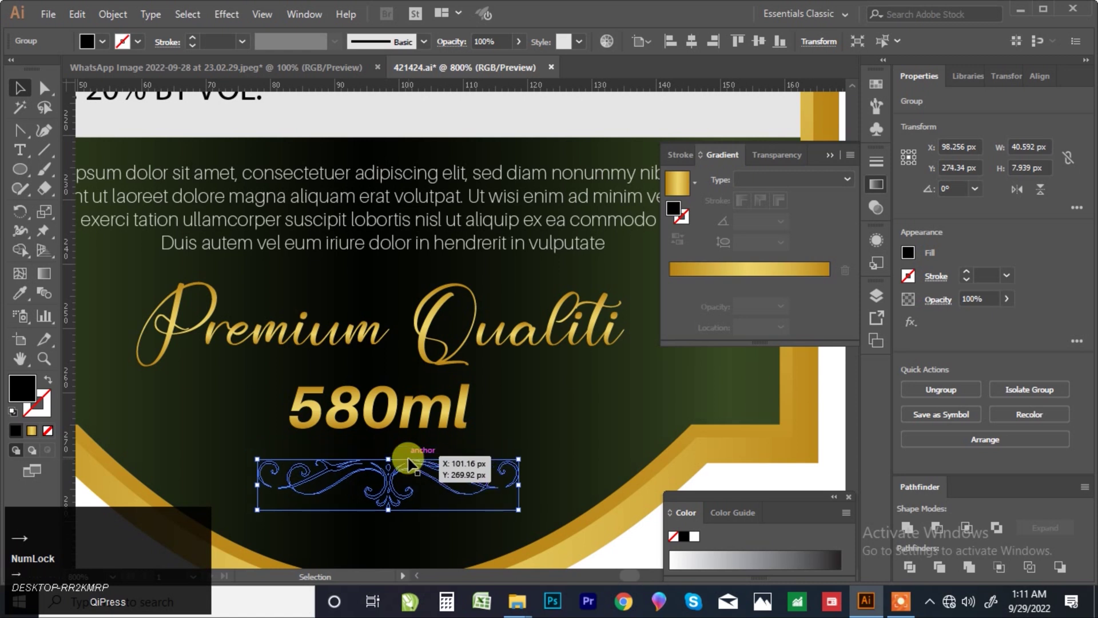
scroll(down, 3)
scroll(up, 3)
scroll(down, 3)
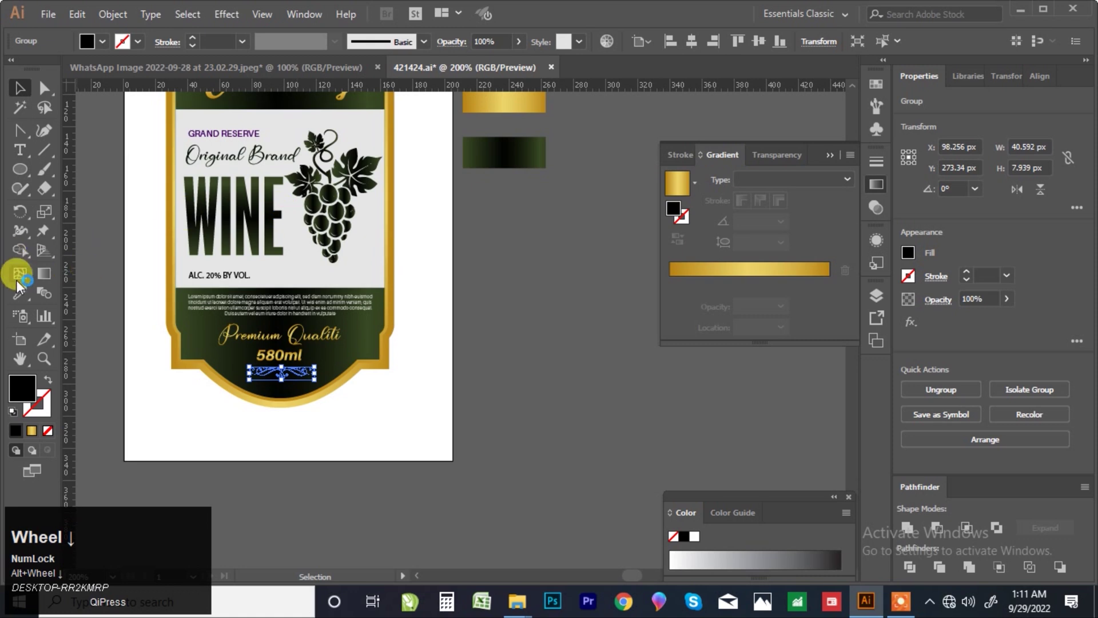
Apply the gold gradient to the flourish with the Eyedropper
click(21, 297)
click(24, 97)
scroll(up, 3)
click(316, 360)
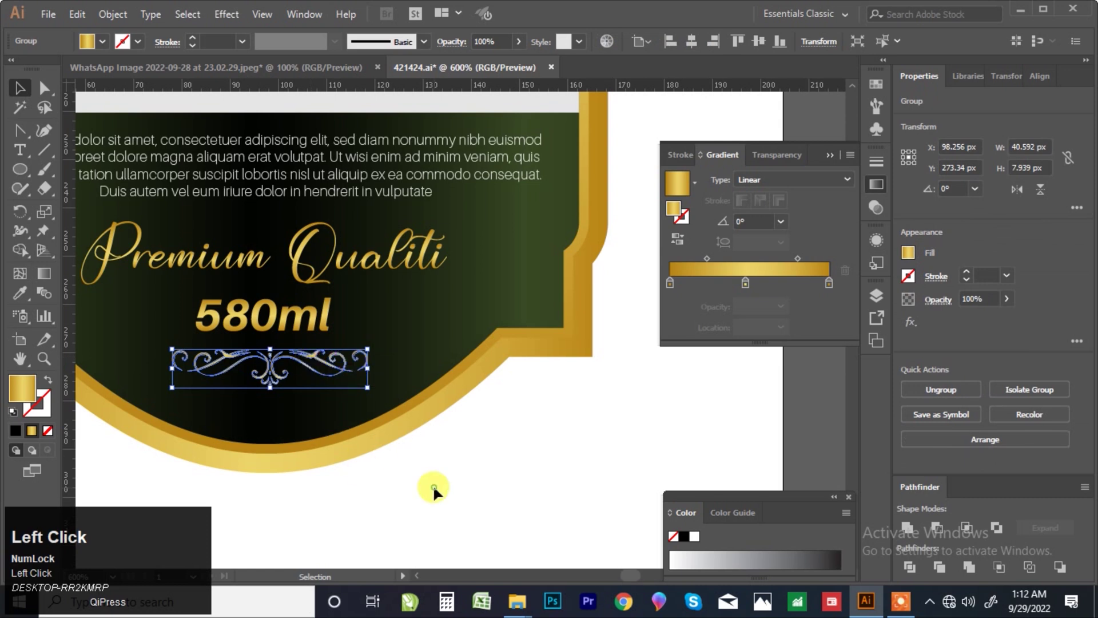
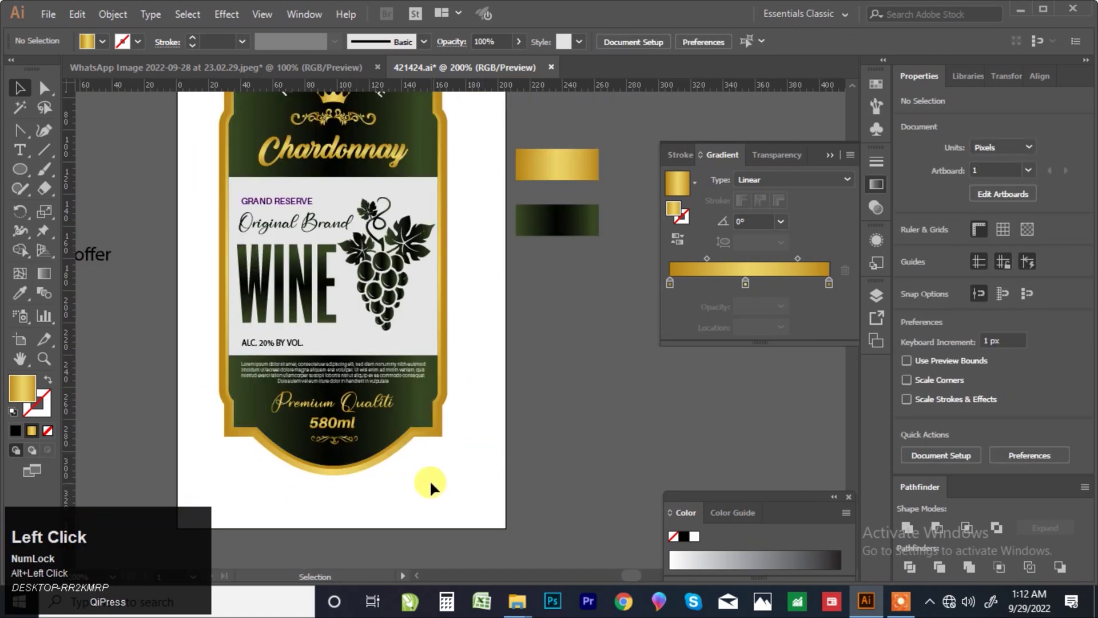
Add SPECIAL OFFER in spaced capitals under Chardonnay and select the grape cluster to rearrange it
key(F7)
drag(103, 261, 351, 167)
scroll(up, 3)
scroll(down, 3)
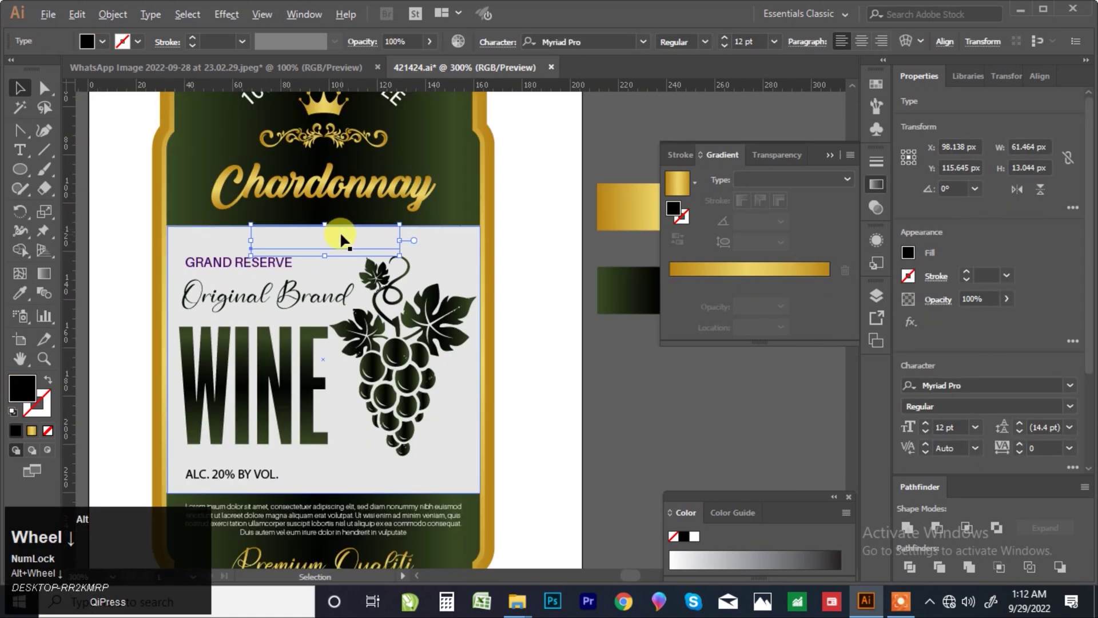
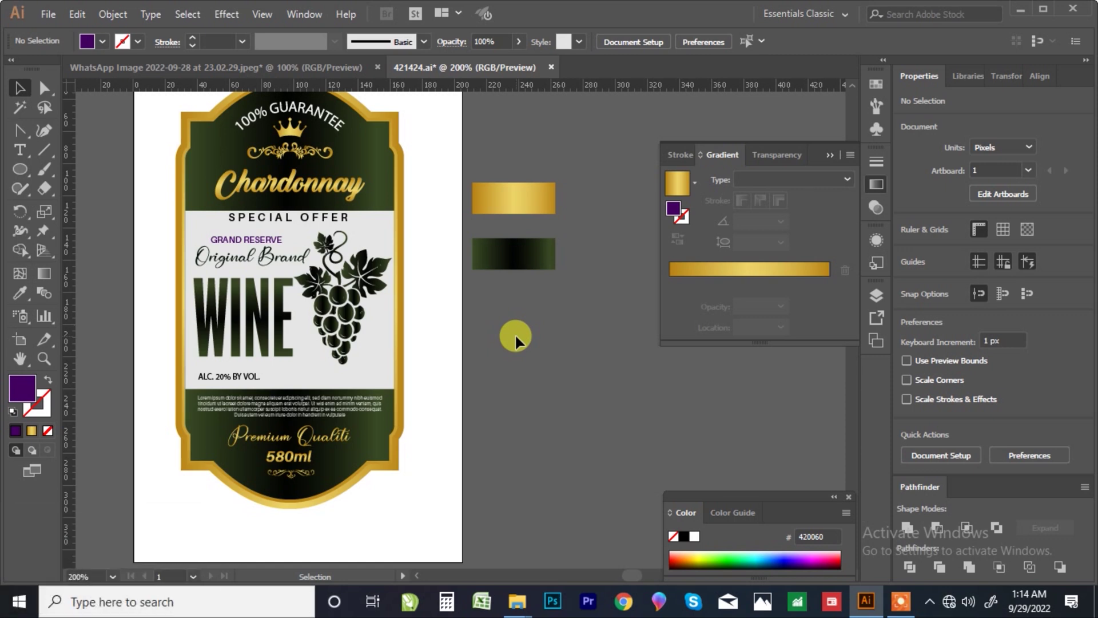
drag(348, 340, 511, 359)
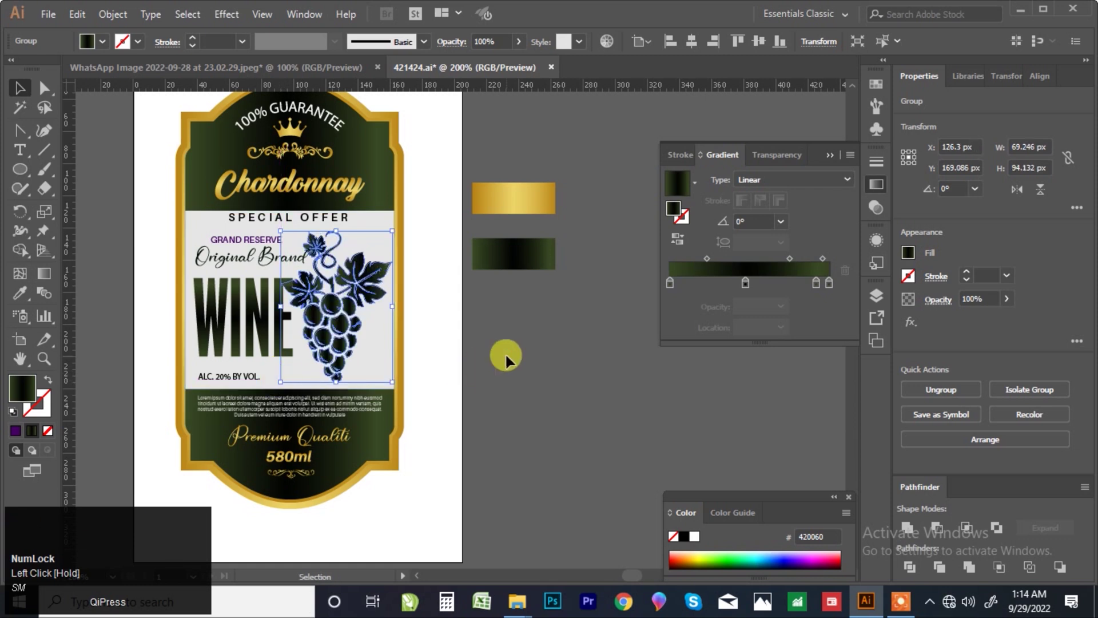
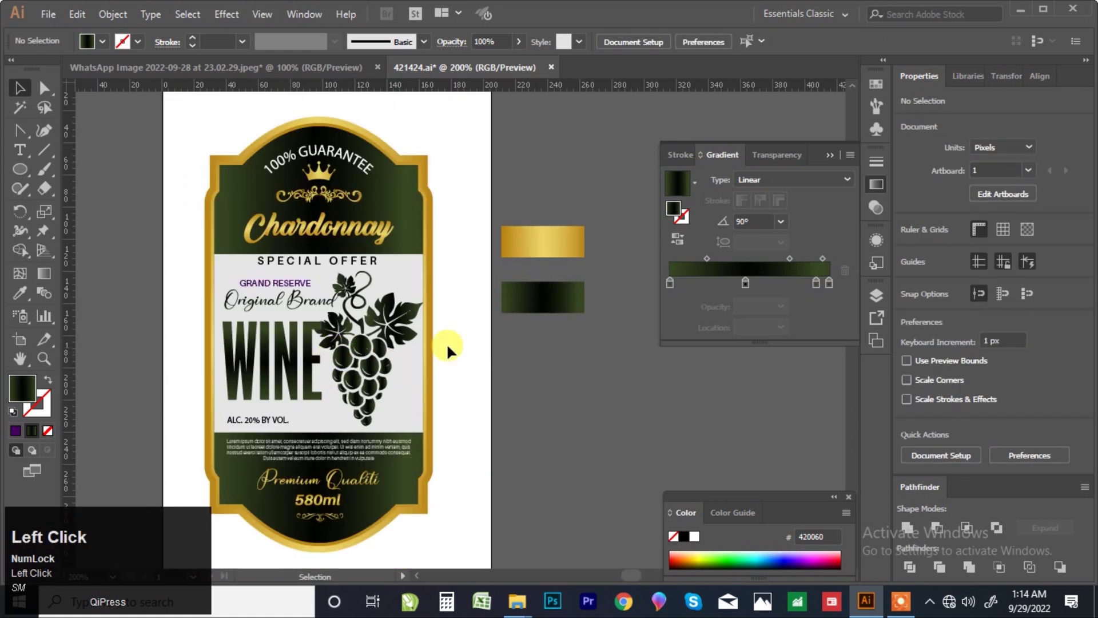
Close the context menu and save the finished label via File > Save
scroll(down, 3)
scroll(up, 3)
click(834, 166)
scroll(up, 3)
scroll(down, 3)
scroll(up, 3)
scroll(down, 3)
scroll(up, 3)
scroll(down, 3)
scroll(up, 3)
click(56, 21)
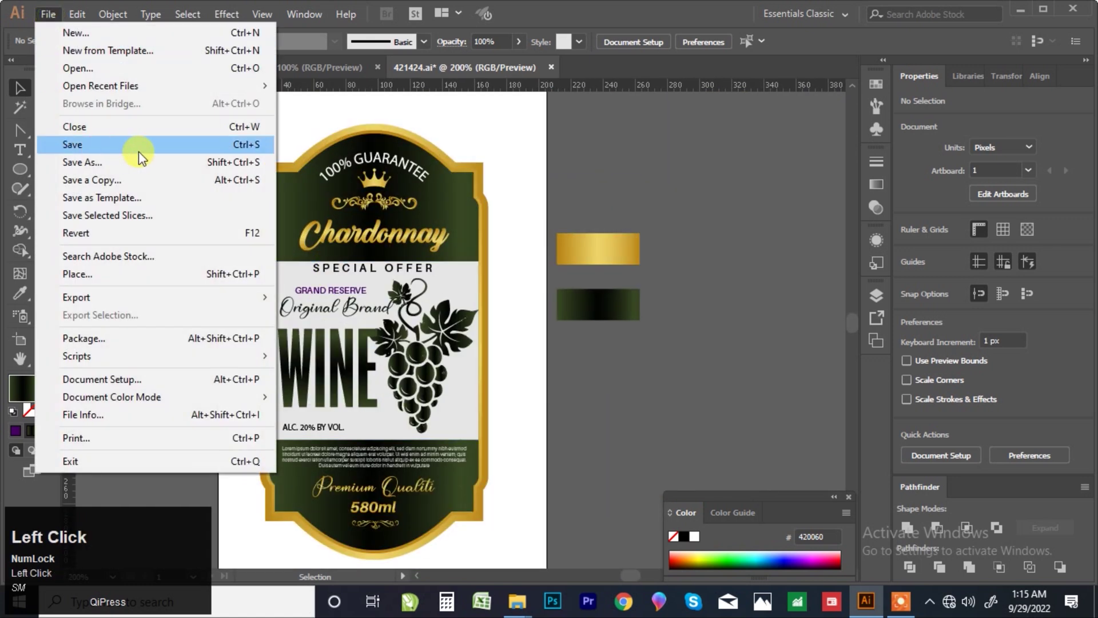